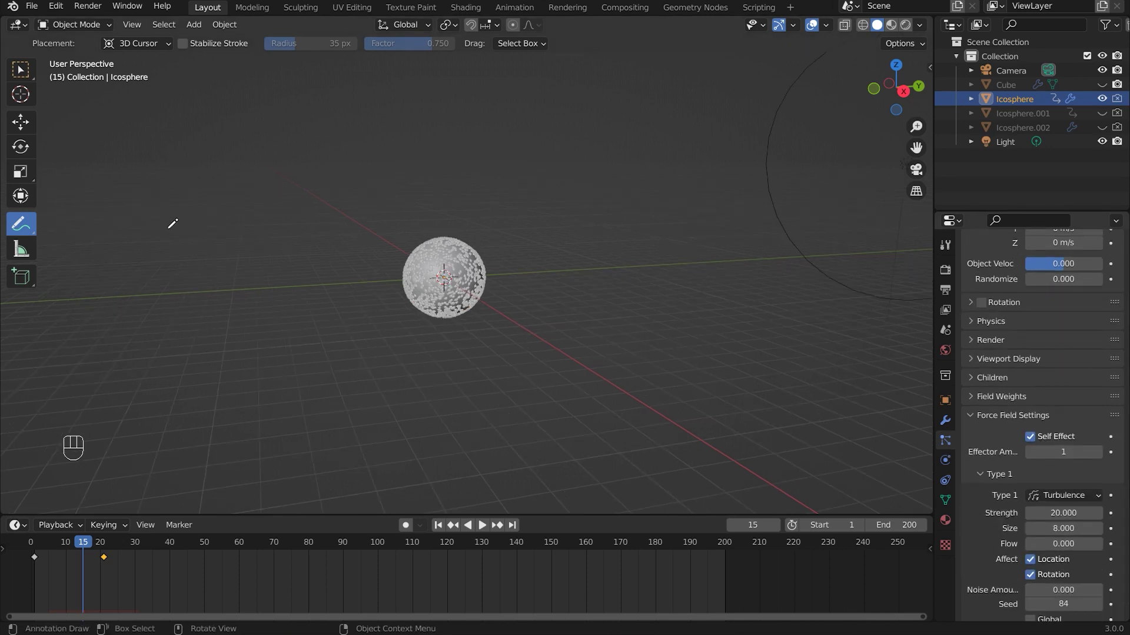
# - Switch from the Annotate tool back to Select Box
pyautogui.click(15, 84)
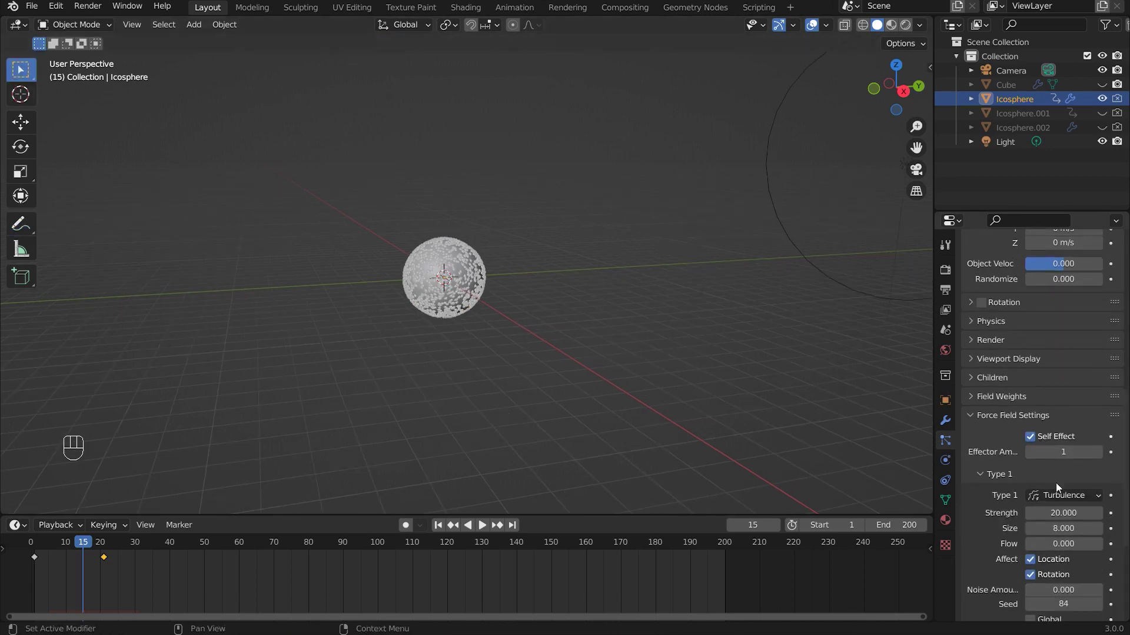
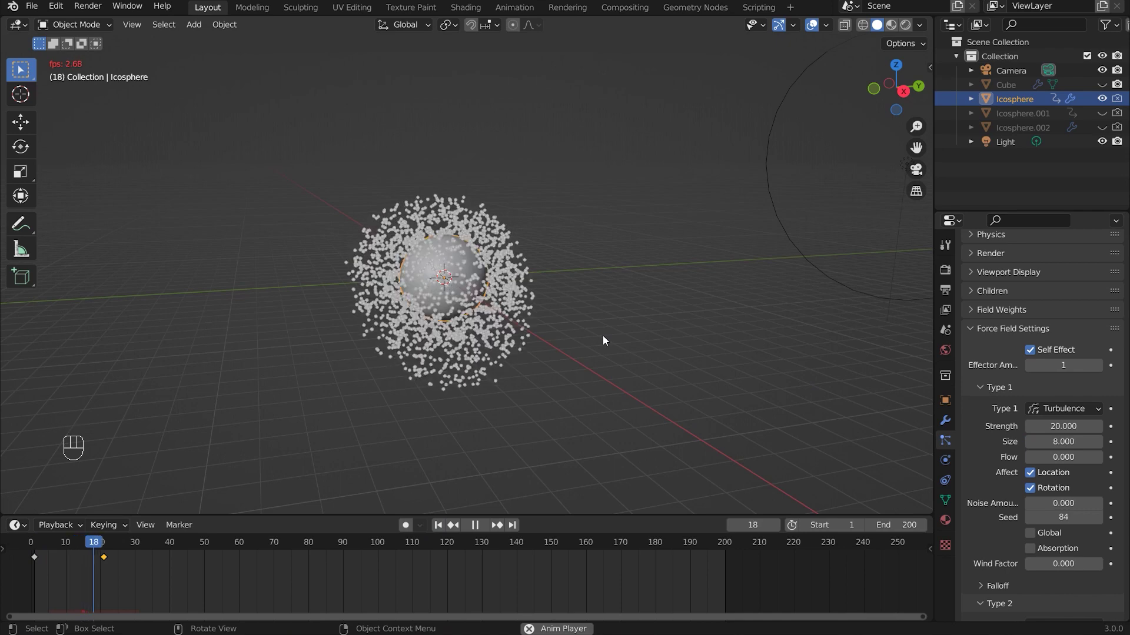
# - Stop playback and orbit the viewport around the emitter's particle cloud
pyautogui.press('space')
pyautogui.moveTo(665, 341); pyautogui.dragTo(611, 321)
pyautogui.middleClick(560, 359)
pyautogui.click(560, 359)
pyautogui.moveTo(599, 373); pyautogui.dragTo(611, 376)
pyautogui.click(611, 376)
pyautogui.moveTo(653, 373); pyautogui.dragTo(662, 366)
pyautogui.moveTo(662, 366); pyautogui.dragTo(726, 321)
pyautogui.middleClick(686, 335)
pyautogui.moveTo(725, 320); pyautogui.dragTo(583, 363)
pyautogui.click(581, 281)
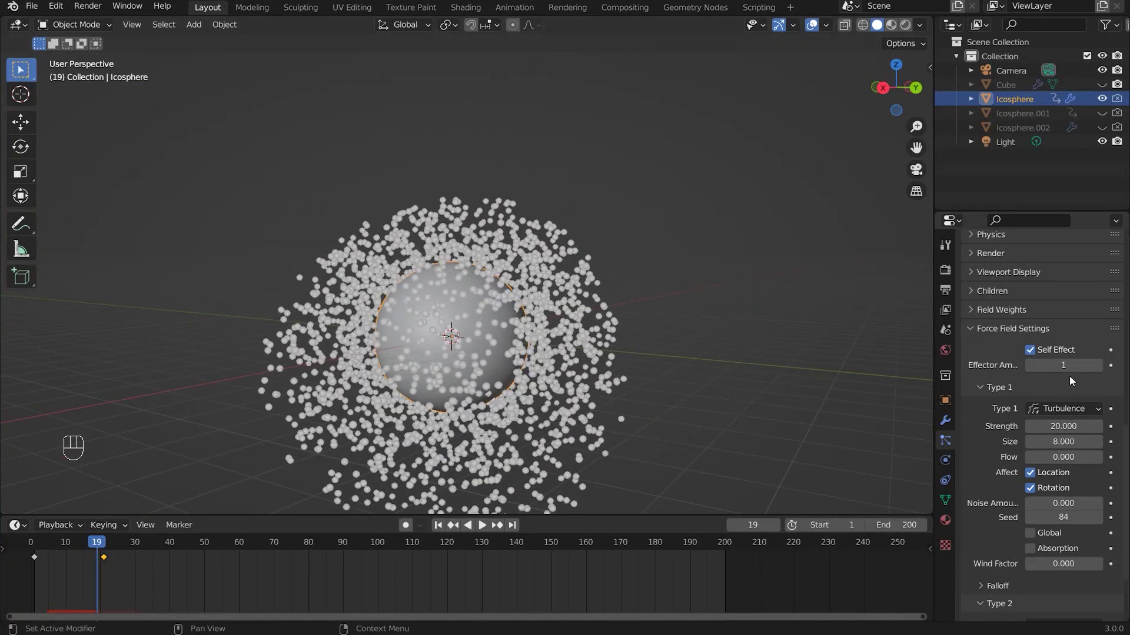
# - Try the turbulence field's Effector Amount at 0, then set it back to 1 and rewind to frame 1
pyautogui.click(1035, 372)
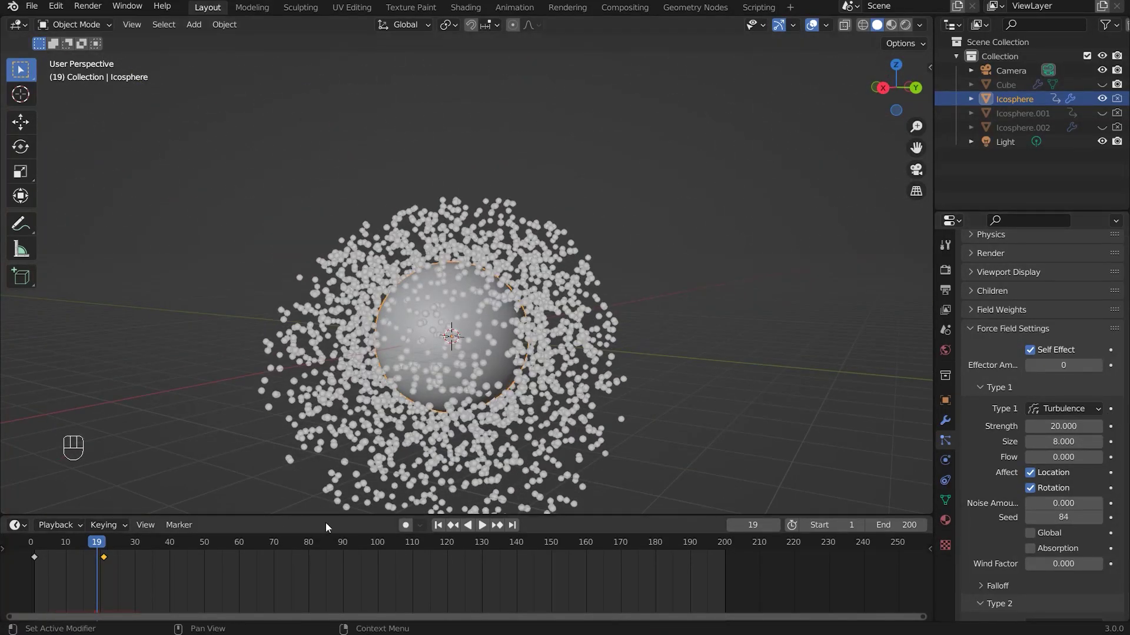
pyautogui.click(440, 528)
pyautogui.press('space')
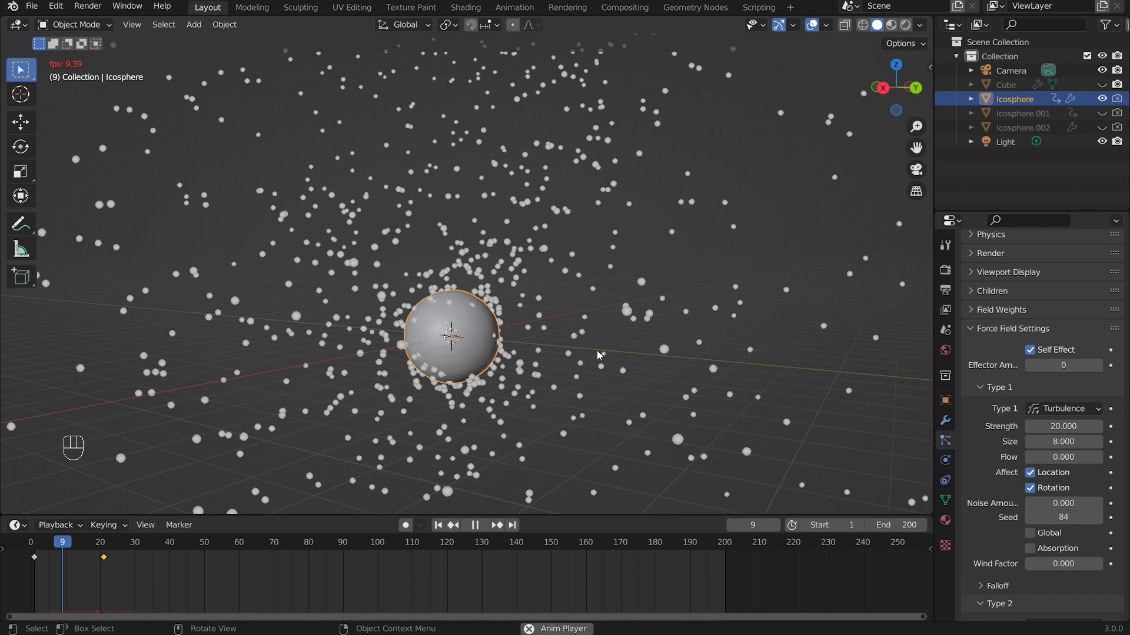
pyautogui.press('space')
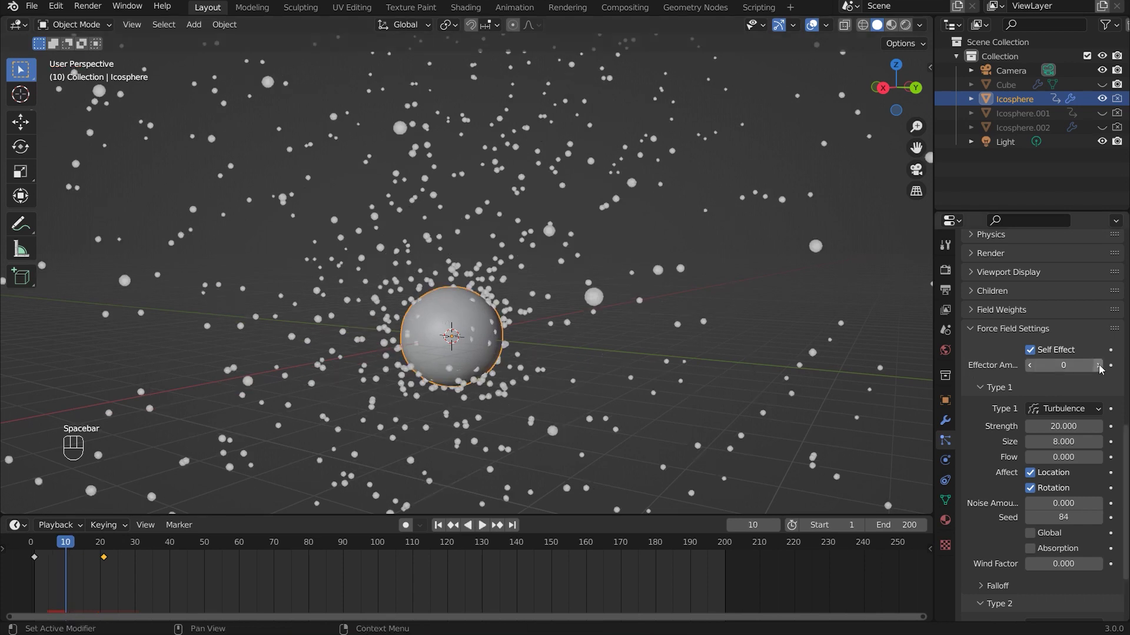
pyautogui.click(411, 412)
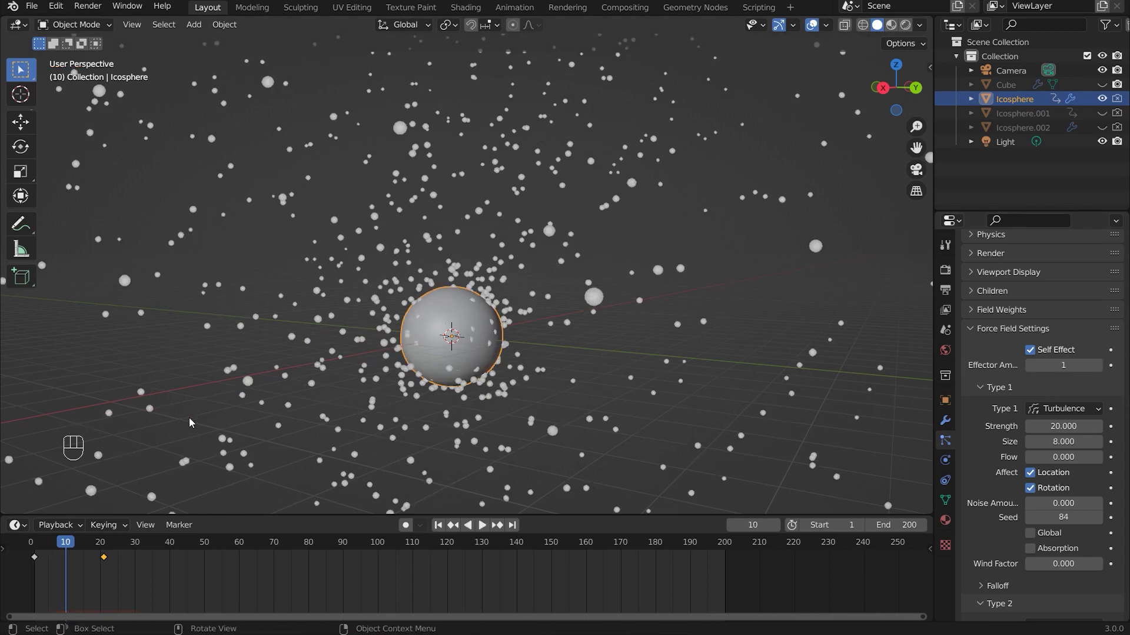
pyautogui.moveTo(441, 525); pyautogui.dragTo(546, 514)
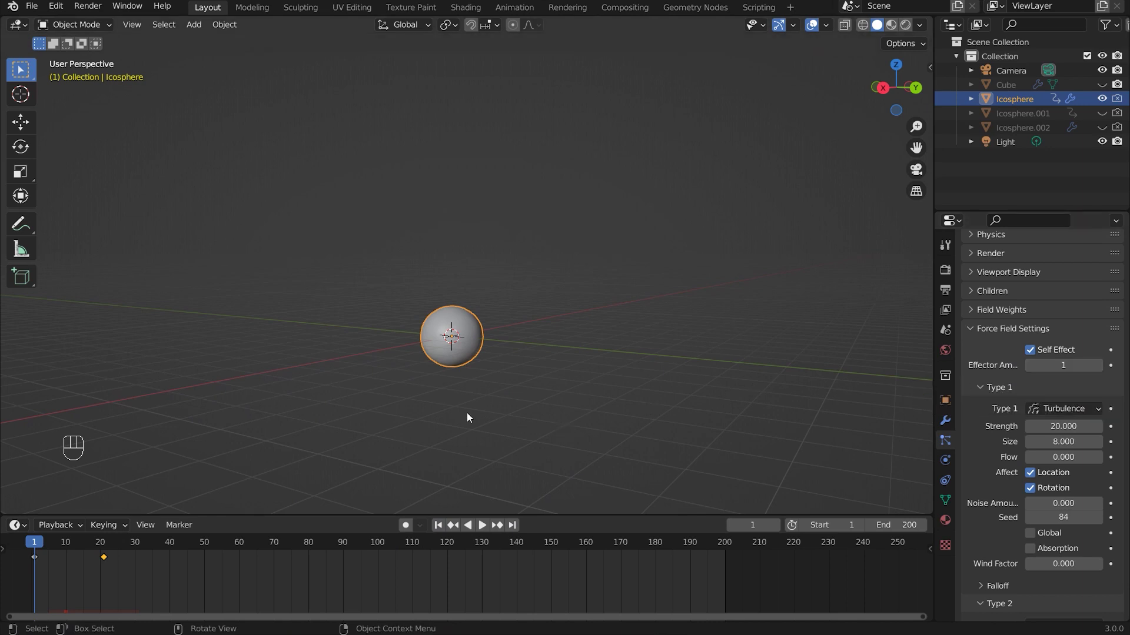
pyautogui.click(397, 347)
pyautogui.middleClick(406, 351)
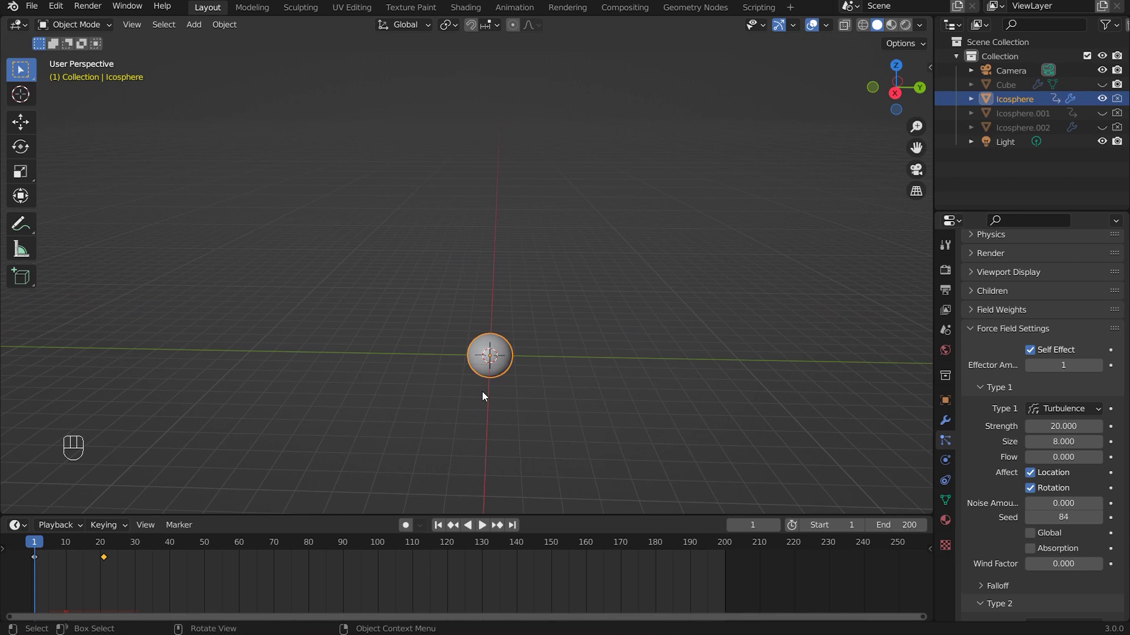
pyautogui.moveTo(573, 392); pyautogui.dragTo(566, 365)
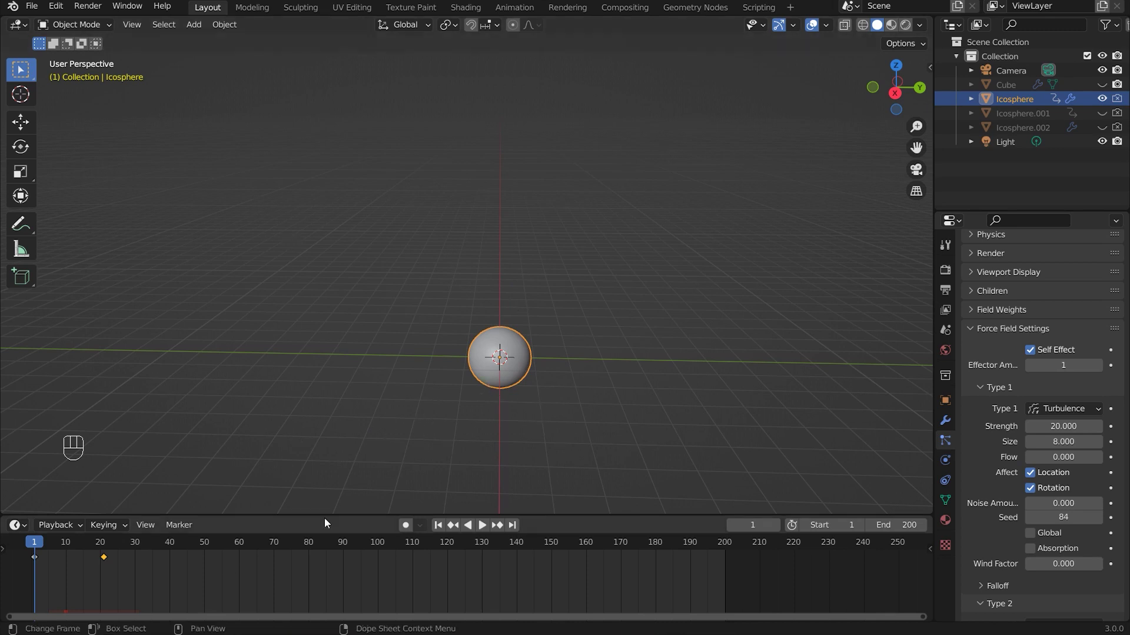
pyautogui.moveTo(642, 384); pyautogui.dragTo(629, 383)
pyautogui.moveTo(594, 340); pyautogui.dragTo(434, 385)
pyautogui.moveTo(436, 390); pyautogui.dragTo(455, 394)
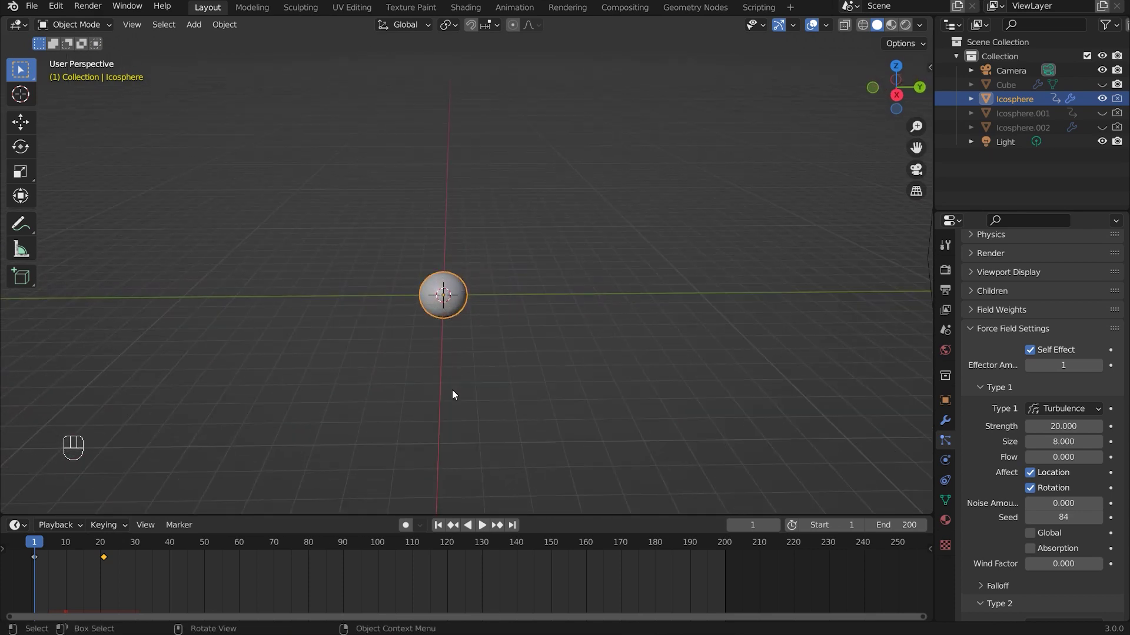
pyautogui.middleClick(434, 331)
pyautogui.moveTo(353, 369); pyautogui.dragTo(424, 352)
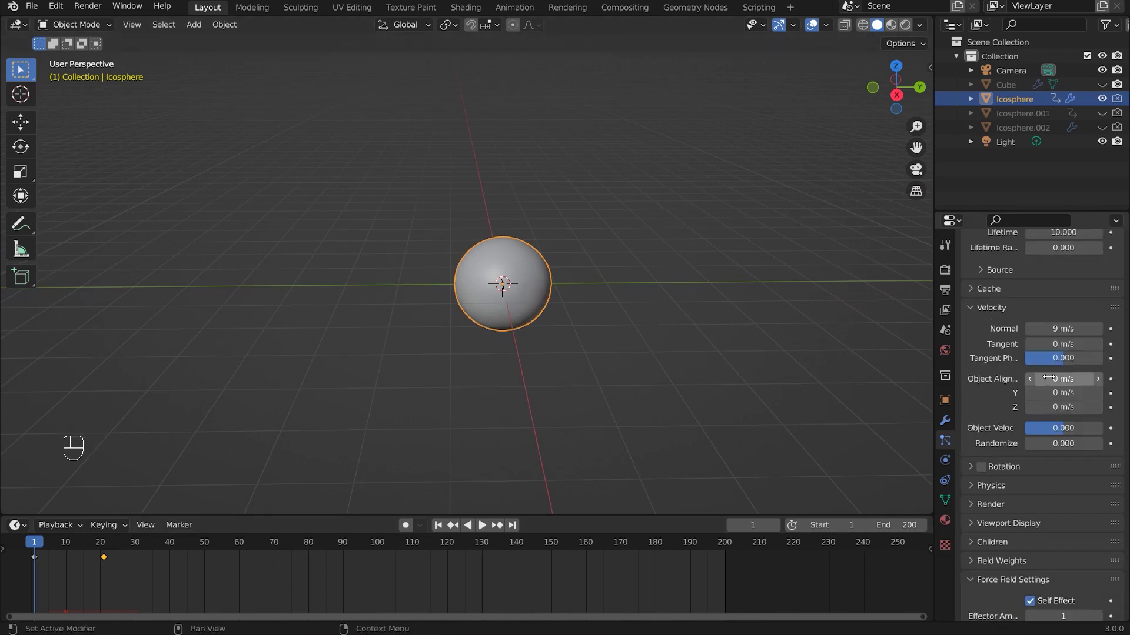
# - Play the animation and show the N sidebar to read the sphere's scale of 1 at frame 1
pyautogui.click(1078, 274)
pyautogui.press('space')
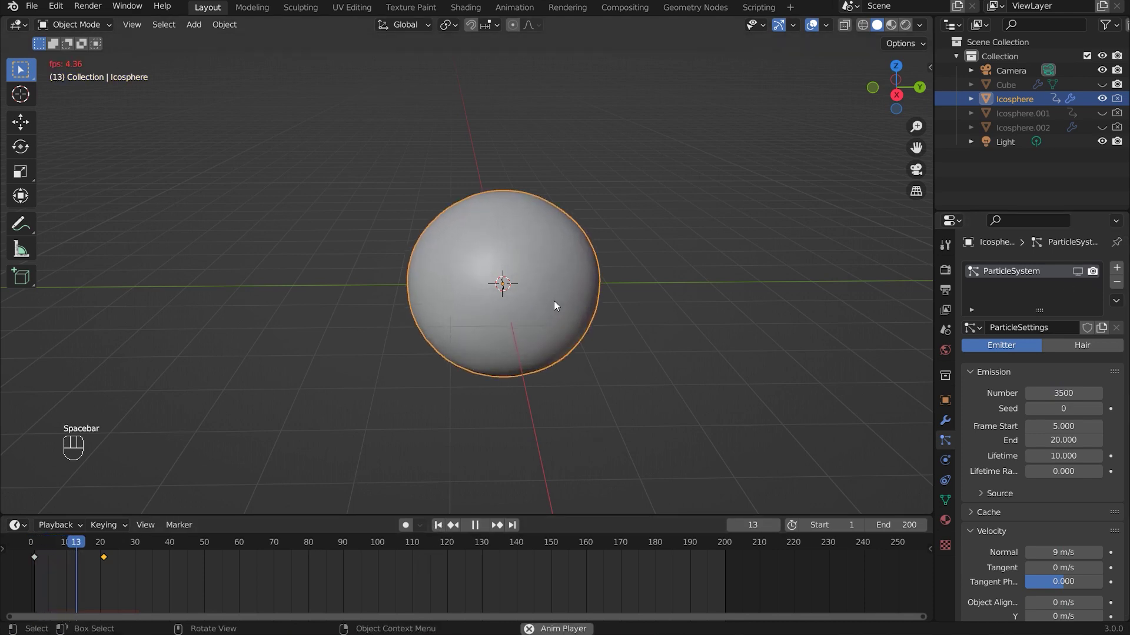
pyautogui.press('space')
pyautogui.press('n')
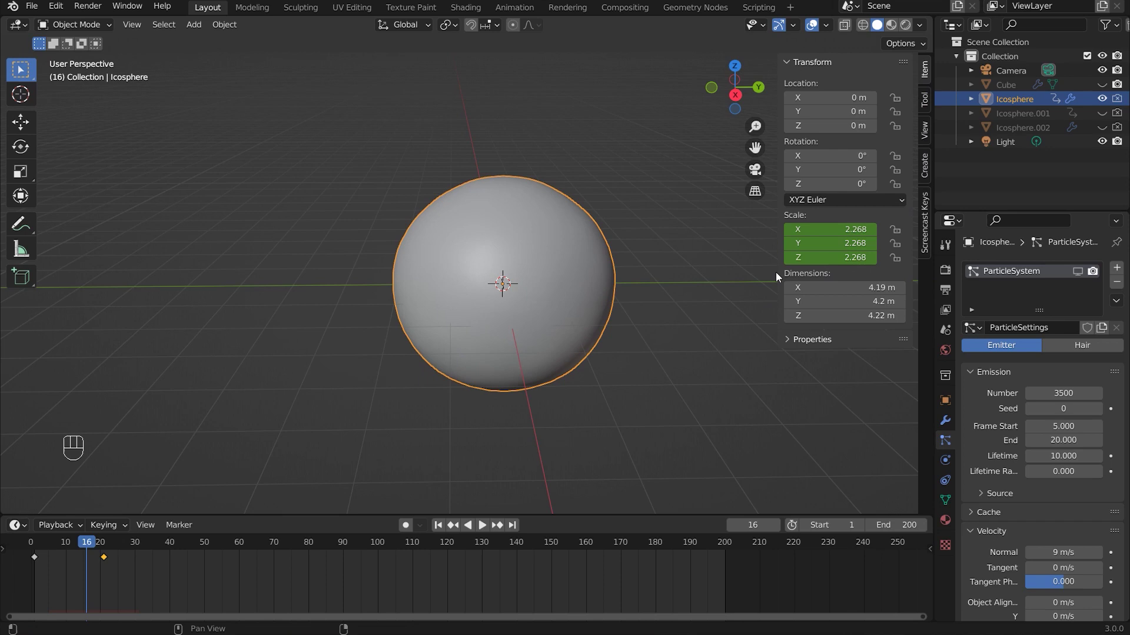
pyautogui.moveTo(441, 531); pyautogui.dragTo(679, 380)
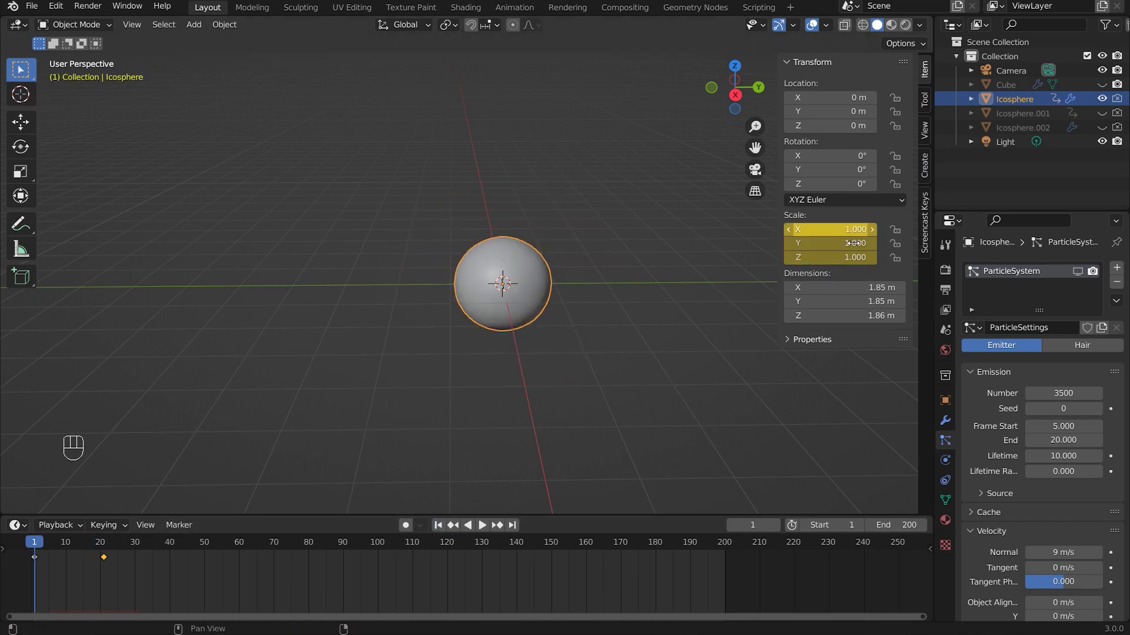
# - Play to frame 20 to see the scale reach about 2.5, hide the sidebar and return to frame 1
pyautogui.press('space')
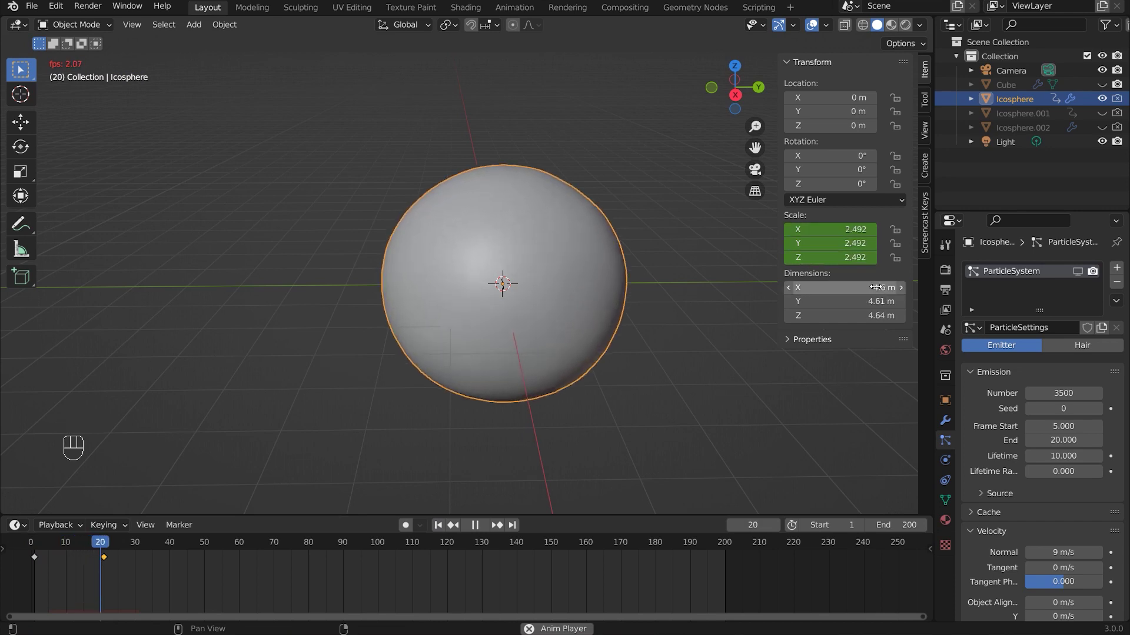
pyautogui.press('space')
pyautogui.moveTo(630, 289); pyautogui.dragTo(564, 269)
pyautogui.moveTo(368, 319); pyautogui.dragTo(430, 316)
pyautogui.middleClick(439, 308)
pyautogui.press('n')
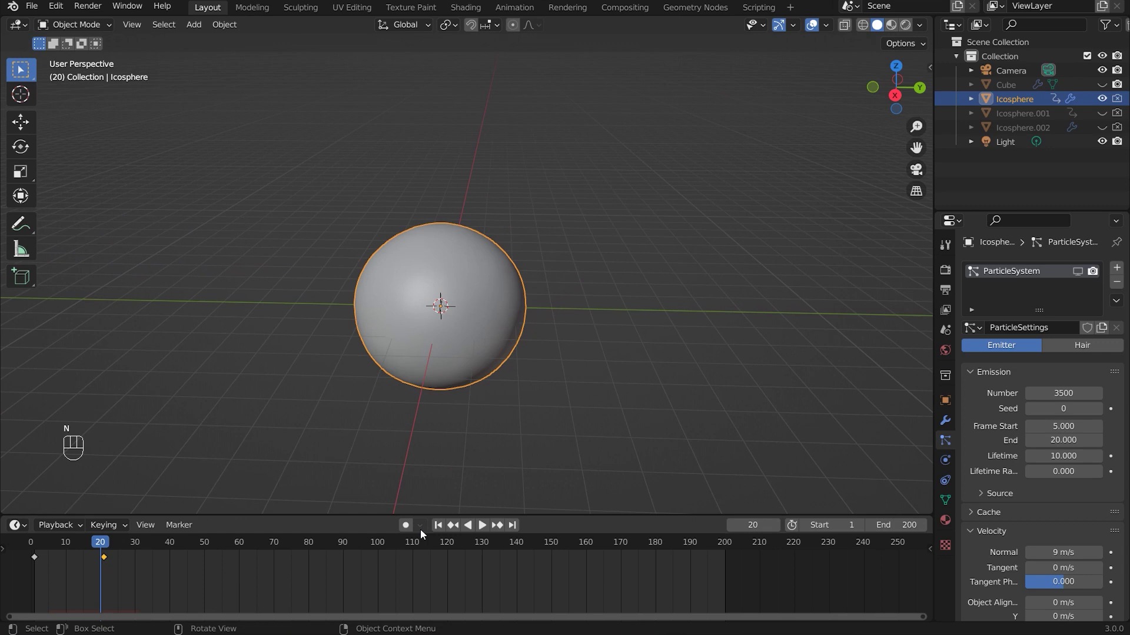
pyautogui.click(582, 403)
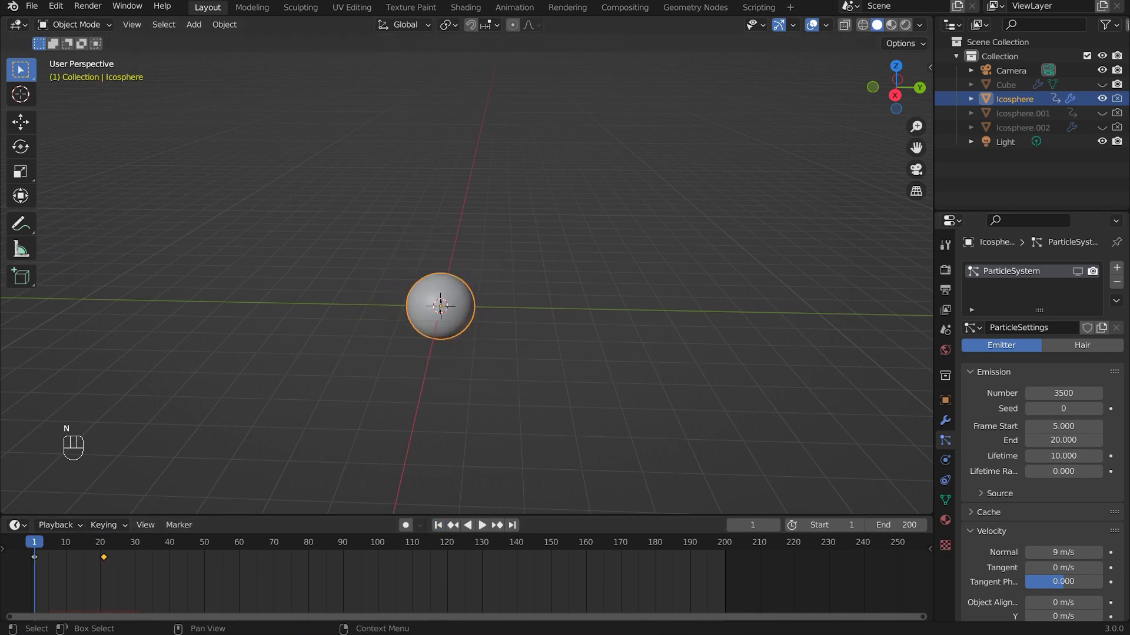
# - Hide the original Icosphere in the Outliner and show the half-dome Icosphere.001
pyautogui.click(1102, 101)
pyautogui.moveTo(1105, 117); pyautogui.dragTo(555, 310)
pyautogui.middleClick(556, 310)
pyautogui.middleClick(537, 307)
pyautogui.moveTo(655, 331); pyautogui.dragTo(574, 322)
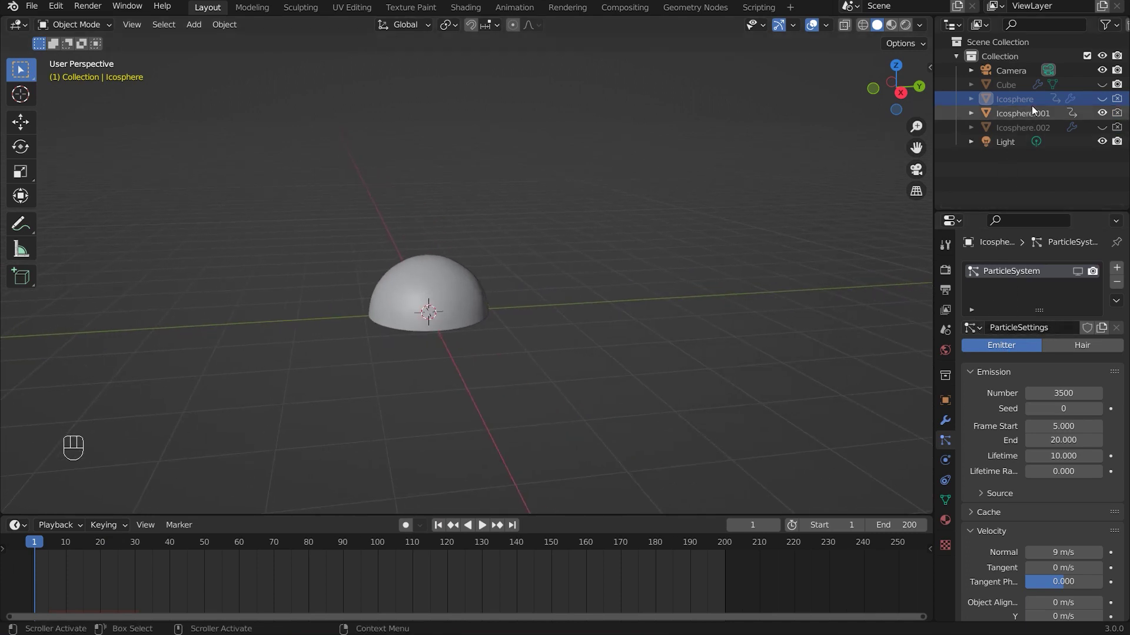
pyautogui.click(1035, 118)
pyautogui.click(1071, 109)
# - Select Icosphere.001, check its Physics settings and zoom out to view the dome
pyautogui.click(951, 449)
pyautogui.click(1034, 119)
pyautogui.moveTo(610, 326); pyautogui.dragTo(594, 316)
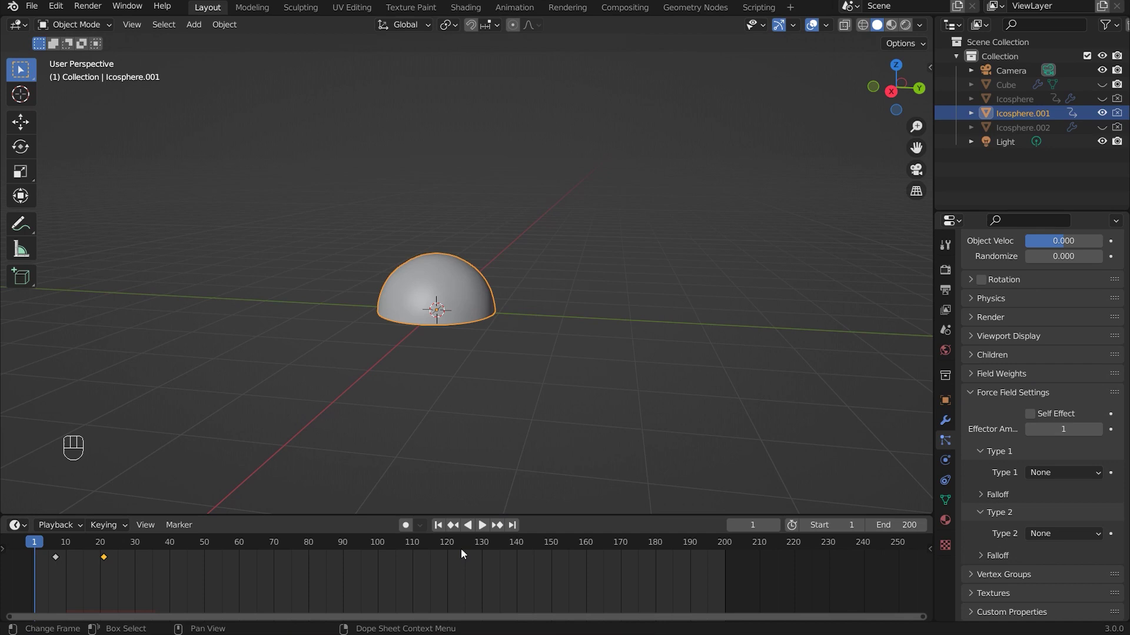
pyautogui.moveTo(509, 330); pyautogui.dragTo(516, 336)
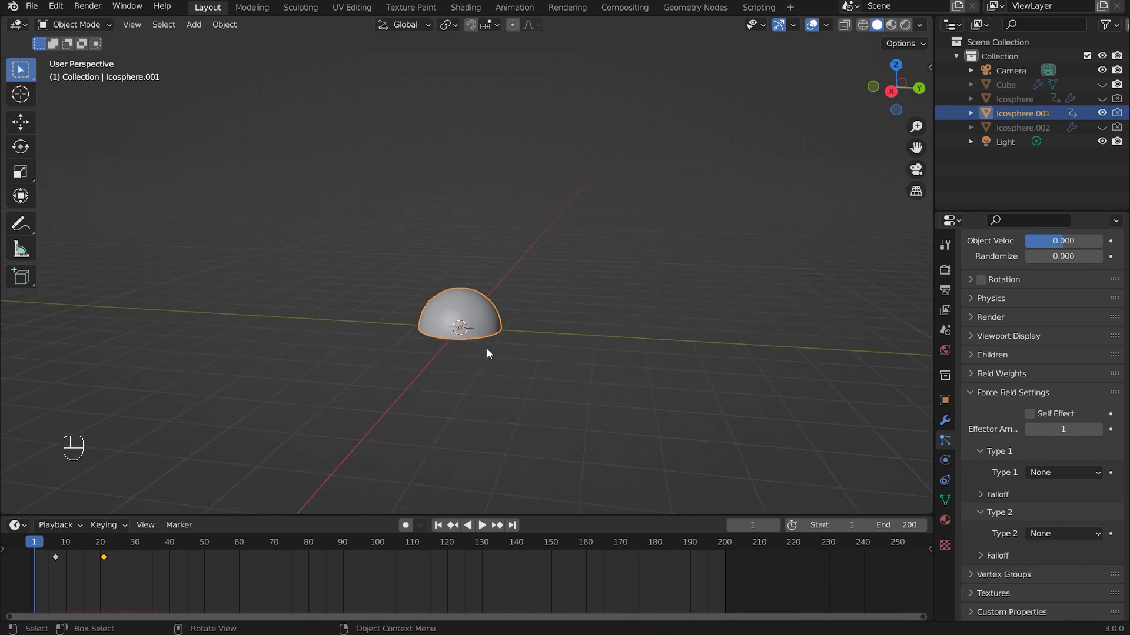
pyautogui.middleClick(631, 386)
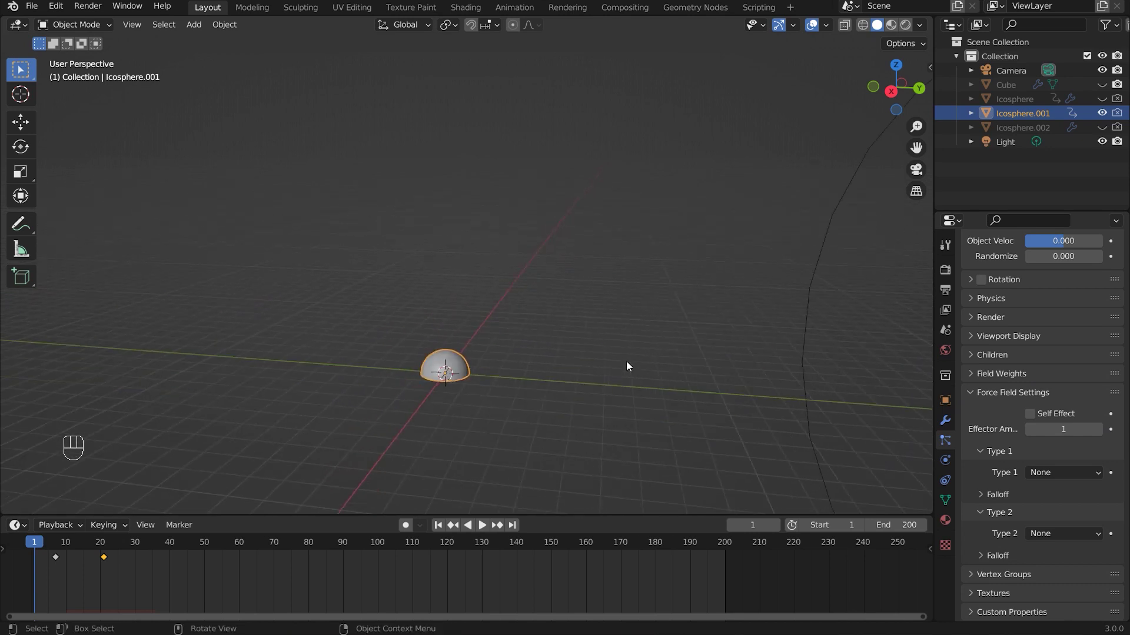
# - Play the half-dome's particles to frame 20 and review its Emission settings of 3000 particles
pyautogui.click(608, 343)
pyautogui.press('space')
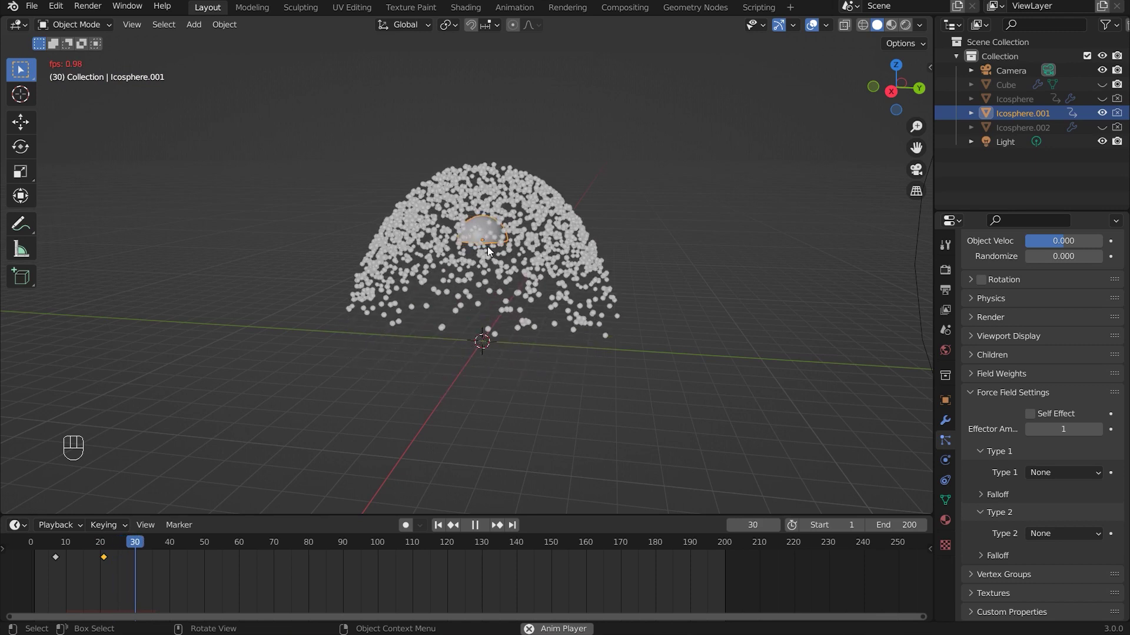
pyautogui.press('space')
pyautogui.moveTo(80, 549); pyautogui.dragTo(410, 303)
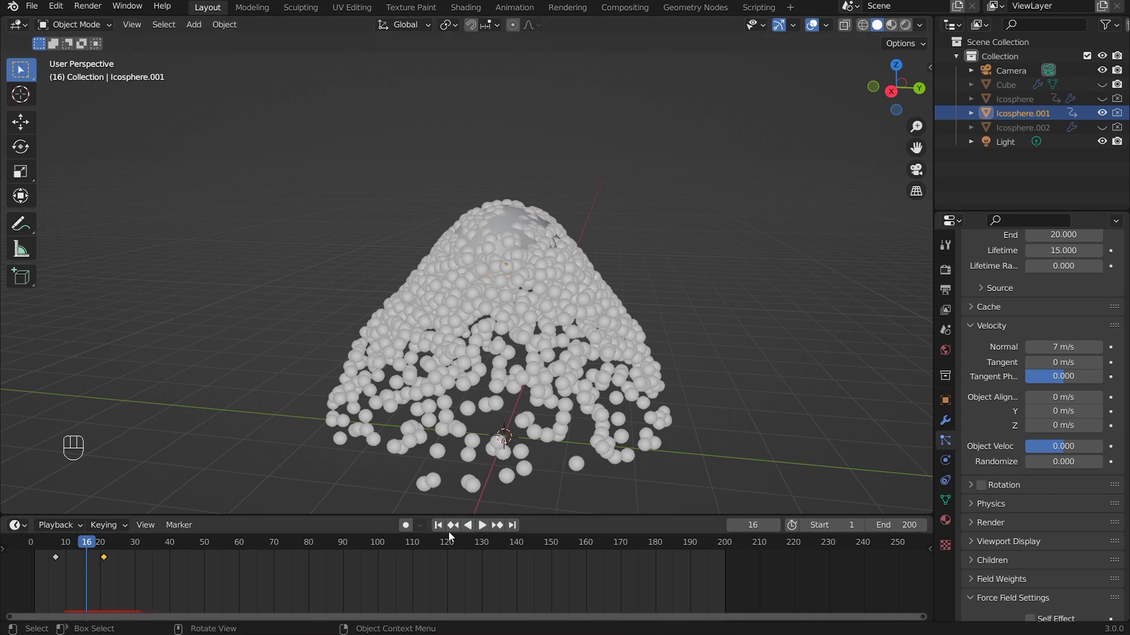
pyautogui.click(654, 414)
# - Replay the burst and review the Velocity settings with normal 7 m/s
pyautogui.press('space')
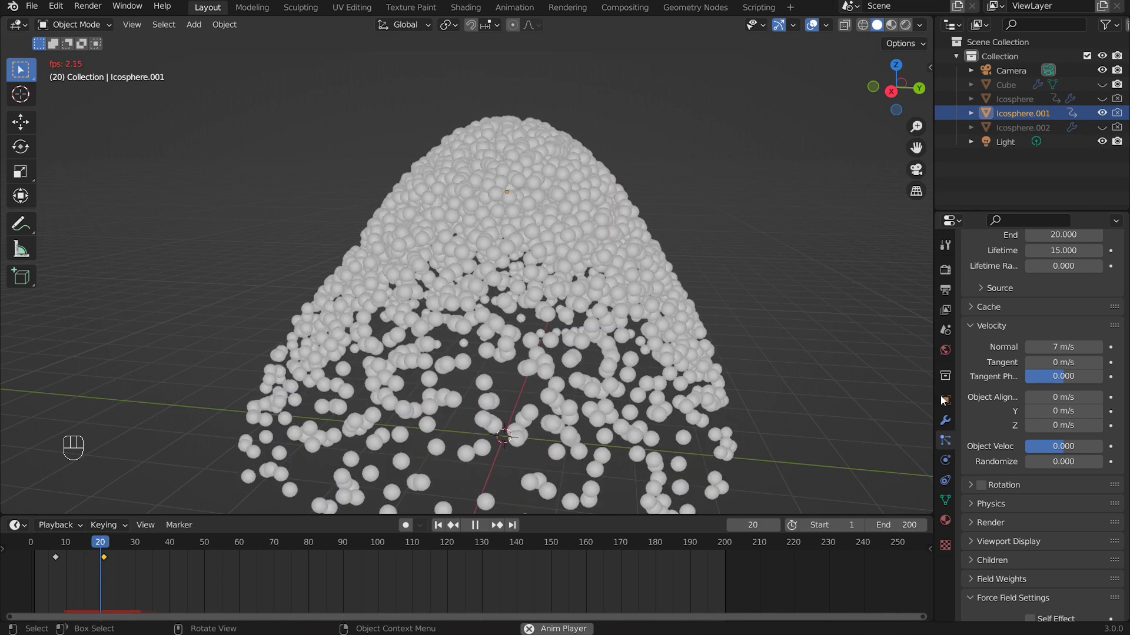
pyautogui.press('space')
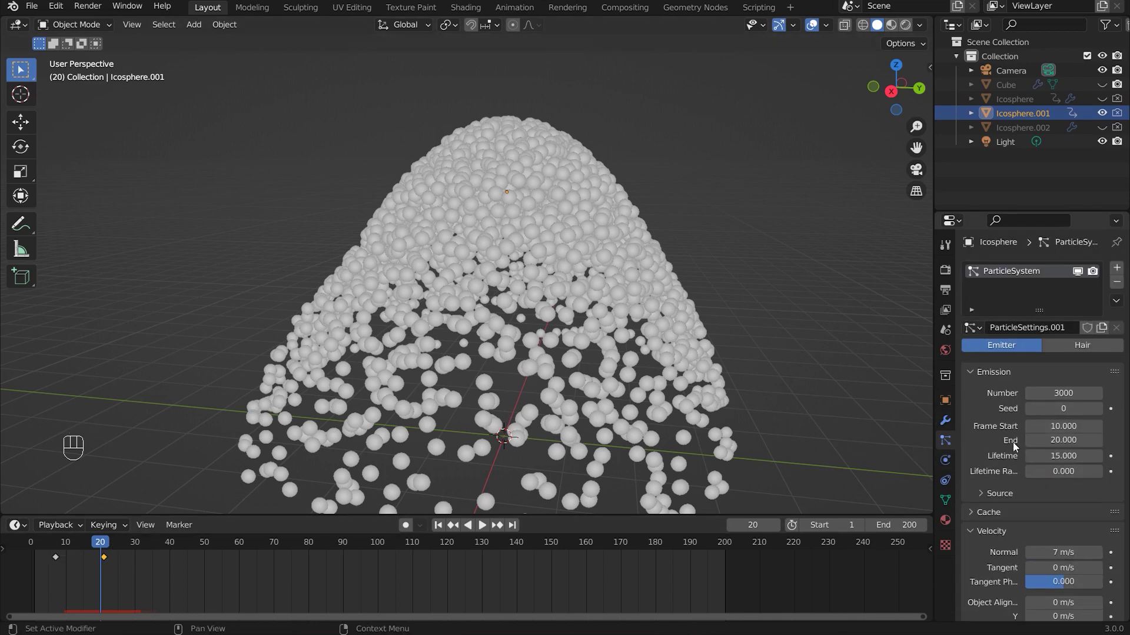
pyautogui.moveTo(141, 583); pyautogui.dragTo(70, 565)
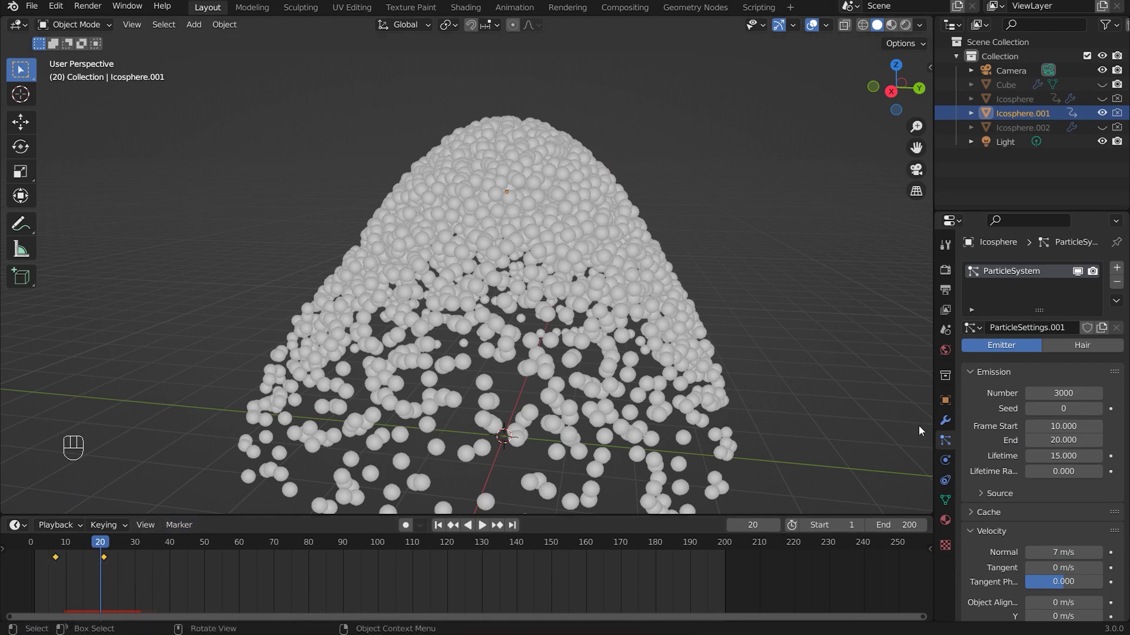
pyautogui.click(576, 373)
pyautogui.moveTo(576, 373); pyautogui.dragTo(465, 362)
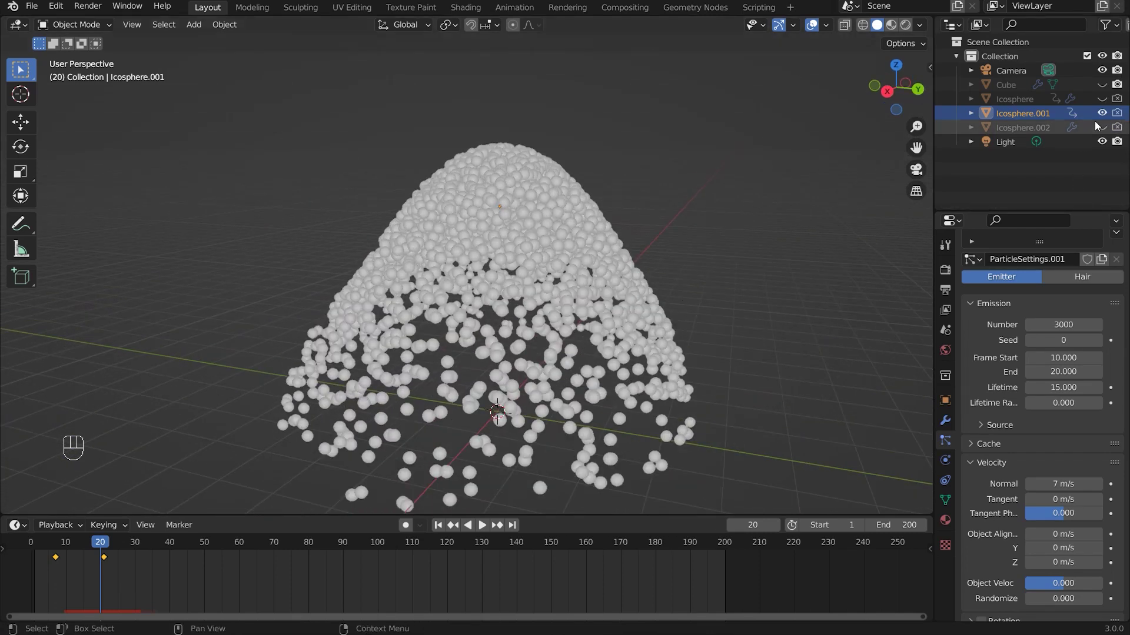
# - Orbit and zoom out to view the half-dome emitter from the side
pyautogui.click(1104, 118)
pyautogui.click(1113, 130)
pyautogui.moveTo(497, 344); pyautogui.dragTo(553, 353)
pyautogui.middleClick(553, 353)
pyautogui.click(570, 338)
pyautogui.middleClick(571, 337)
pyautogui.moveTo(489, 315); pyautogui.dragTo(489, 298)
pyautogui.moveTo(564, 336); pyautogui.dragTo(525, 314)
pyautogui.moveTo(541, 337); pyautogui.dragTo(589, 349)
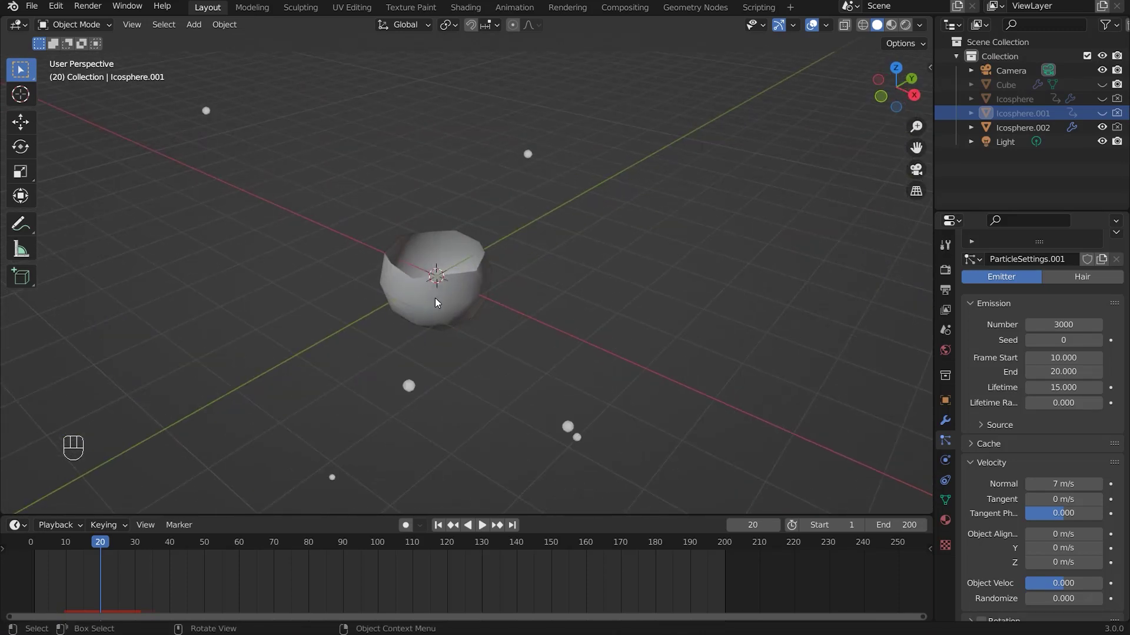
pyautogui.moveTo(590, 309); pyautogui.dragTo(549, 280)
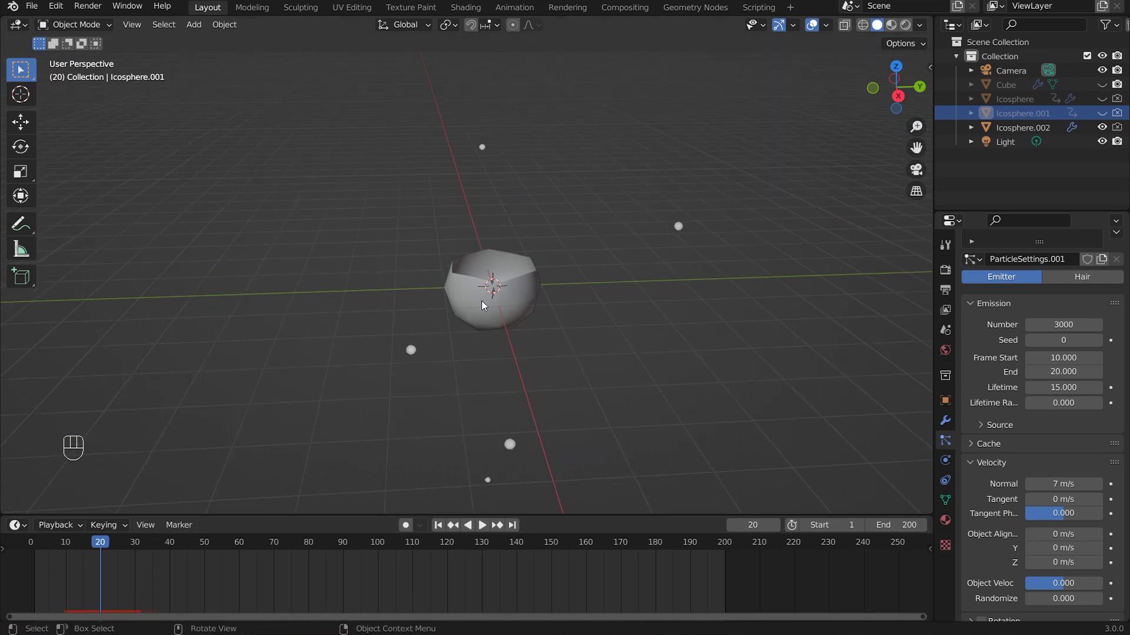
pyautogui.moveTo(699, 409); pyautogui.dragTo(658, 410)
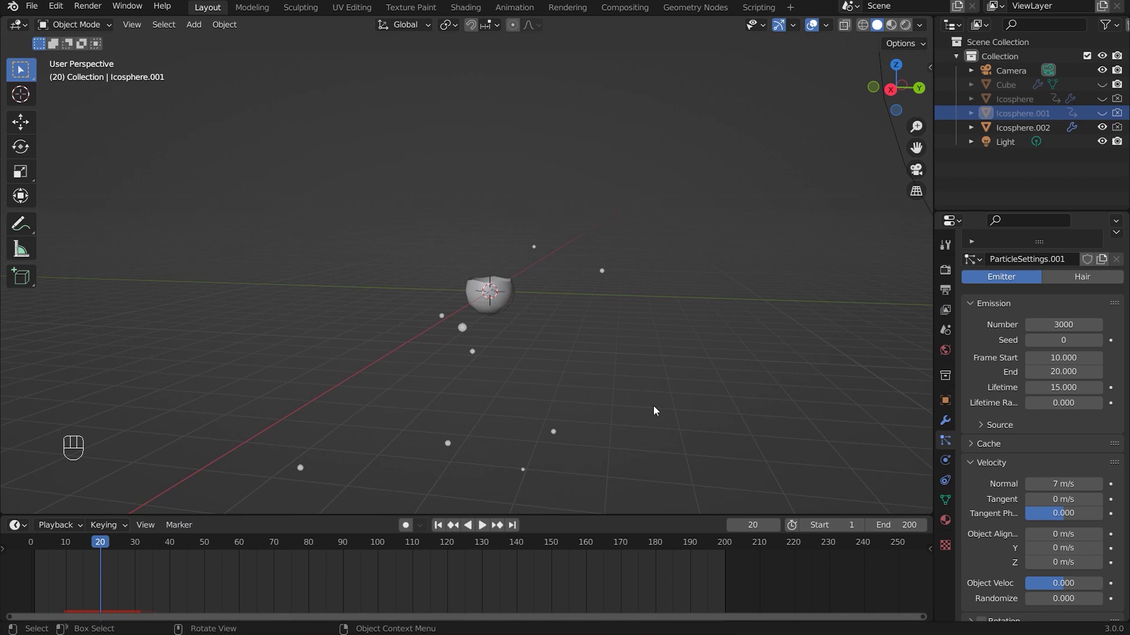
# - Play the animation twice to watch Icosphere.001's particle dome form, then stop
pyautogui.press('space')
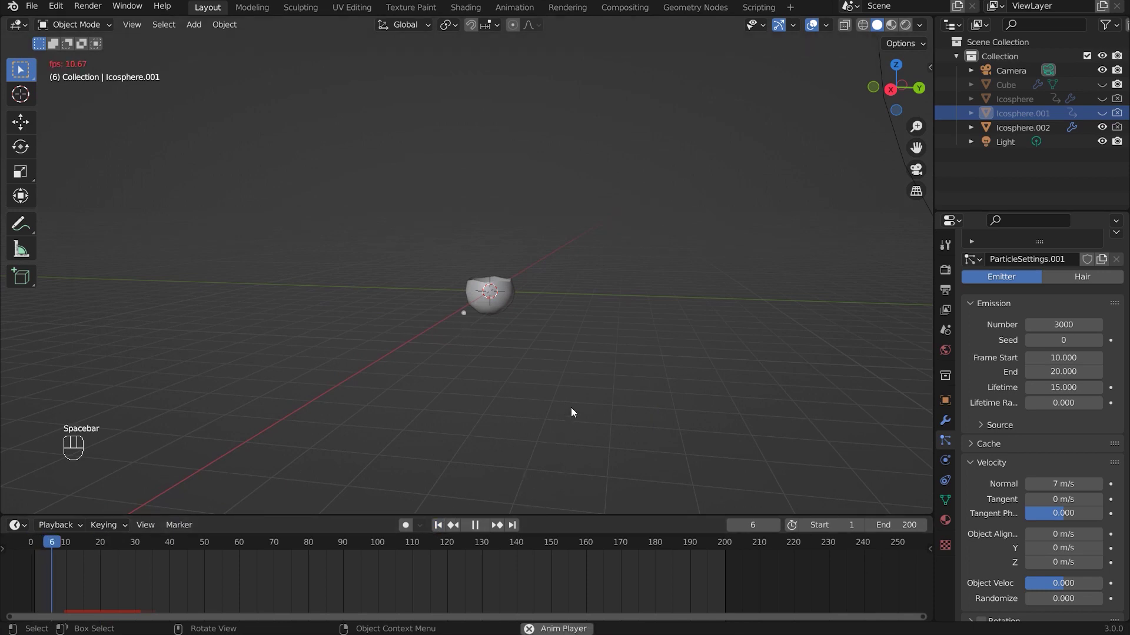
pyautogui.press('space')
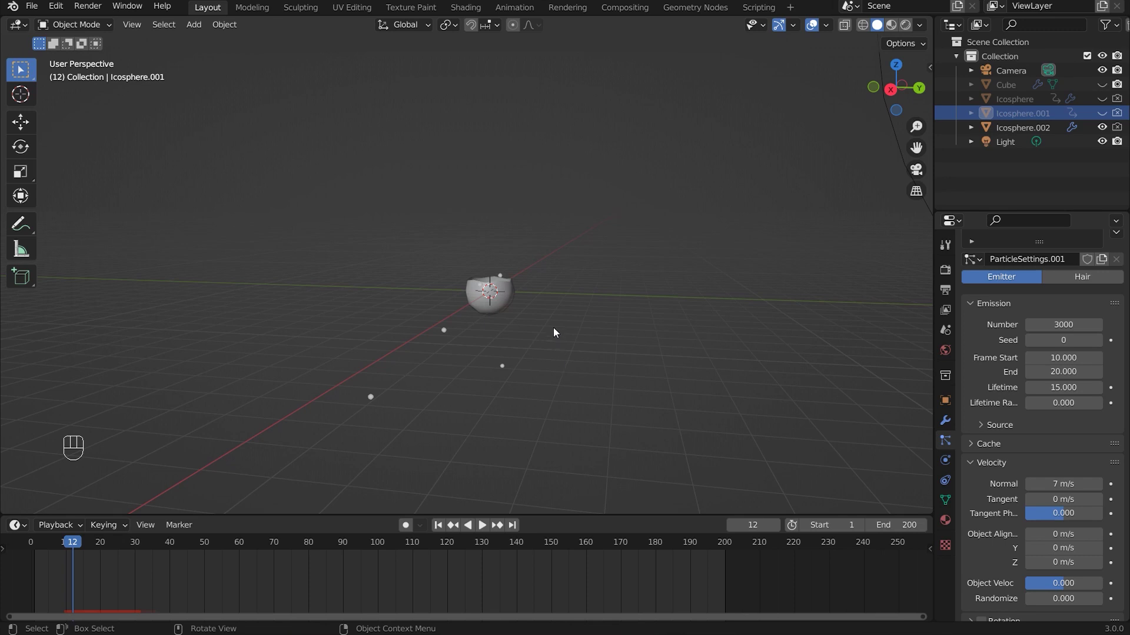
pyautogui.moveTo(566, 343); pyautogui.dragTo(536, 358)
pyautogui.press('space')
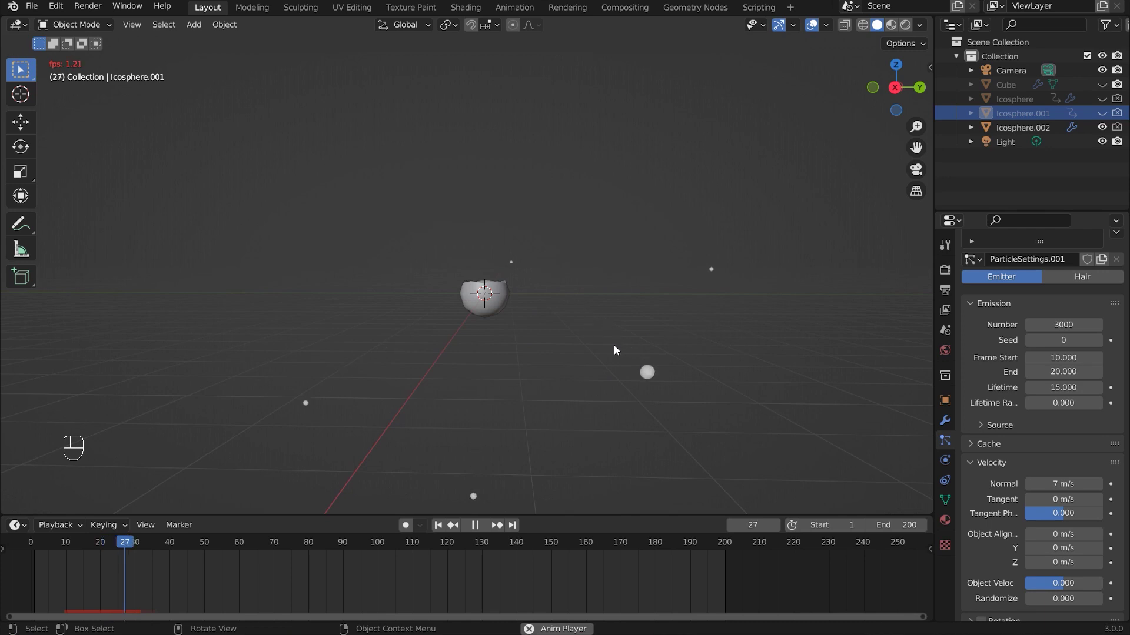
pyautogui.press('space')
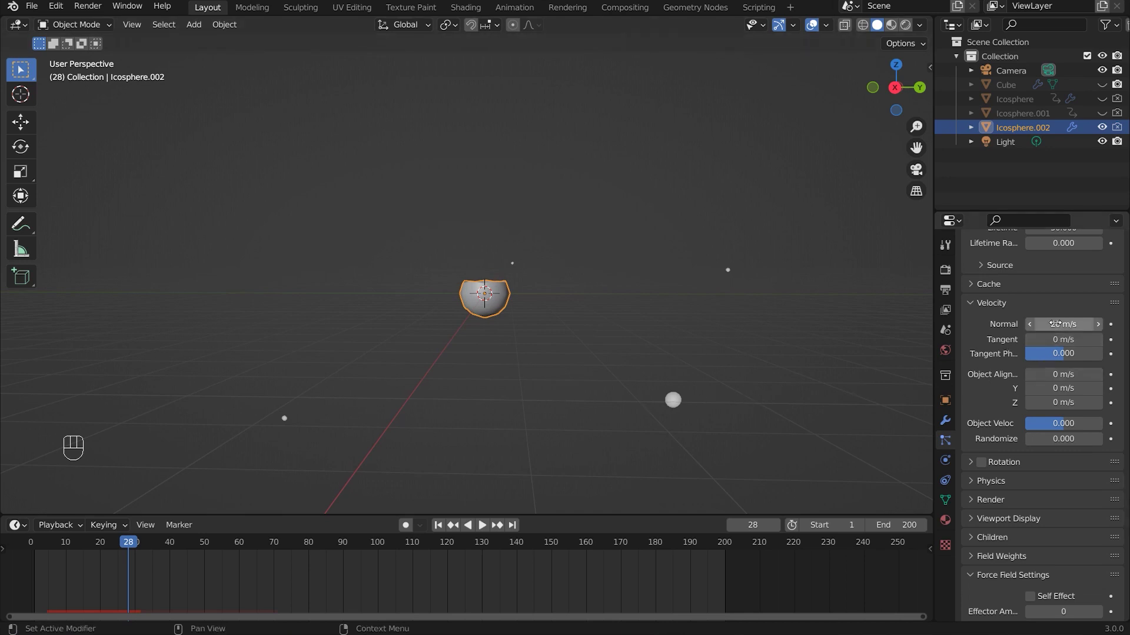
pyautogui.click(569, 318)
pyautogui.middleClick(573, 321)
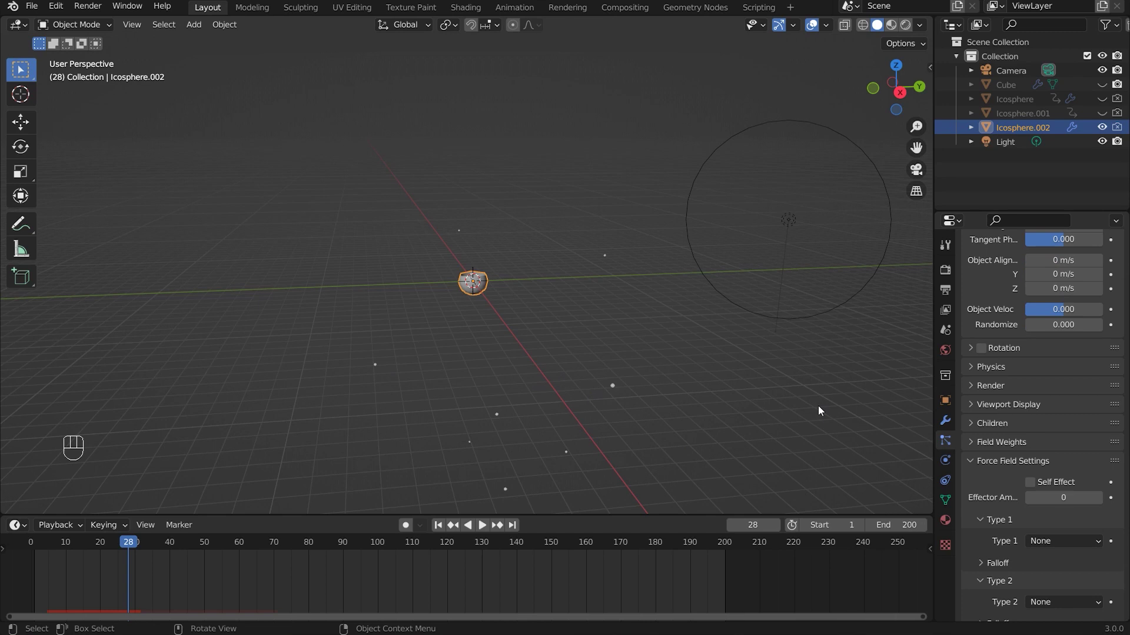
pyautogui.moveTo(475, 385); pyautogui.dragTo(536, 451)
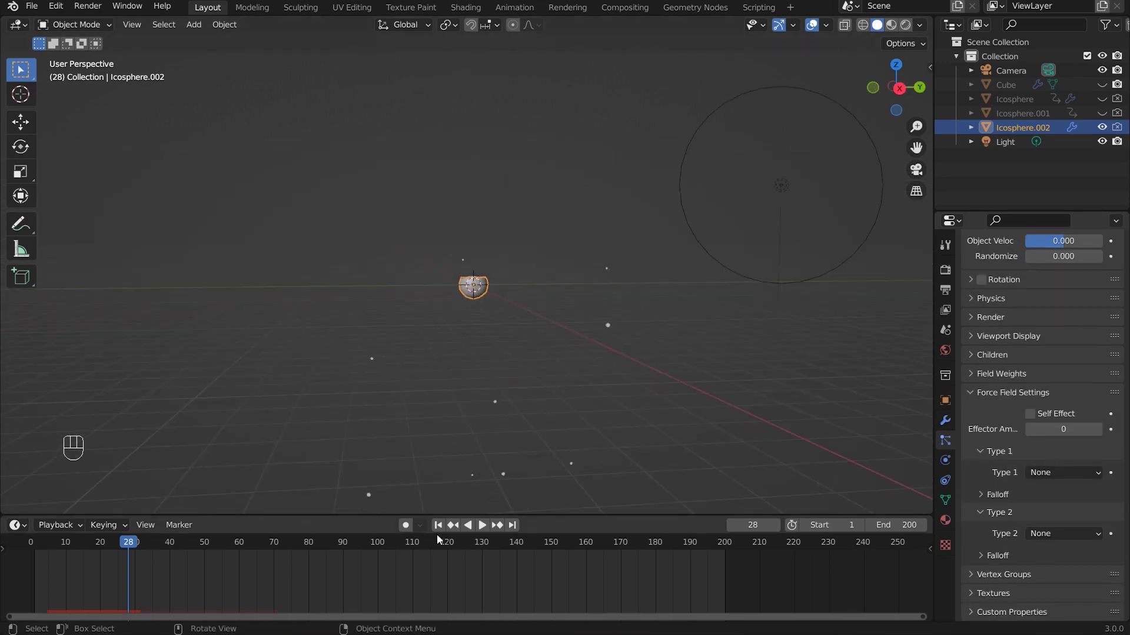
pyautogui.moveTo(439, 532); pyautogui.dragTo(534, 503)
# - Stop at frame 1 and make Icosphere and Icosphere.001 visible again in the Outliner
pyautogui.press('space')
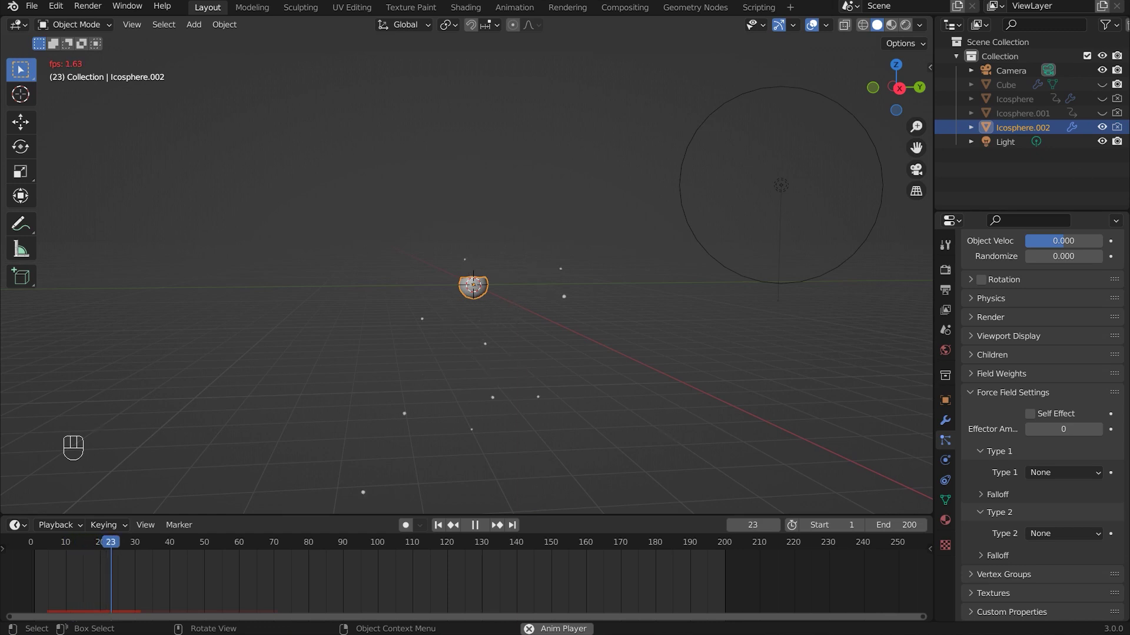
pyautogui.press('space')
pyautogui.click(1106, 115)
pyautogui.moveTo(1109, 106); pyautogui.dragTo(442, 532)
pyautogui.click(444, 531)
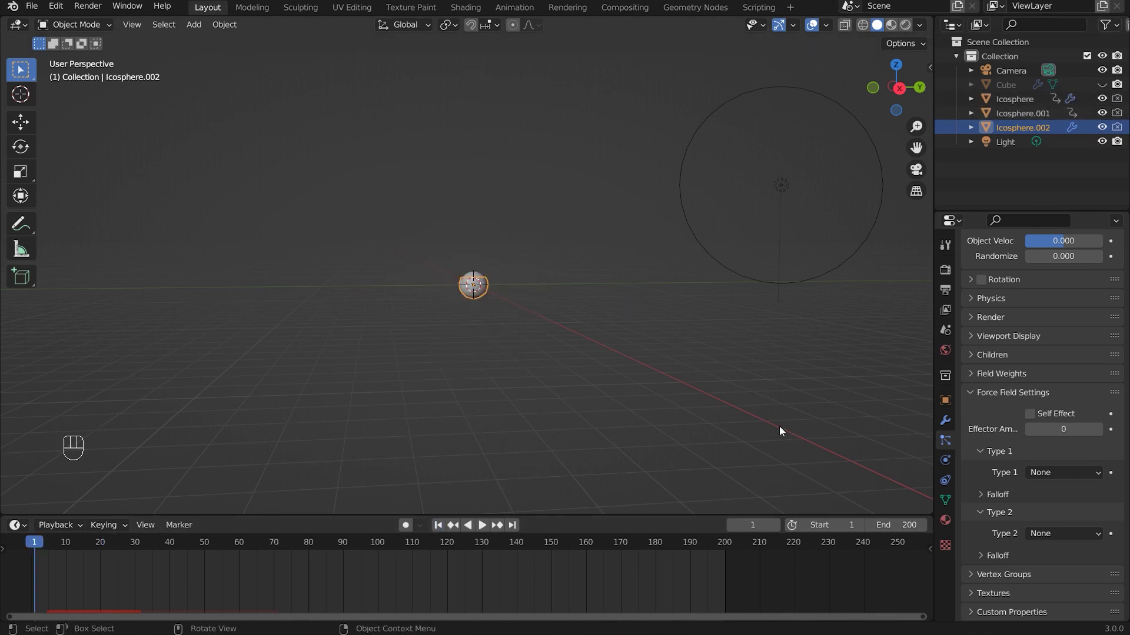
# - Switch to the camera view and play the combined particle burst up to frame 25
pyautogui.click(806, 392)
pyautogui.press('KP_1')
pyautogui.press('KP_0')
pyautogui.press('space')
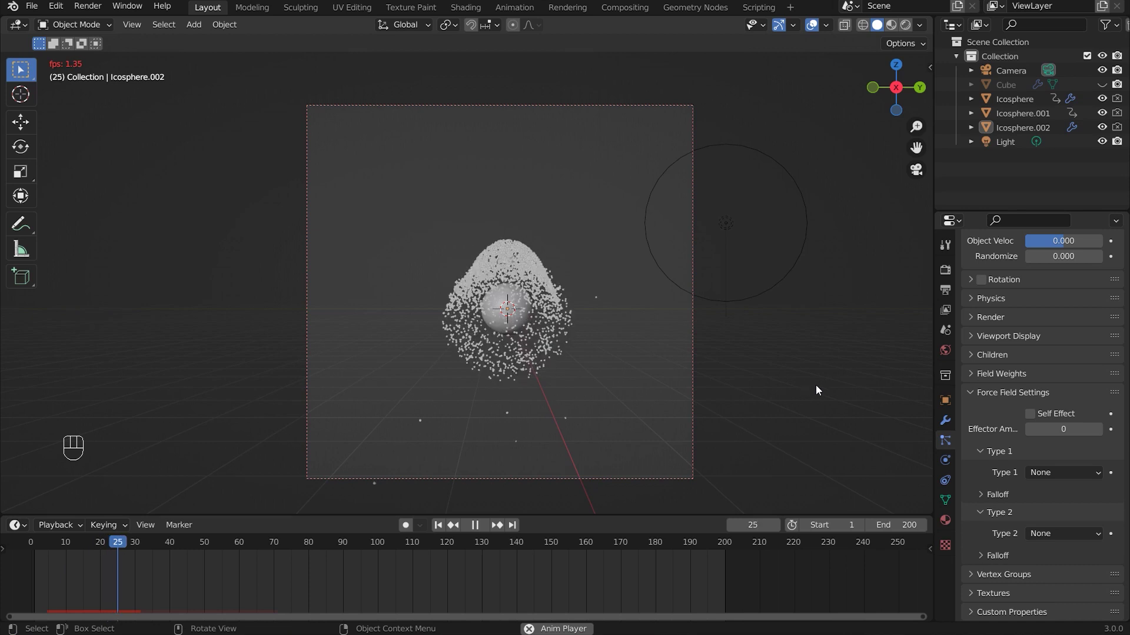
pyautogui.press('space')
# - Leave the camera view, select Icosphere and show its Turbulence and fluid Physics settings
pyautogui.moveTo(764, 390); pyautogui.dragTo(704, 400)
pyautogui.moveTo(708, 411); pyautogui.dragTo(794, 414)
pyautogui.click(453, 305)
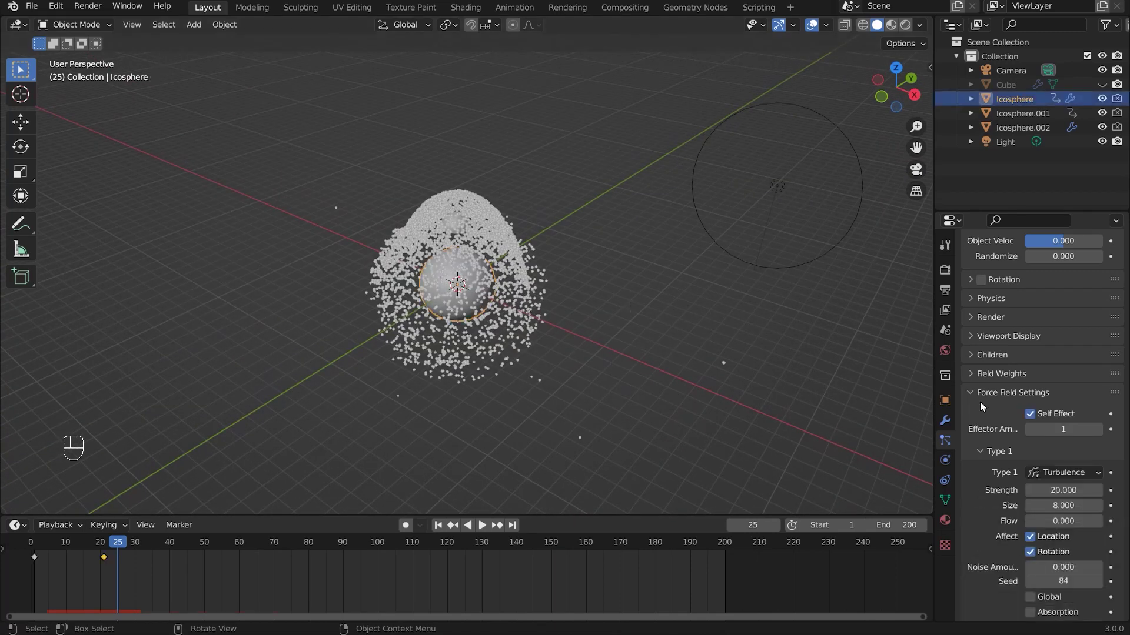
pyautogui.click(949, 462)
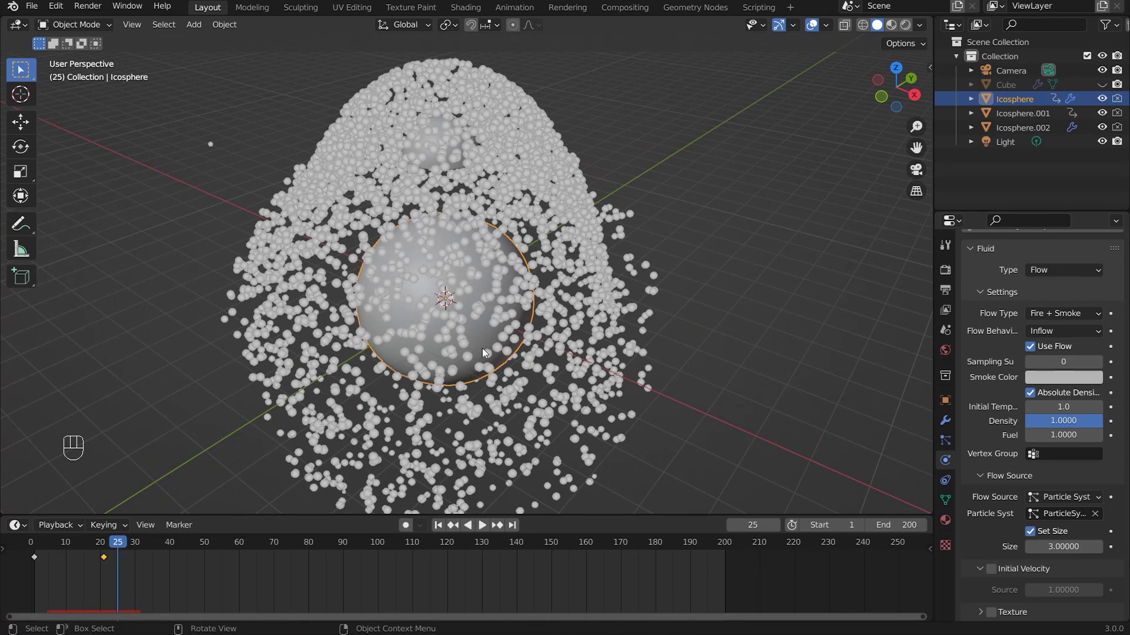
# - Select Icosphere.001 then Icosphere.002 to compare their Fire + Smoke fluid flow settings
pyautogui.click(424, 135)
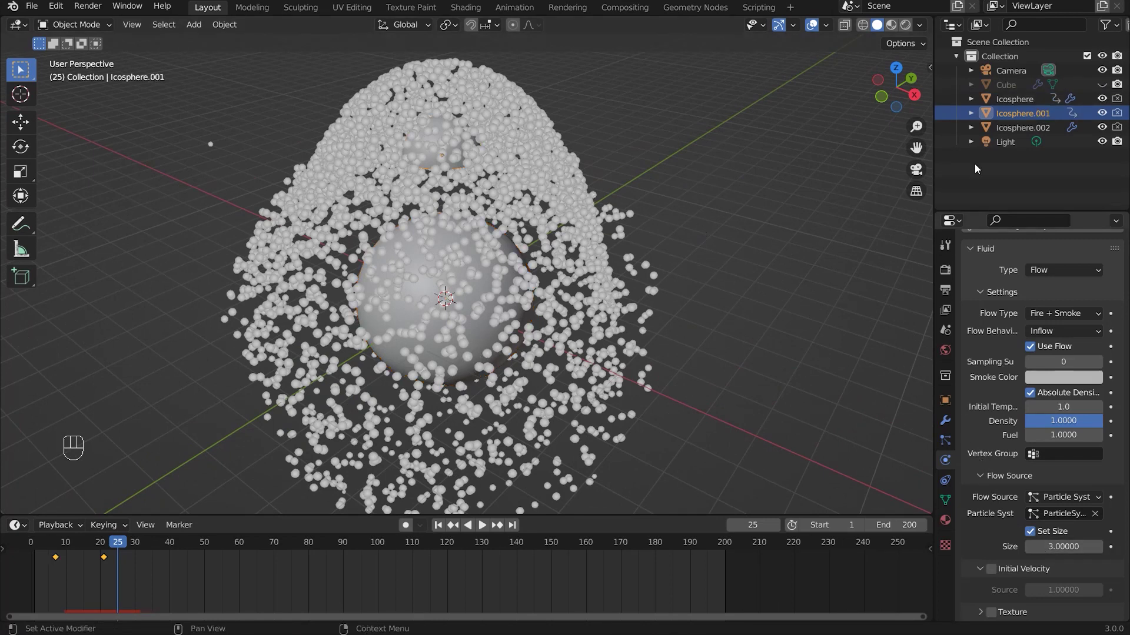
pyautogui.click(1011, 134)
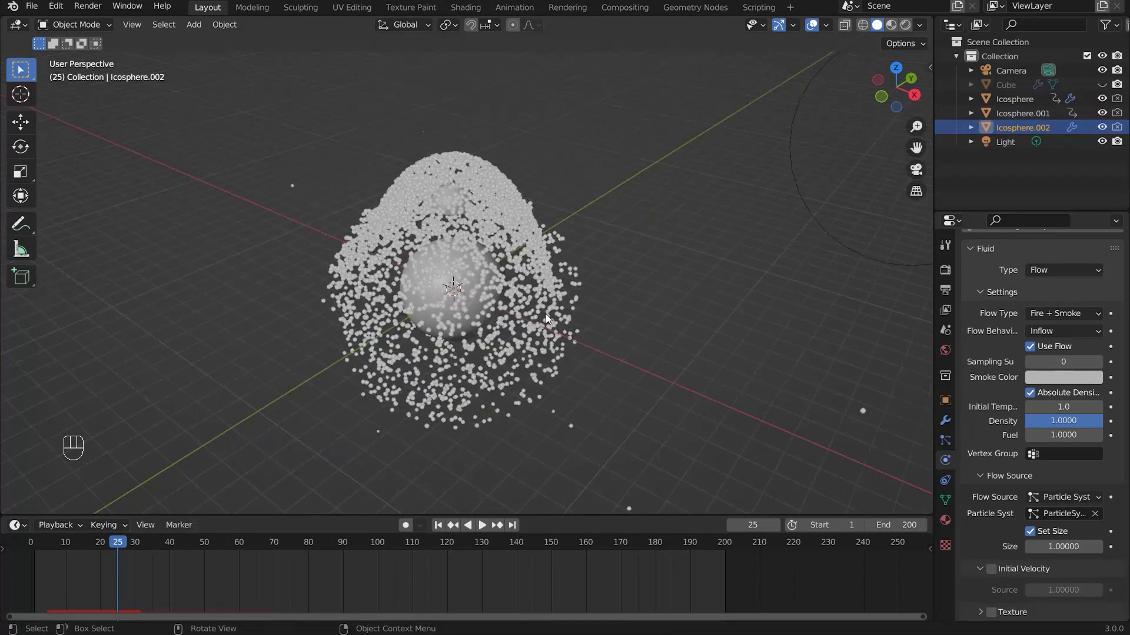
pyautogui.moveTo(527, 366); pyautogui.dragTo(519, 349)
pyautogui.moveTo(574, 371); pyautogui.dragTo(479, 357)
pyautogui.moveTo(516, 357); pyautogui.dragTo(573, 347)
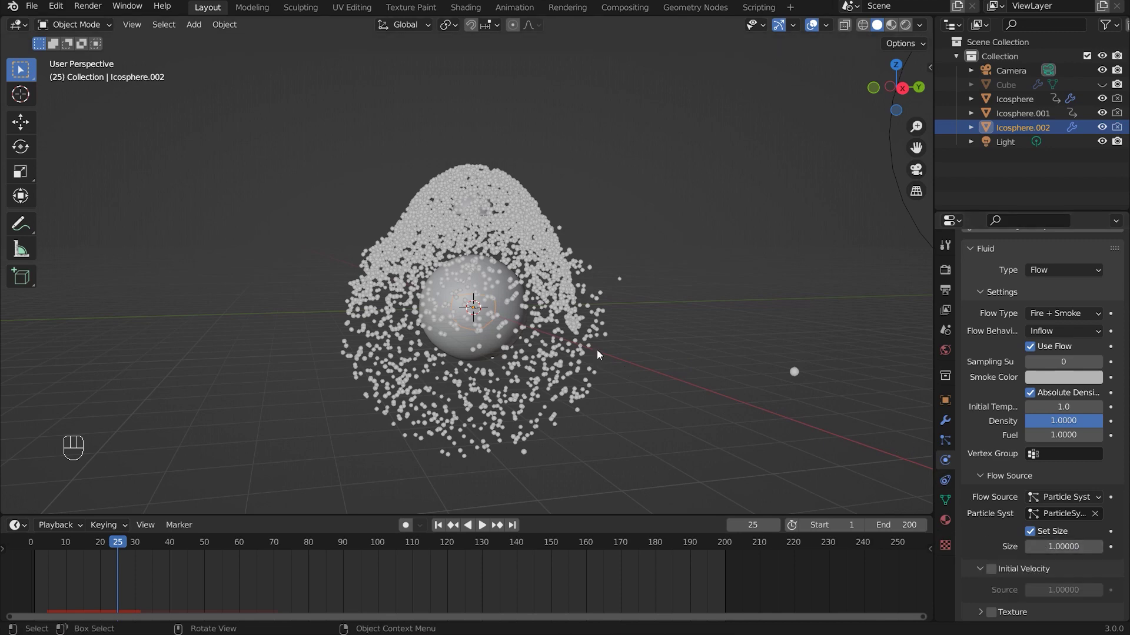
pyautogui.middleClick(545, 337)
# - Orbit around the orange fire volume inside the smoke domain Cube
pyautogui.middleClick(770, 355)
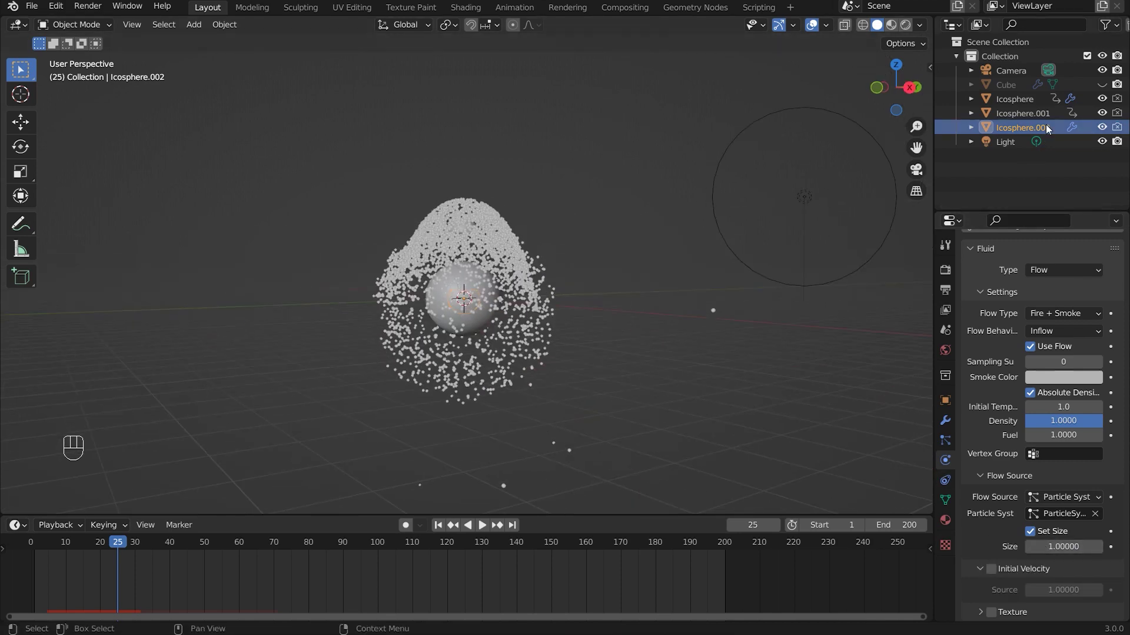
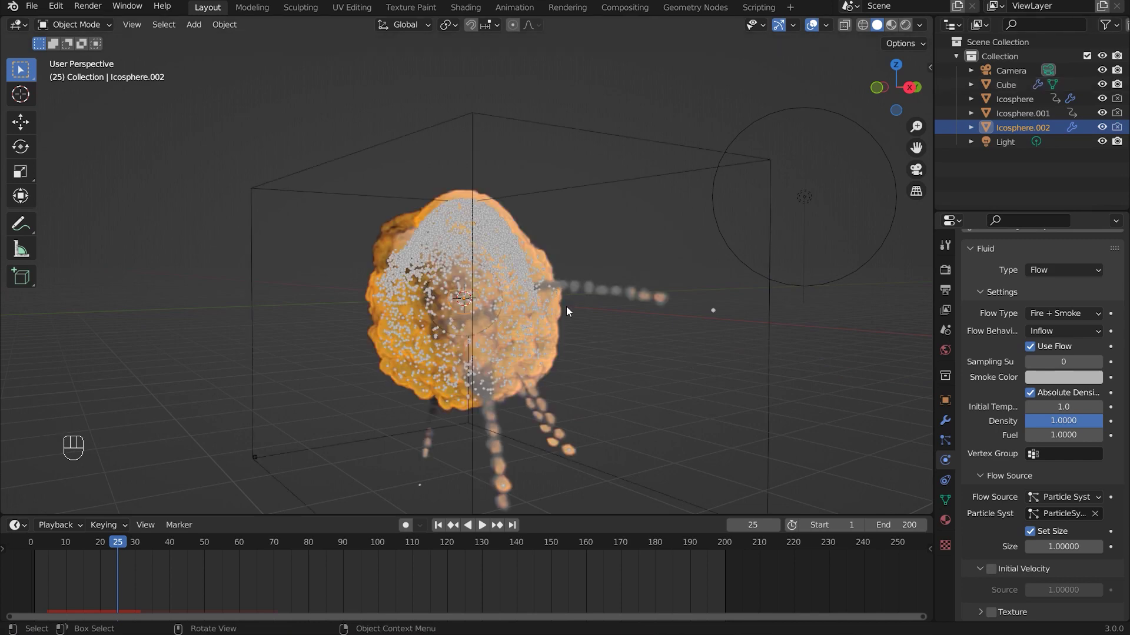
pyautogui.moveTo(621, 327); pyautogui.dragTo(627, 206)
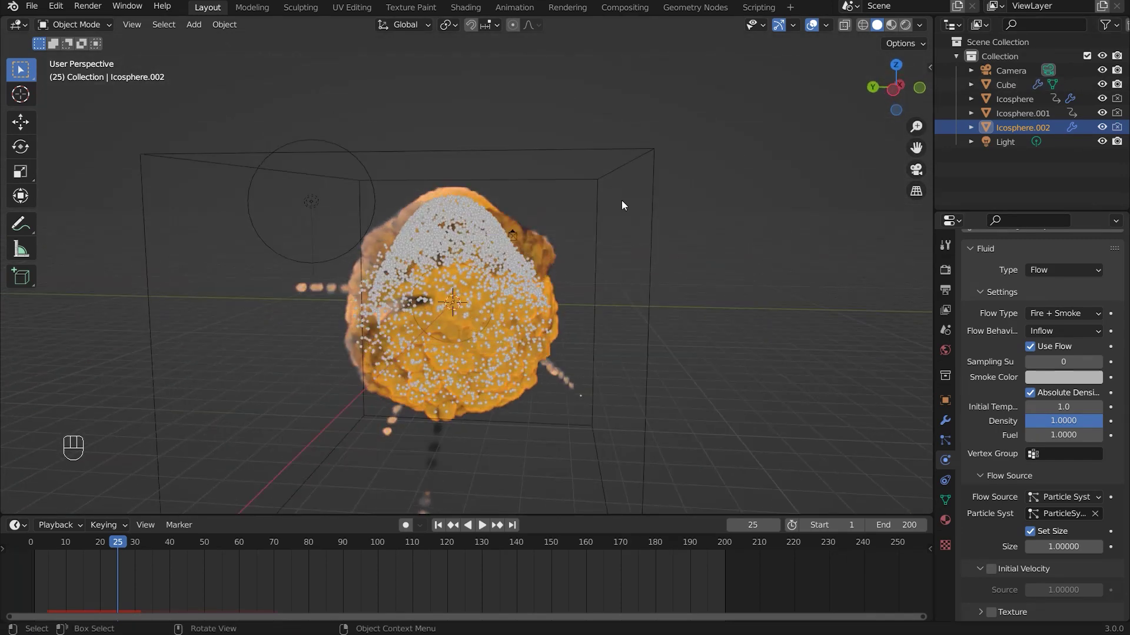
pyautogui.middleClick(624, 163)
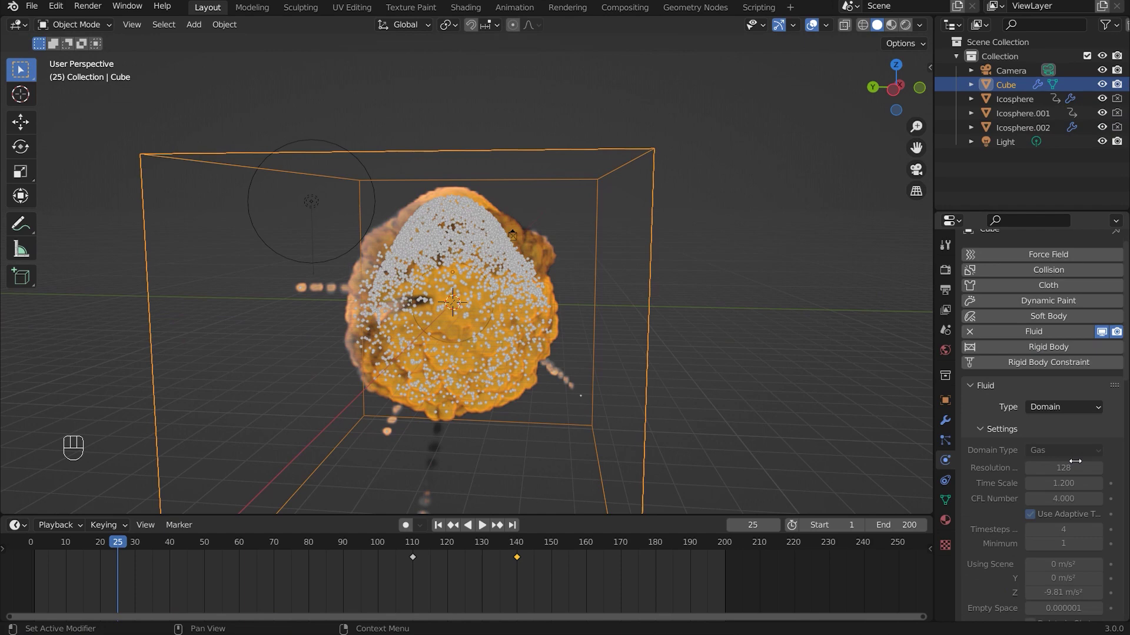
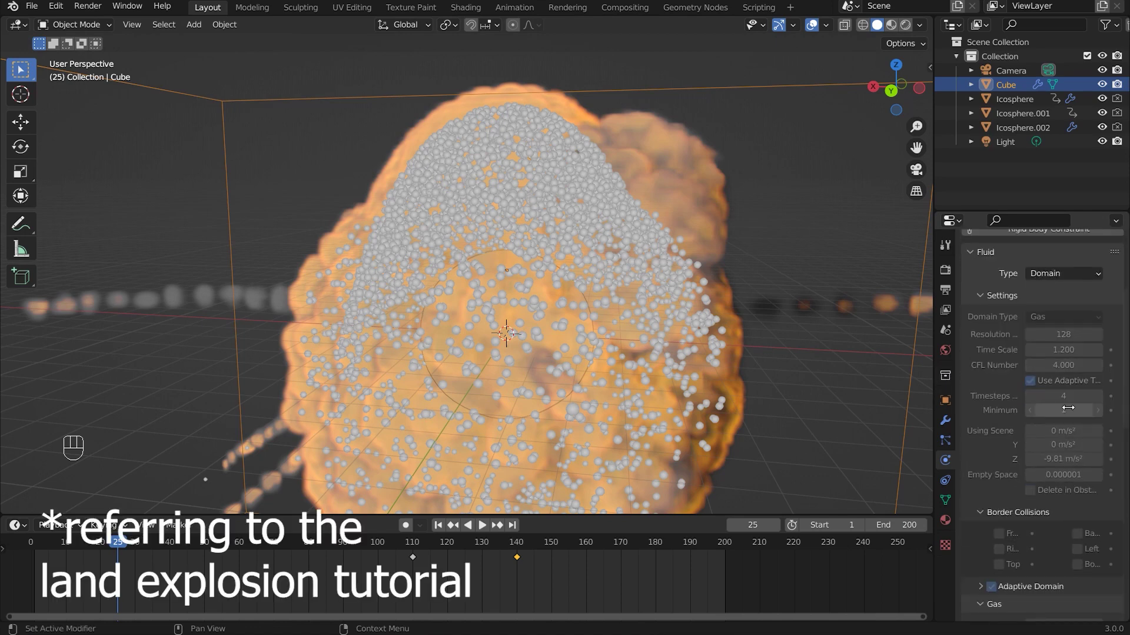
pyautogui.middleClick(621, 410)
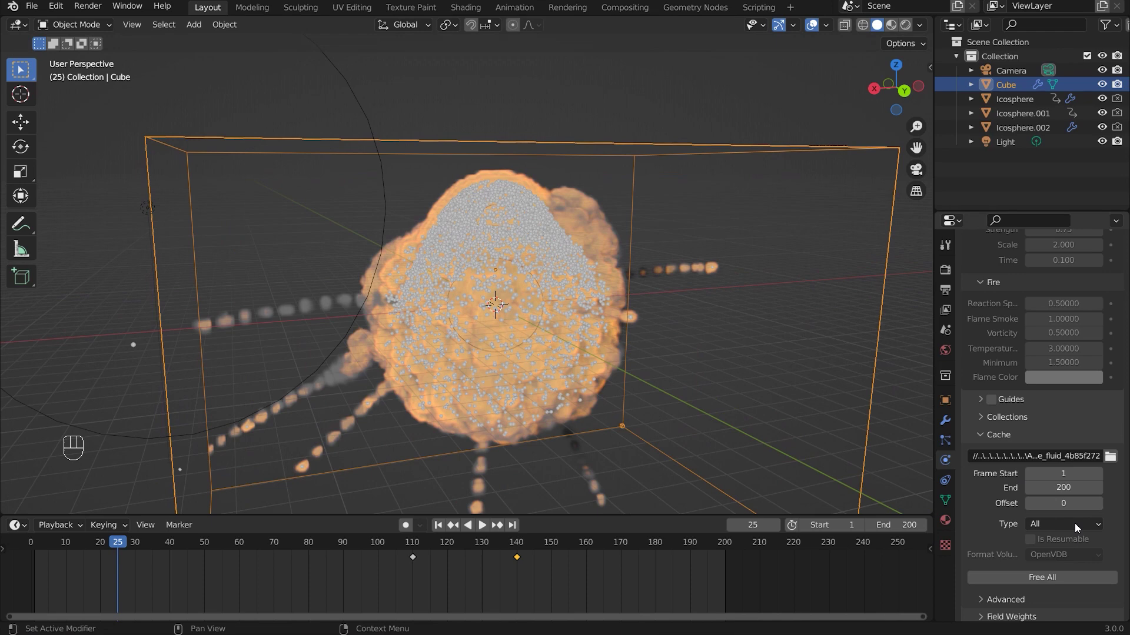
# - Keep the Cube's cache type on All and free the existing fluid cache
pyautogui.moveTo(1074, 536); pyautogui.dragTo(993, 538)
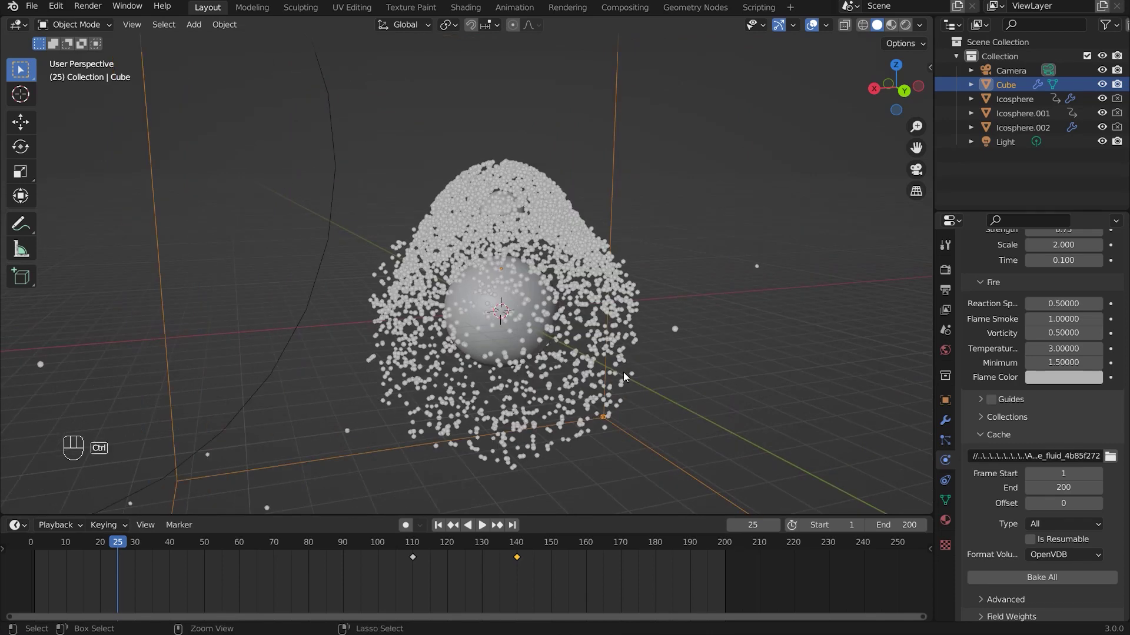
pyautogui.press('ctrl+z')
pyautogui.moveTo(676, 392); pyautogui.dragTo(512, 375)
pyautogui.click(439, 525)
pyautogui.press('space')
pyautogui.press('space')
# - Review the domain's Gas and Noise settings, then start Bake All for the fire and smoke
pyautogui.moveTo(512, 387); pyautogui.dragTo(713, 375)
pyautogui.click(712, 375)
pyautogui.click(1038, 587)
pyautogui.moveTo(534, 353); pyautogui.dragTo(546, 319)
pyautogui.moveTo(545, 320); pyautogui.dragTo(495, 320)
pyautogui.scroll(3)
pyautogui.moveTo(716, 330); pyautogui.dragTo(680, 330)
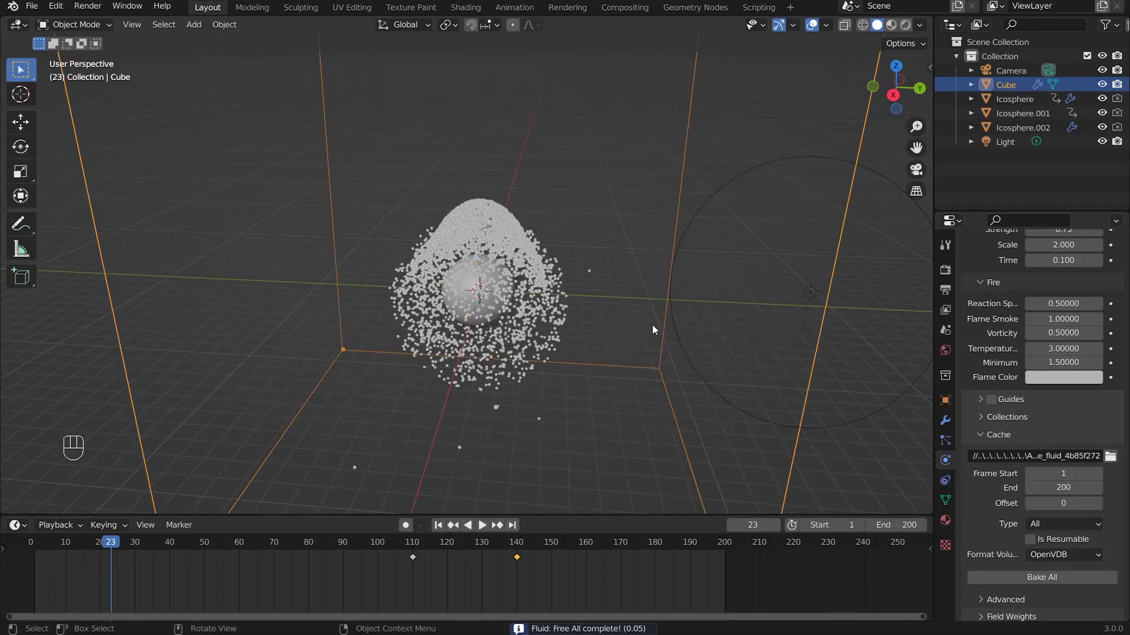
pyautogui.moveTo(587, 345); pyautogui.dragTo(619, 336)
pyautogui.middleClick(643, 351)
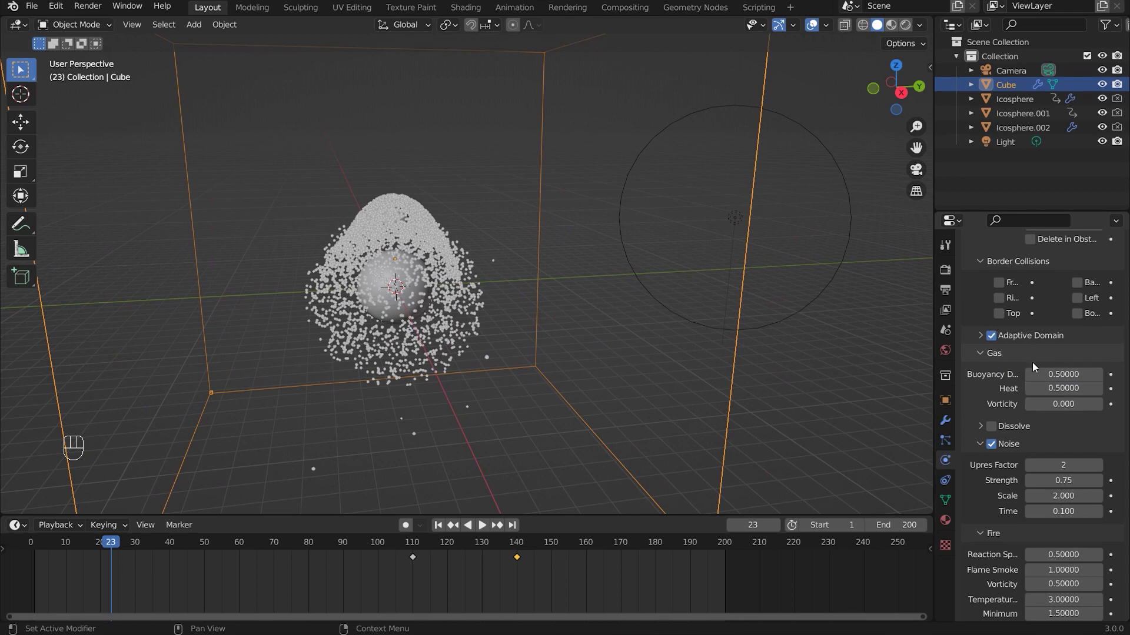
pyautogui.click(604, 329)
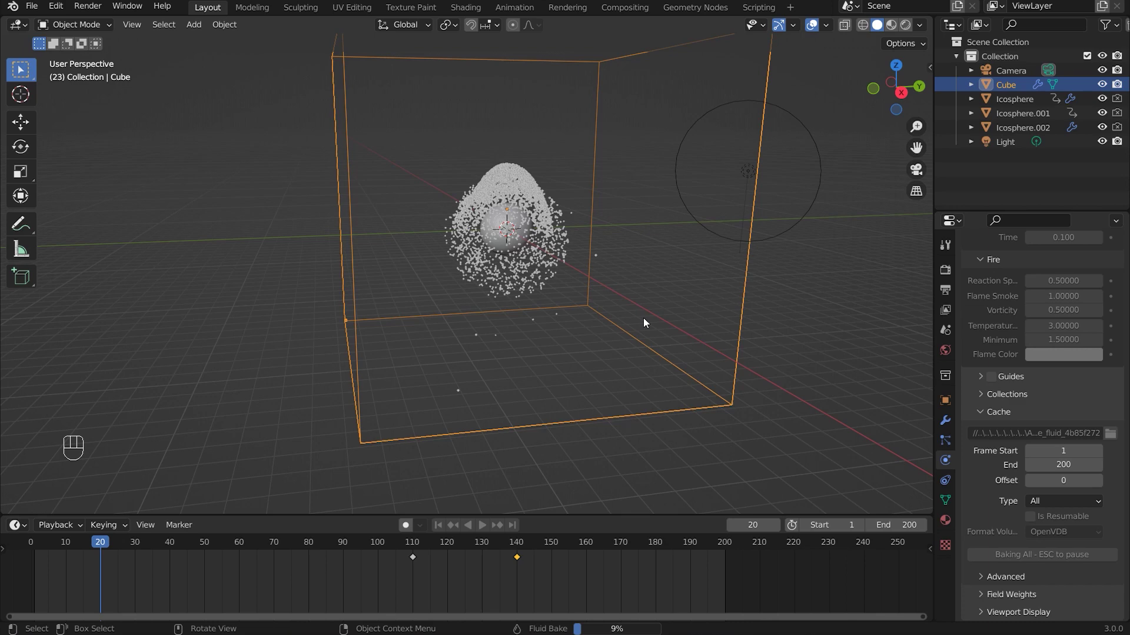
# - Orbit around the baked fire-and-smoke volume filling the Cube domain at frame 29
pyautogui.moveTo(805, 305); pyautogui.dragTo(789, 309)
pyautogui.moveTo(788, 309); pyautogui.dragTo(612, 301)
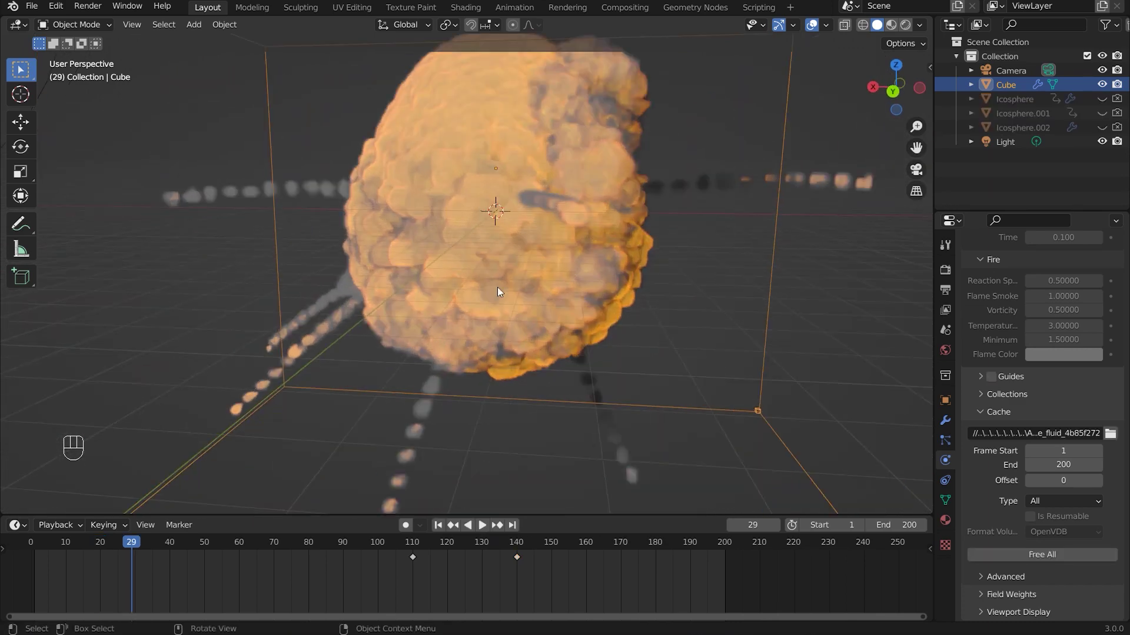
pyautogui.moveTo(599, 300); pyautogui.dragTo(579, 249)
pyautogui.middleClick(538, 283)
pyautogui.moveTo(577, 278); pyautogui.dragTo(578, 258)
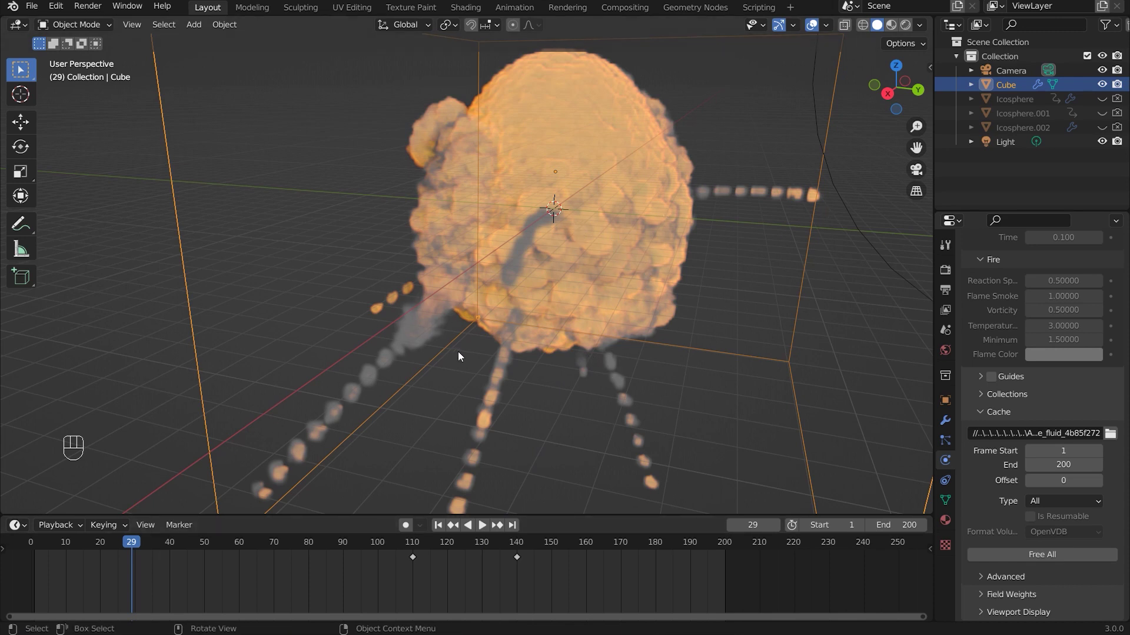
pyautogui.moveTo(441, 347); pyautogui.dragTo(451, 331)
pyautogui.click(451, 331)
pyautogui.moveTo(512, 310); pyautogui.dragTo(728, 367)
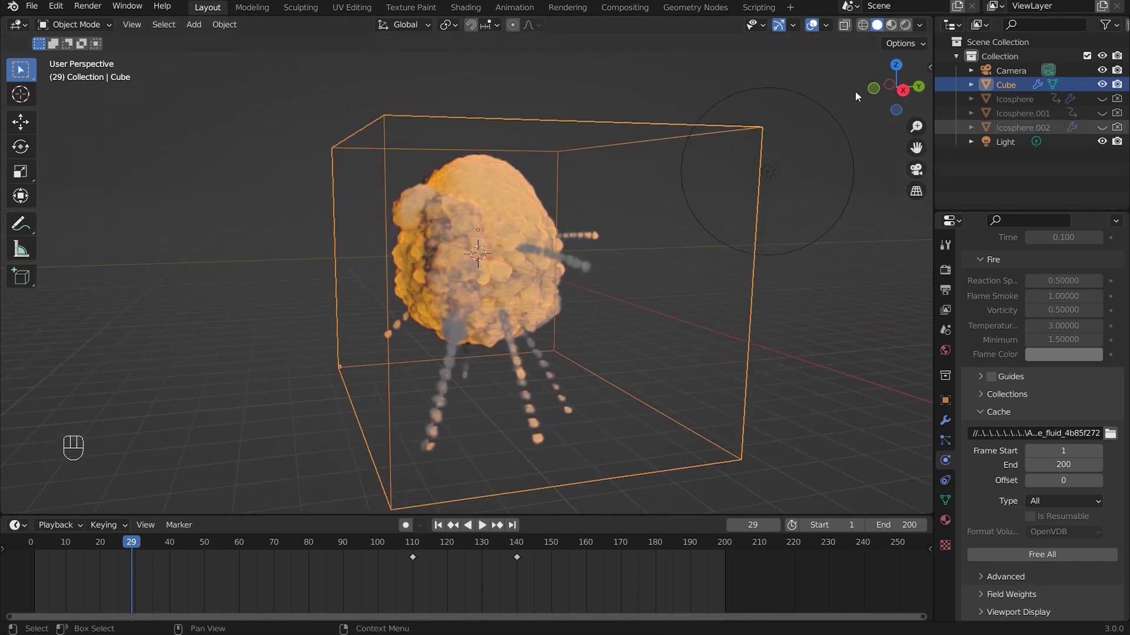
# - Pan the Material.001 node graph across the ColorRamp, Multiply-by-8 and Principled Volume nodes
pyautogui.middleClick(1024, 185)
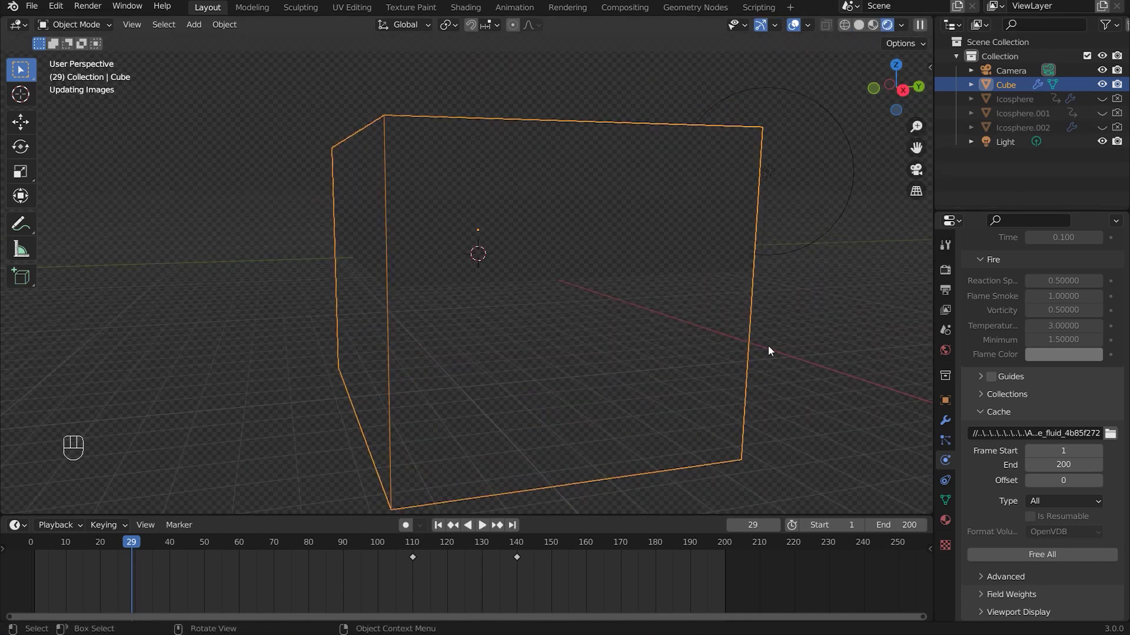
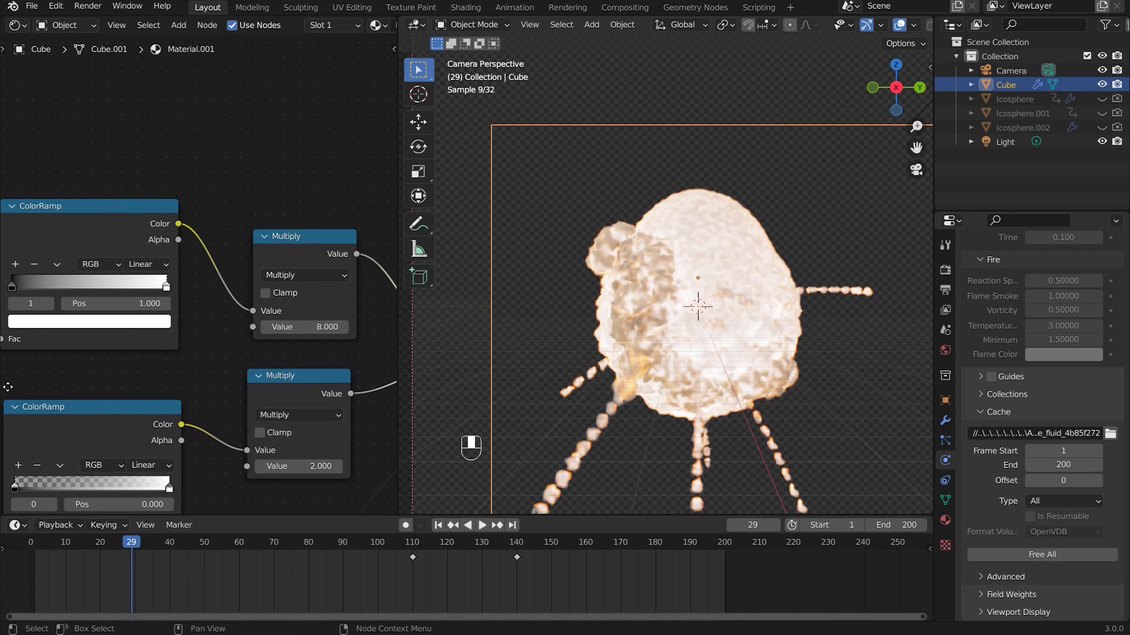
pyautogui.moveTo(43, 370); pyautogui.dragTo(149, 328)
pyautogui.moveTo(206, 271); pyautogui.dragTo(104, 248)
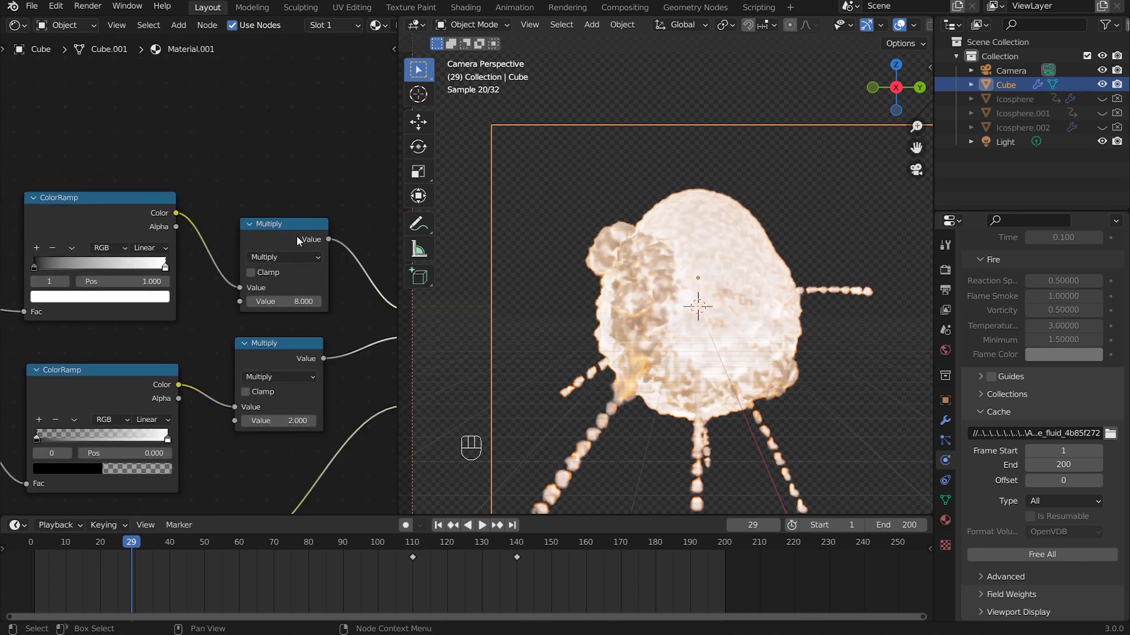
pyautogui.click(309, 288)
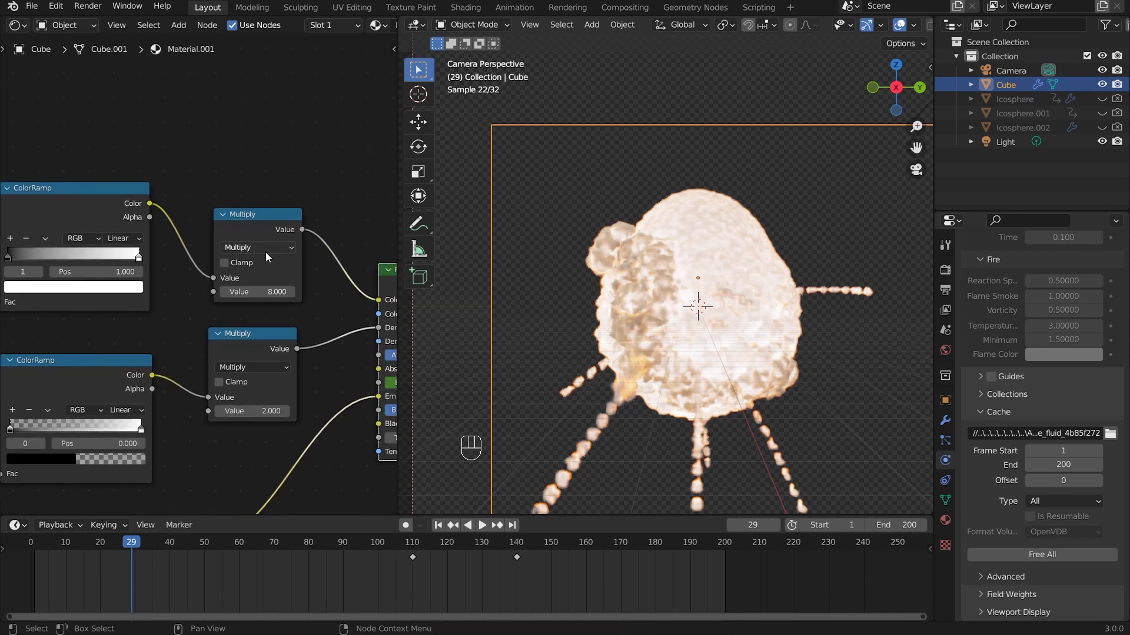
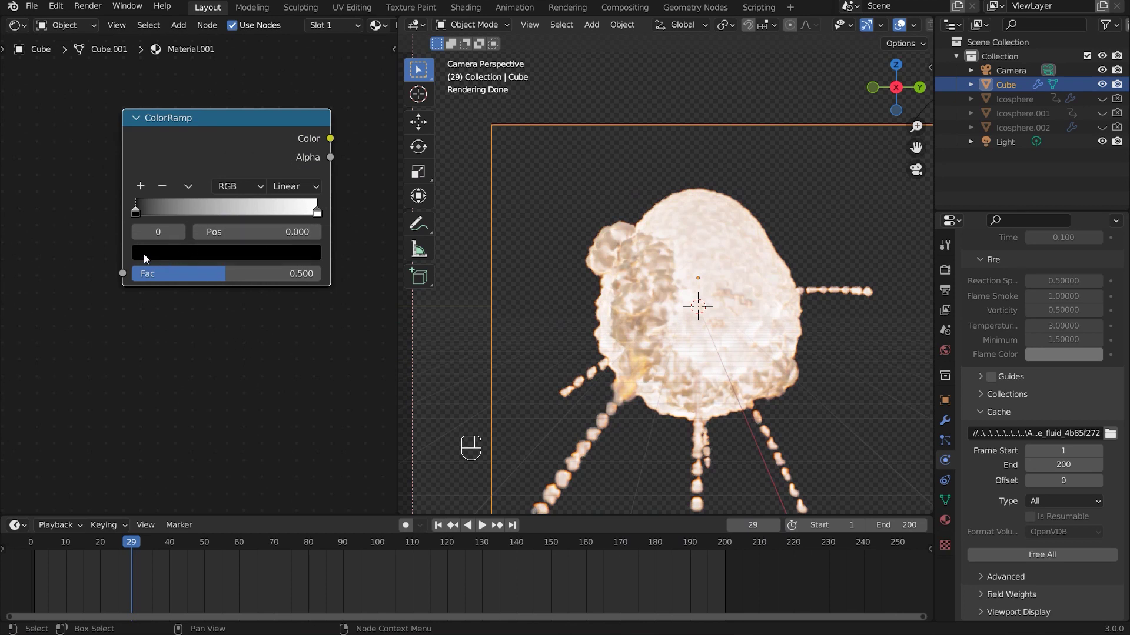
# - Make the ColorRamp's black stop transparent and nudge it to position 0.022
pyautogui.click(147, 258)
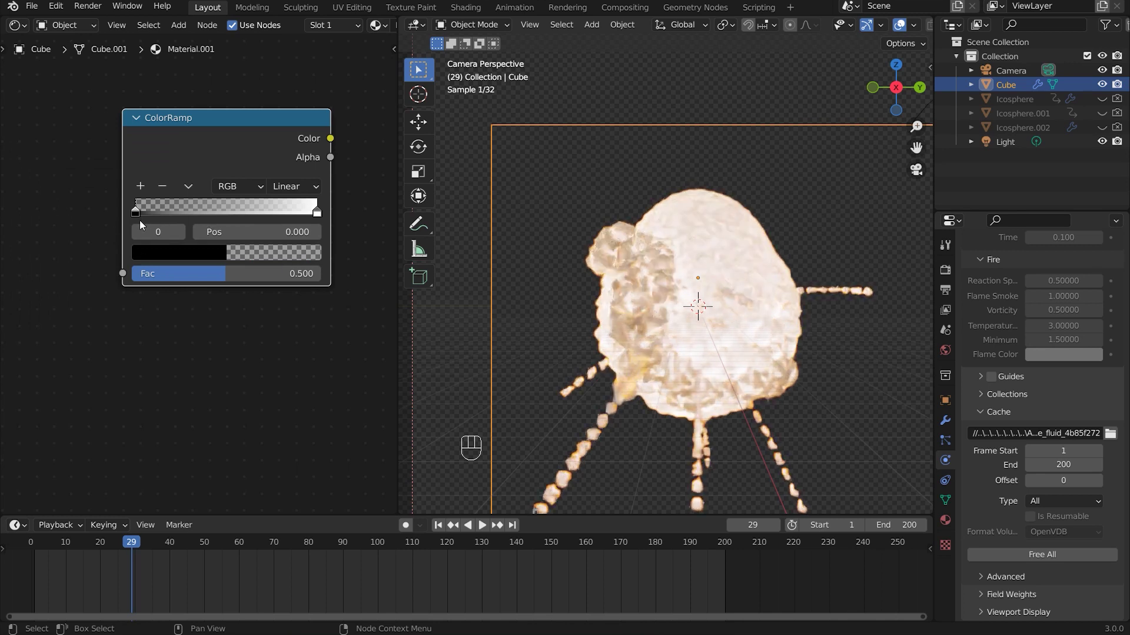
pyautogui.moveTo(228, 217); pyautogui.dragTo(61, 211)
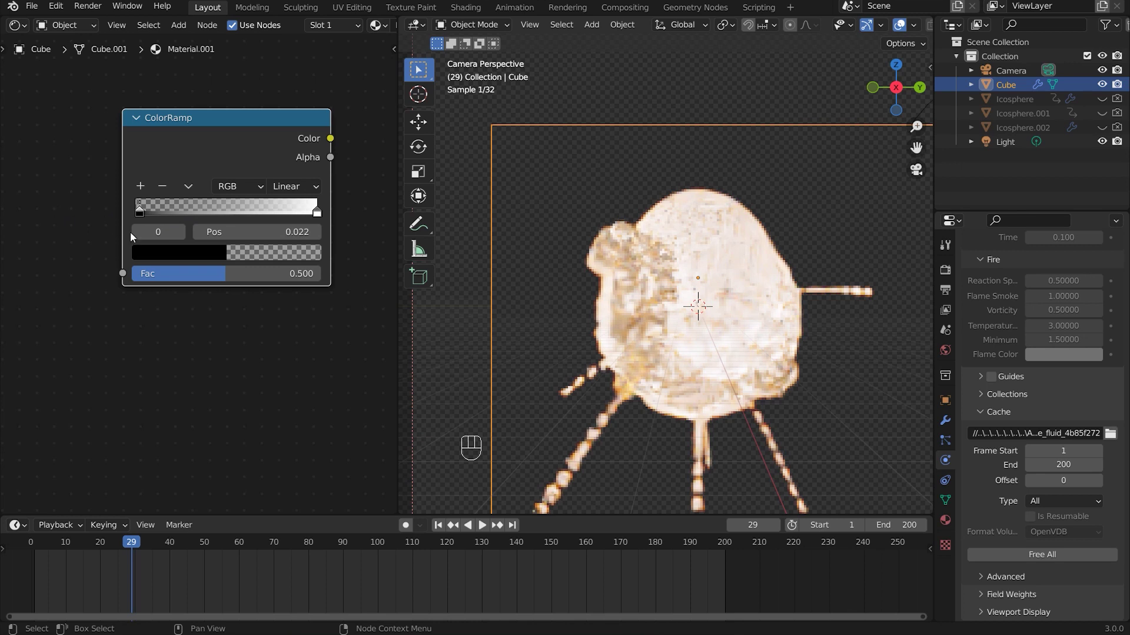
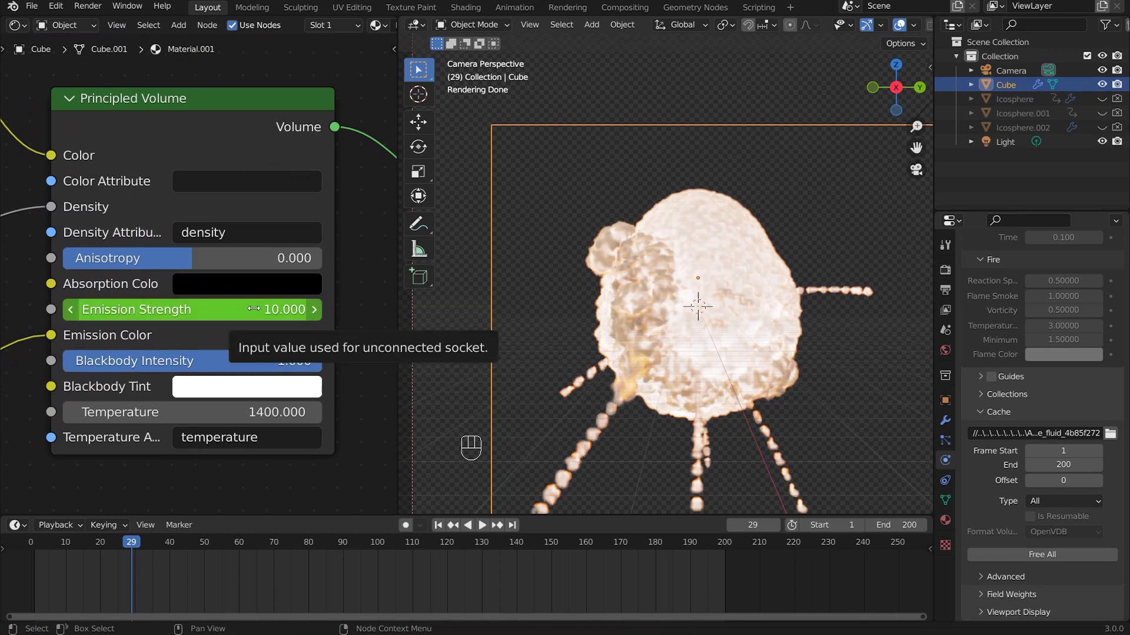
# - Check the Emission Strength keyframe at frame 110, scrub to frames 114 and 138, return to frame 63
pyautogui.click(385, 556)
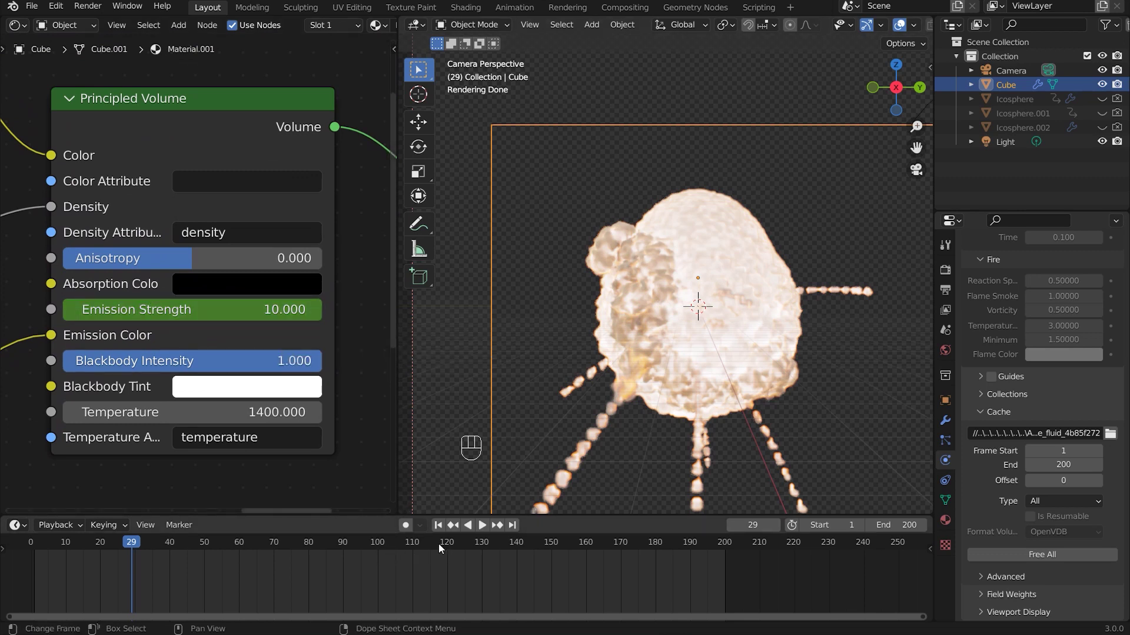
pyautogui.click(244, 150)
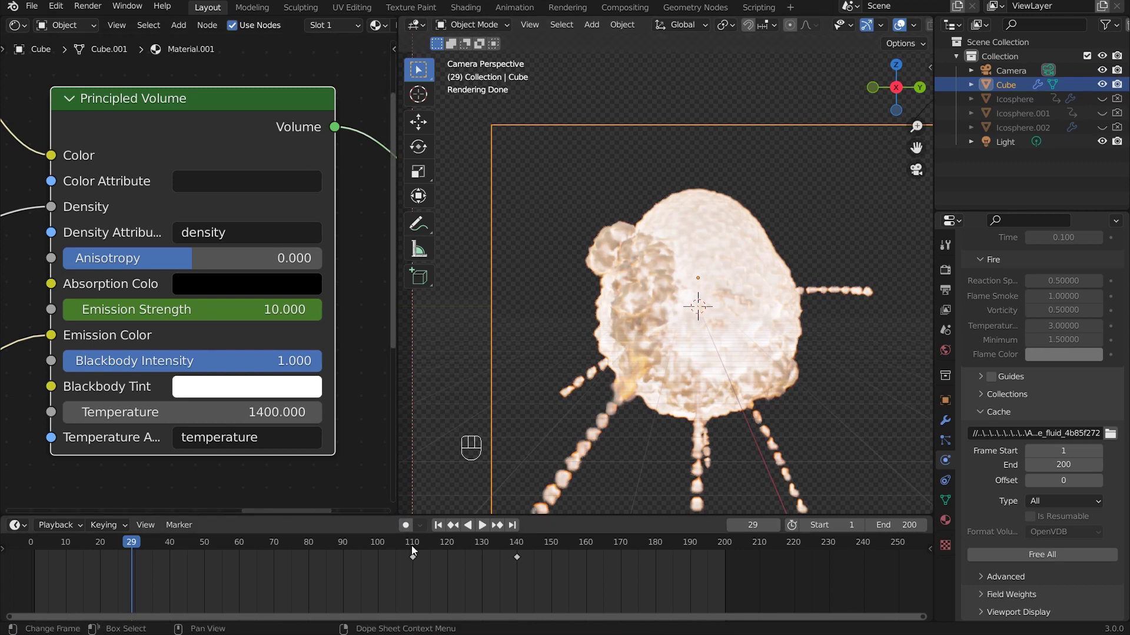
pyautogui.moveTo(456, 547); pyautogui.dragTo(525, 548)
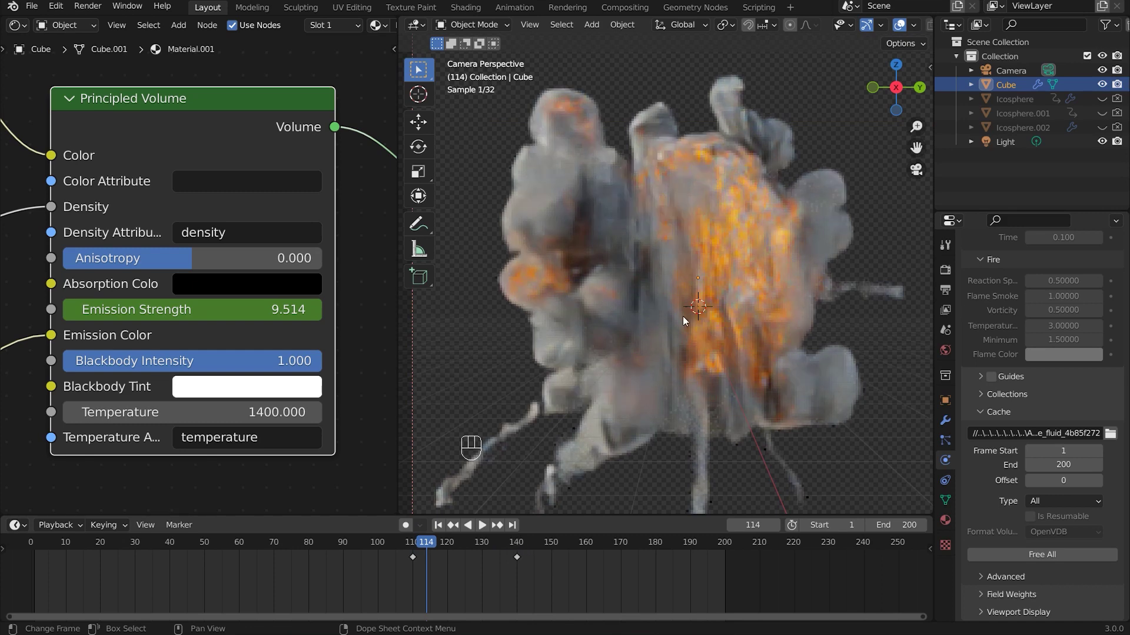
pyautogui.moveTo(713, 316); pyautogui.dragTo(748, 222)
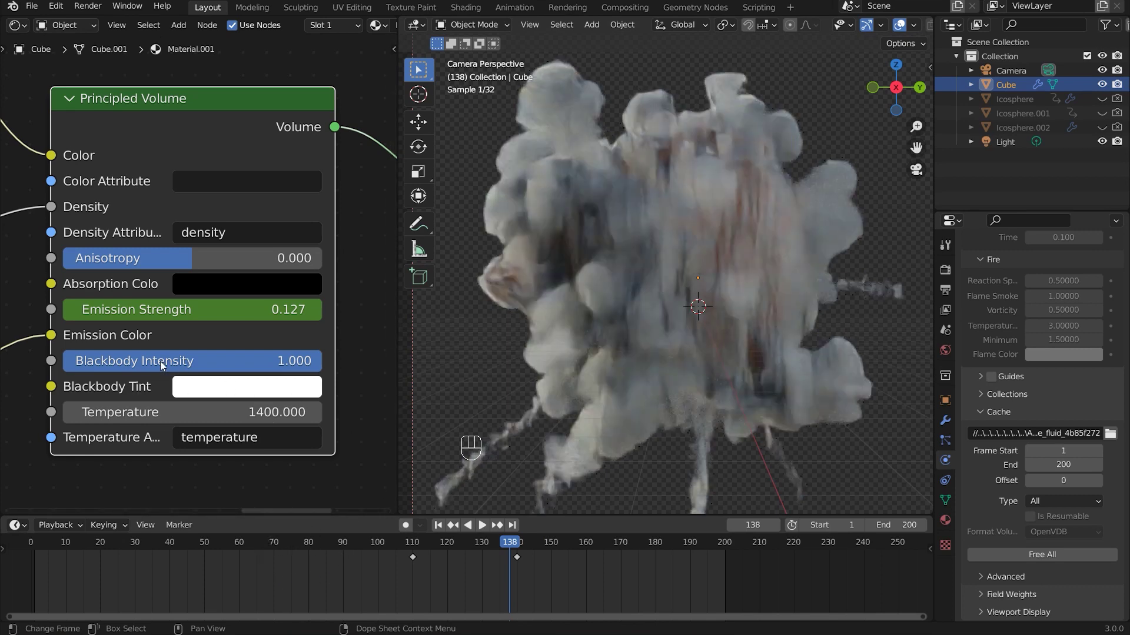
pyautogui.moveTo(158, 366); pyautogui.dragTo(153, 367)
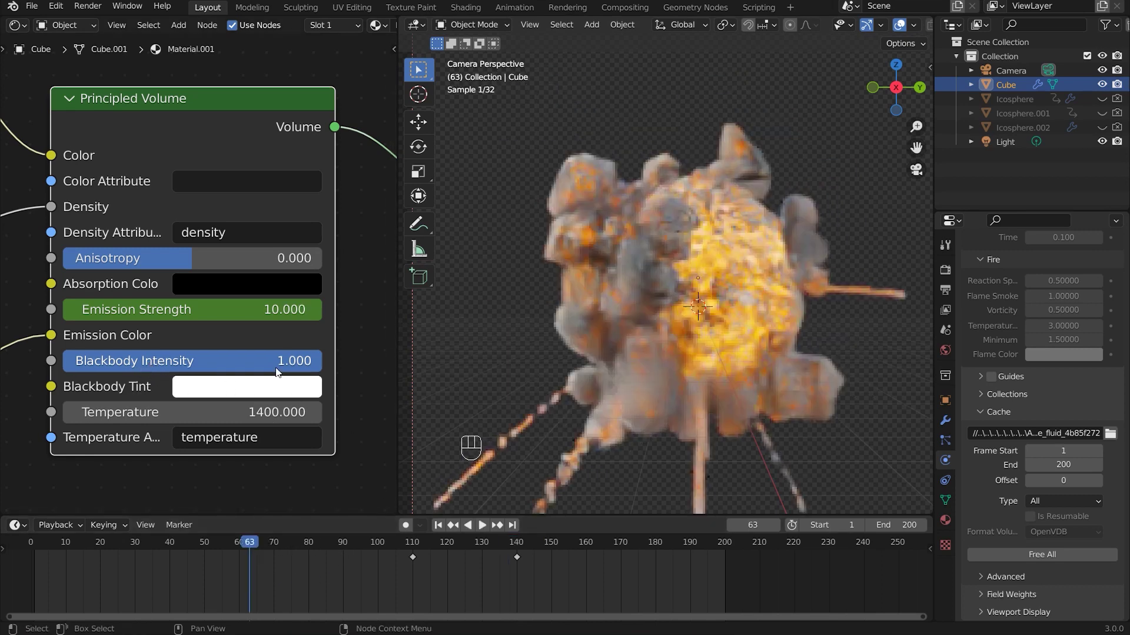
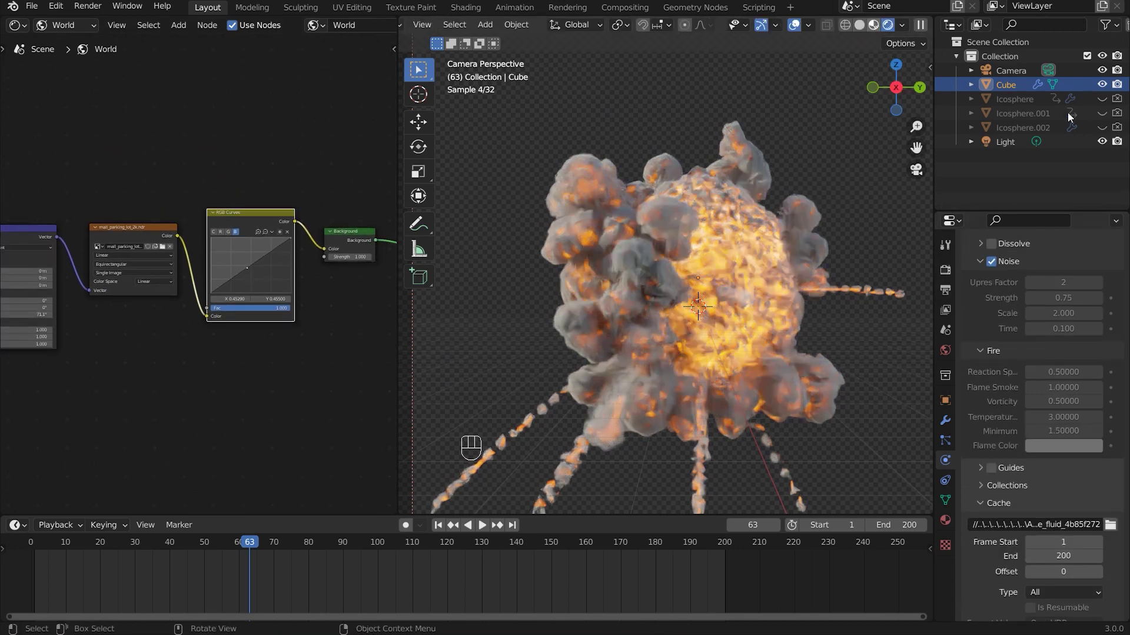
# - Turn off Film Transparent so the parking-lot HDRI appears behind the explosion
pyautogui.click(1071, 117)
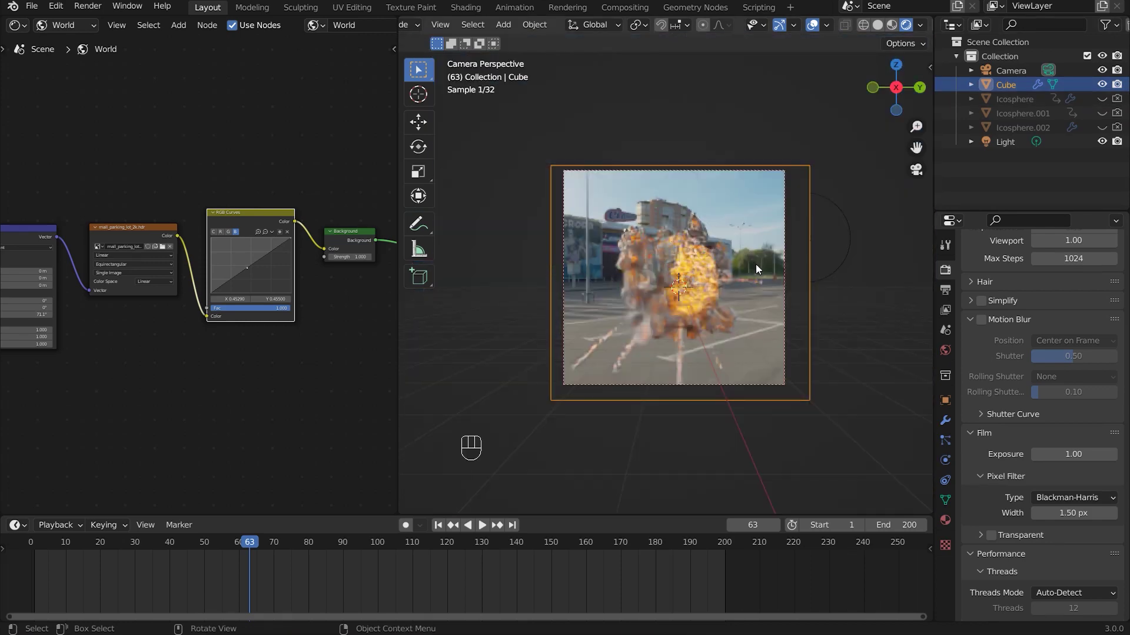
# - Orbit around the explosion in the parking lot, then return to the scene camera view
pyautogui.moveTo(757, 281); pyautogui.dragTo(689, 280)
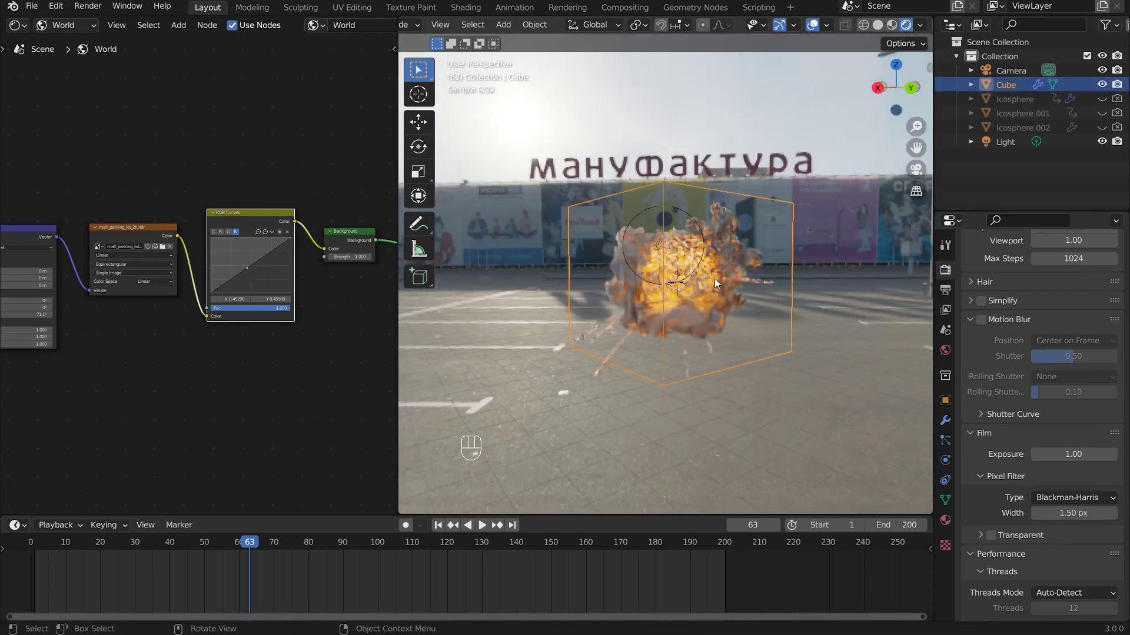
pyautogui.moveTo(687, 273); pyautogui.dragTo(657, 283)
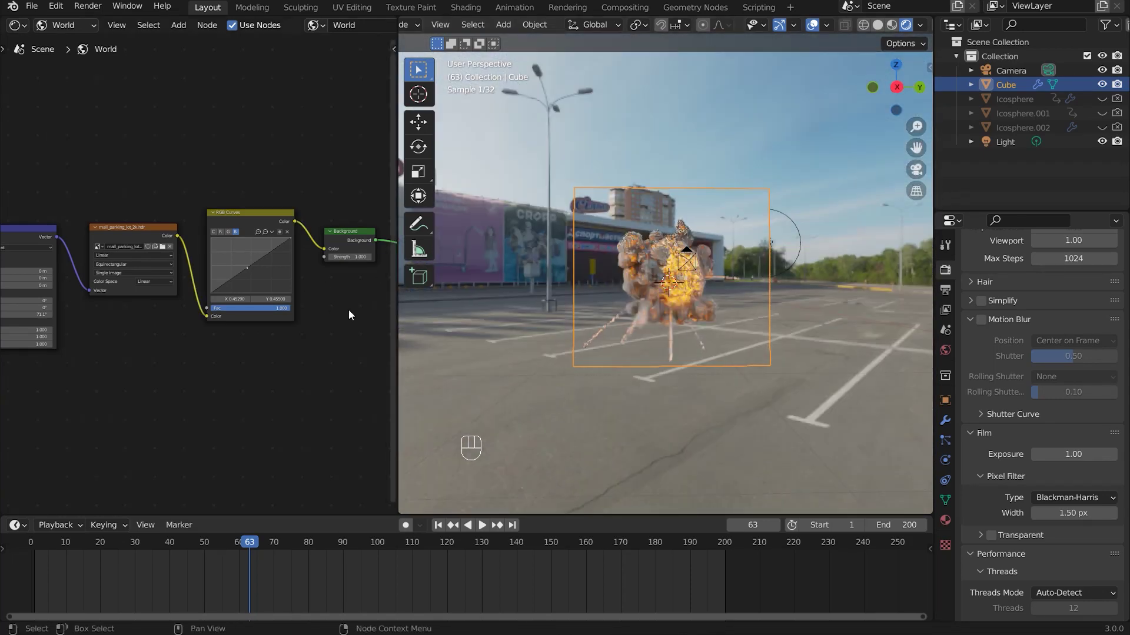
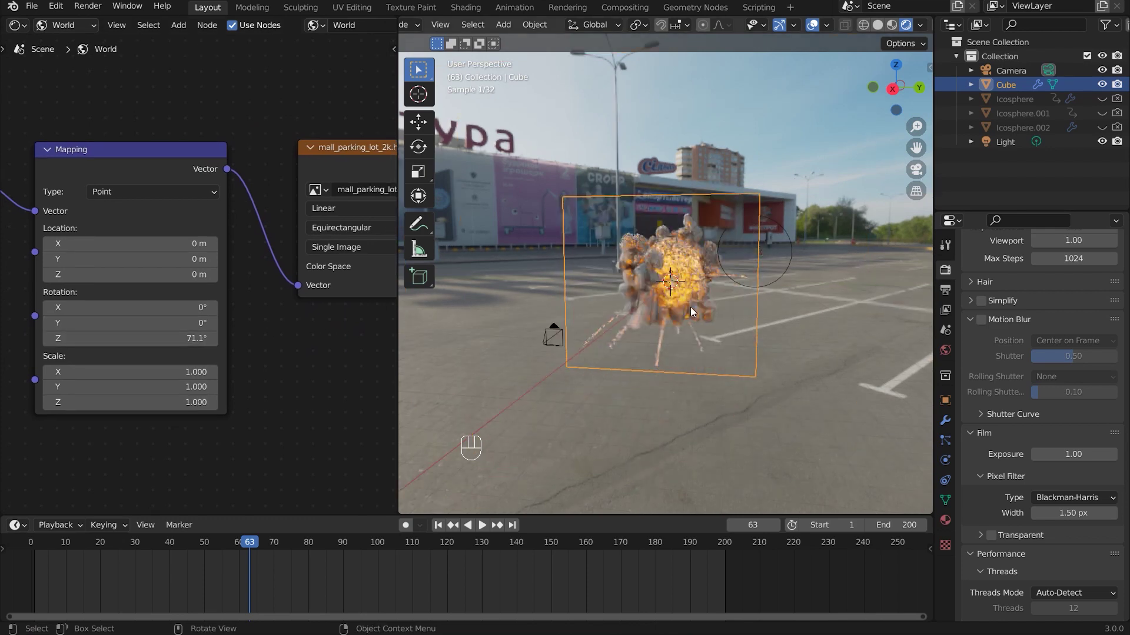
pyautogui.press('KP_0')
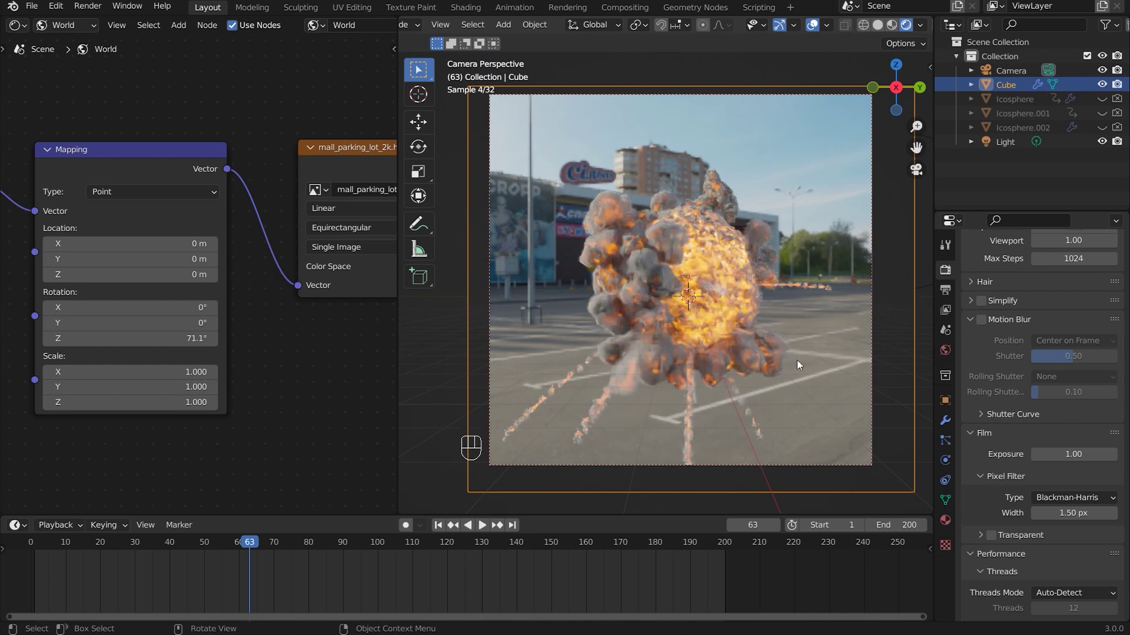
# - Select the 5000 W Light, review its data, then show the output format: 1080×1080, 24 fps, PNG RGBA
pyautogui.click(1012, 147)
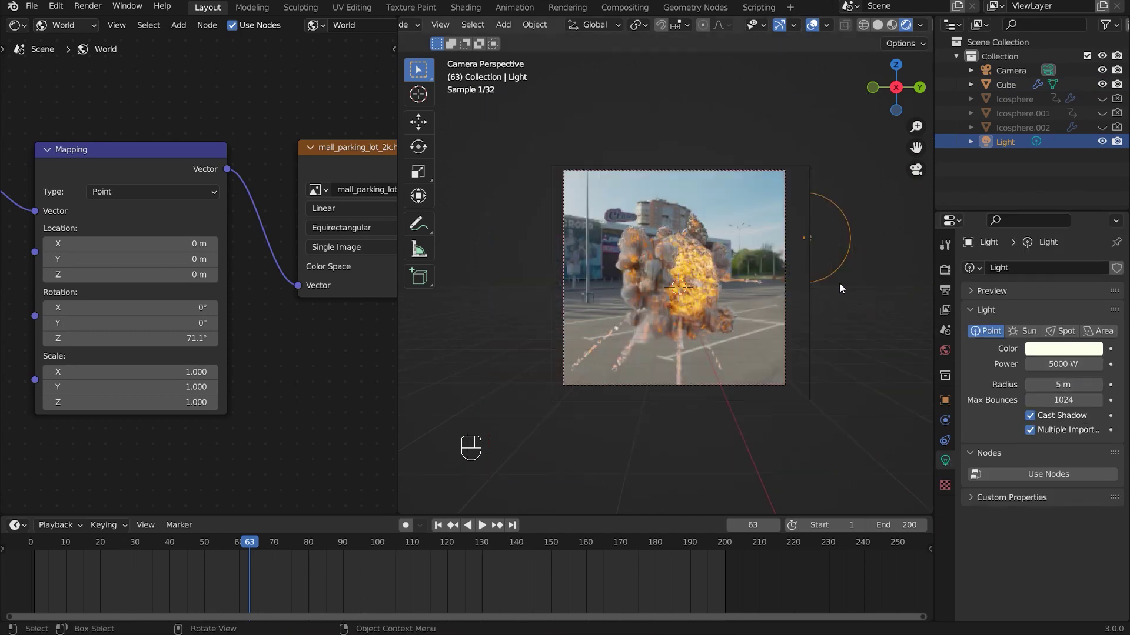
pyautogui.click(782, 316)
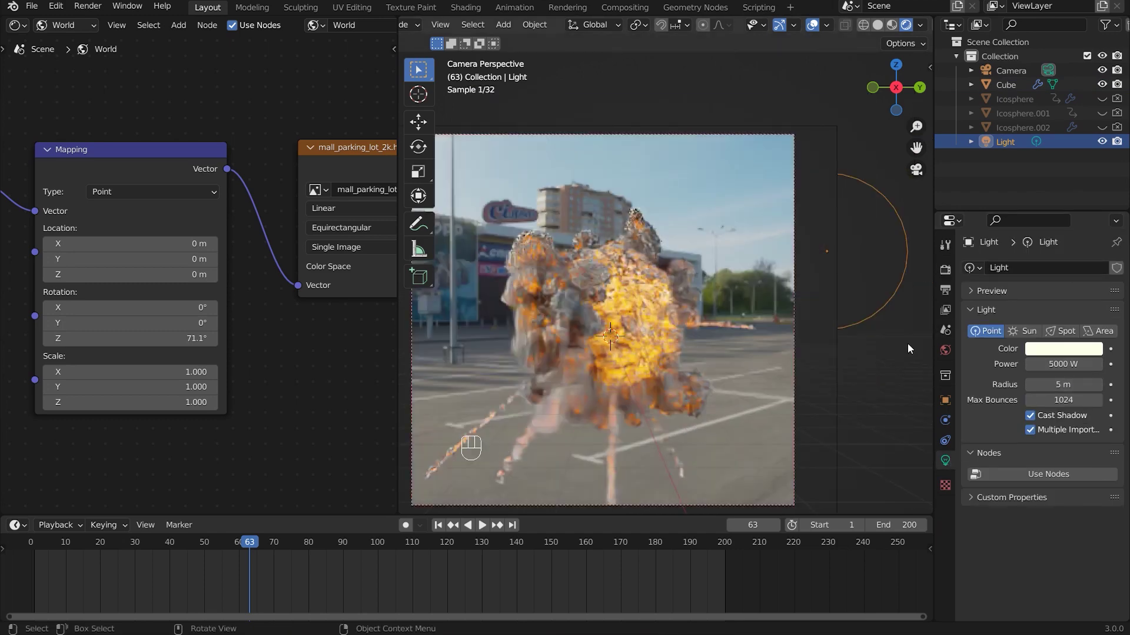
pyautogui.click(942, 296)
pyautogui.click(1046, 372)
pyautogui.click(882, 312)
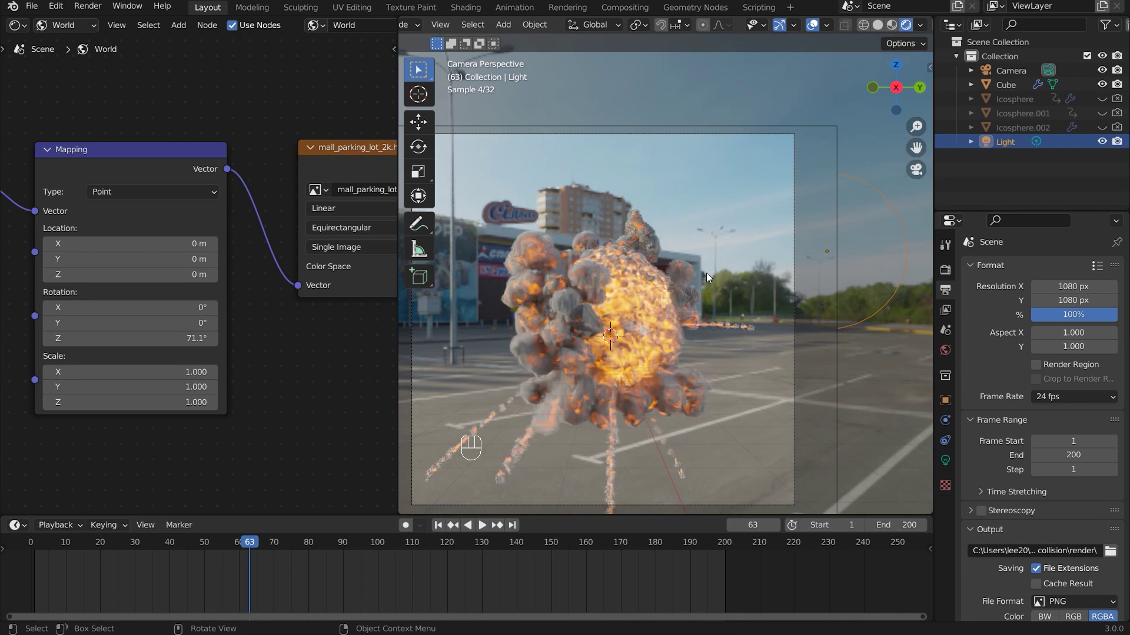
# - Orbit the viewport away from the camera framing to view the explosion
pyautogui.middleClick(676, 354)
pyautogui.middleClick(684, 352)
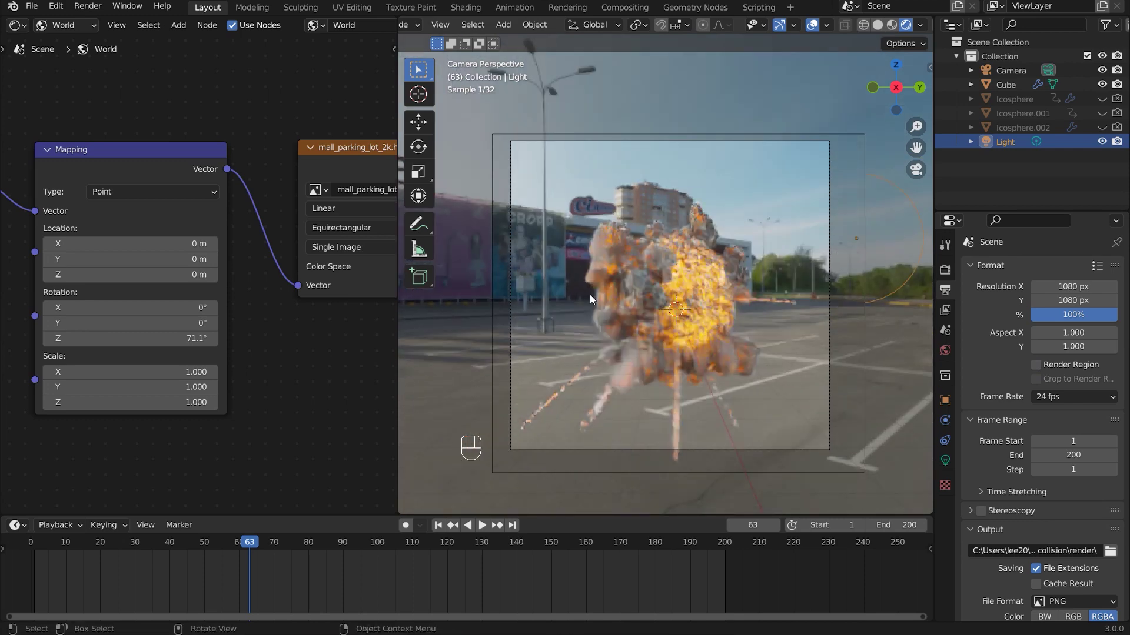
pyautogui.moveTo(645, 336); pyautogui.dragTo(606, 343)
pyautogui.middleClick(607, 343)
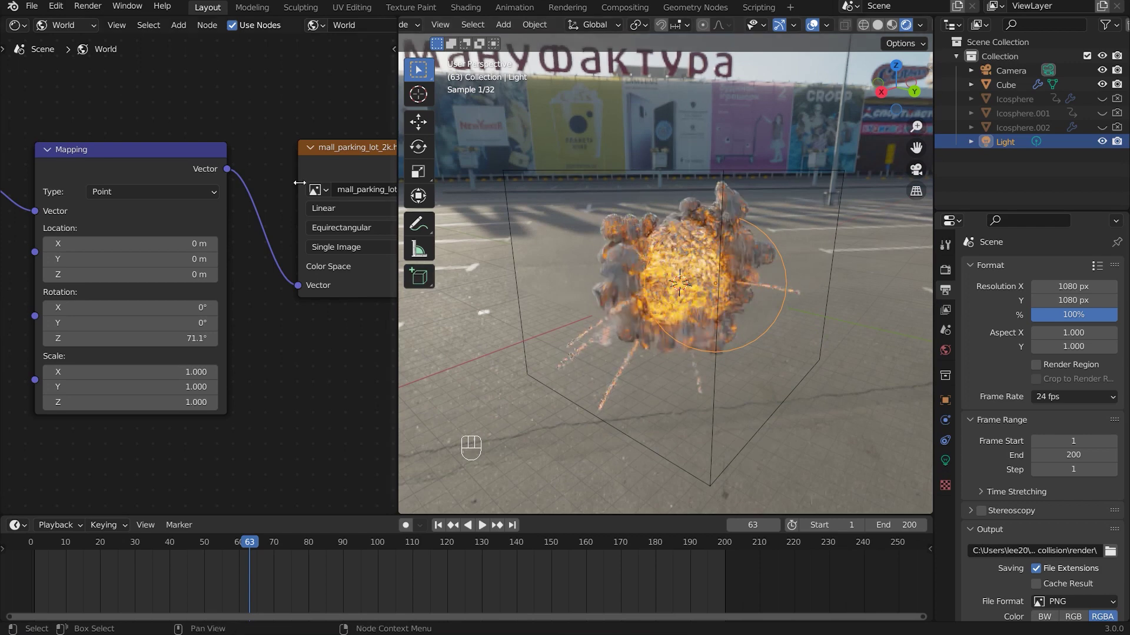
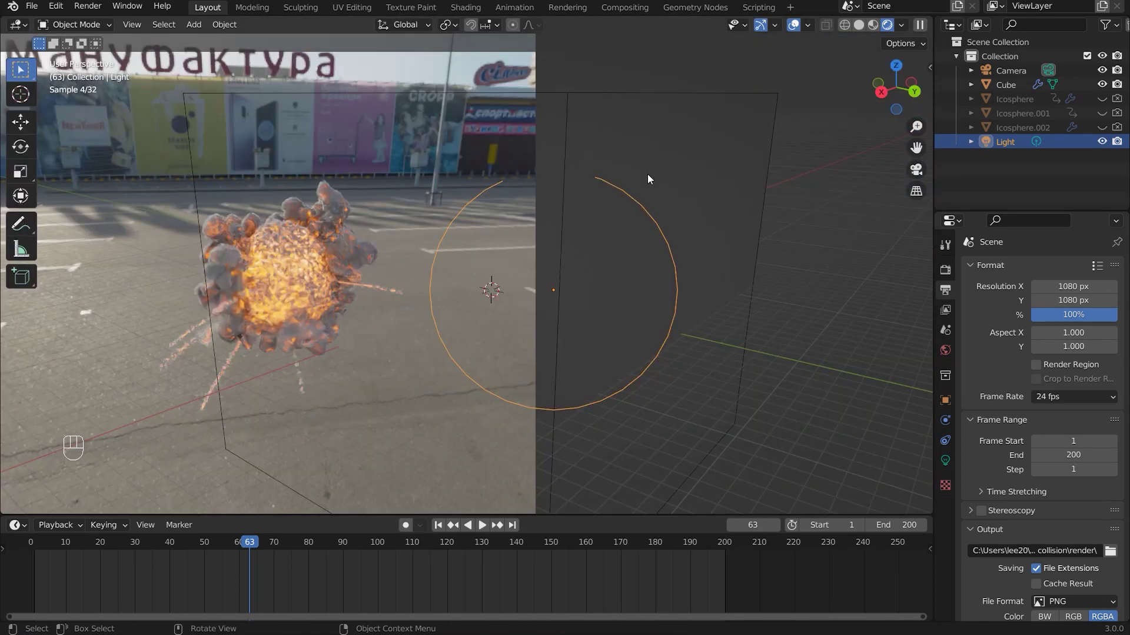
# - Review Cycles GPU sampling (32 viewport, 128 render) and 12 bounces, then return to Output settings
pyautogui.moveTo(397, 309); pyautogui.dragTo(422, 309)
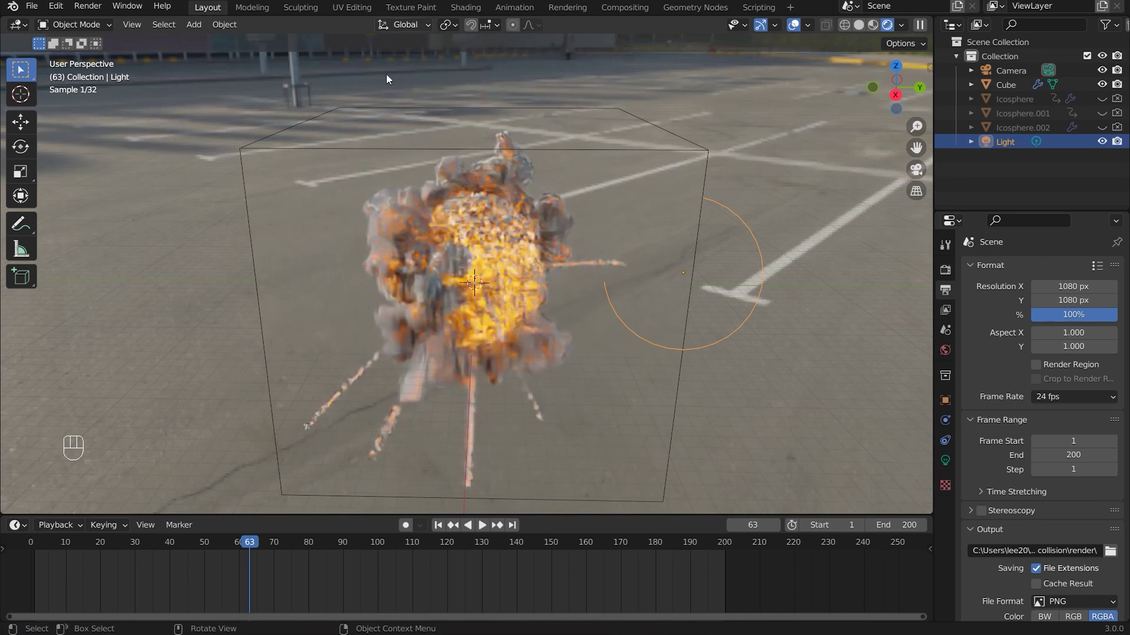
pyautogui.moveTo(950, 277); pyautogui.dragTo(1011, 290)
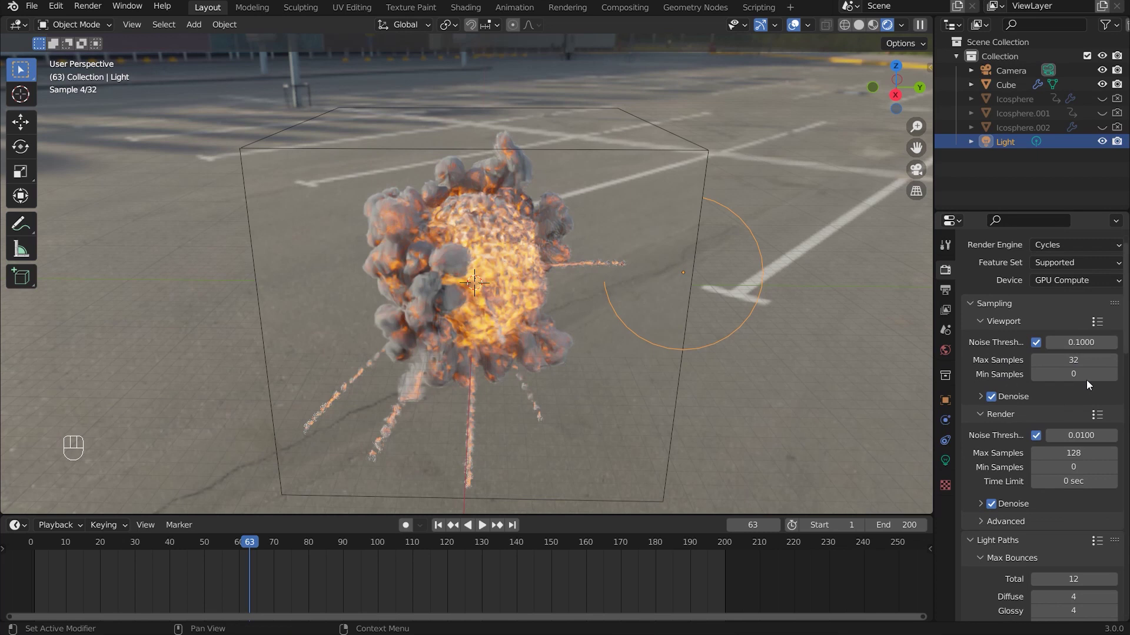
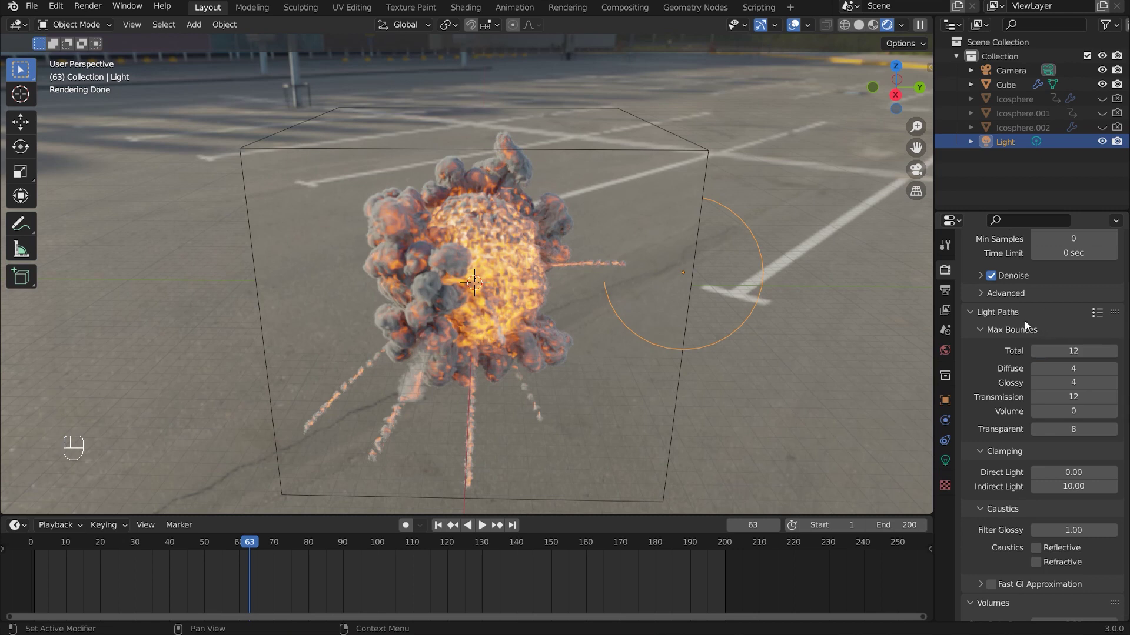
pyautogui.moveTo(951, 297); pyautogui.dragTo(1066, 296)
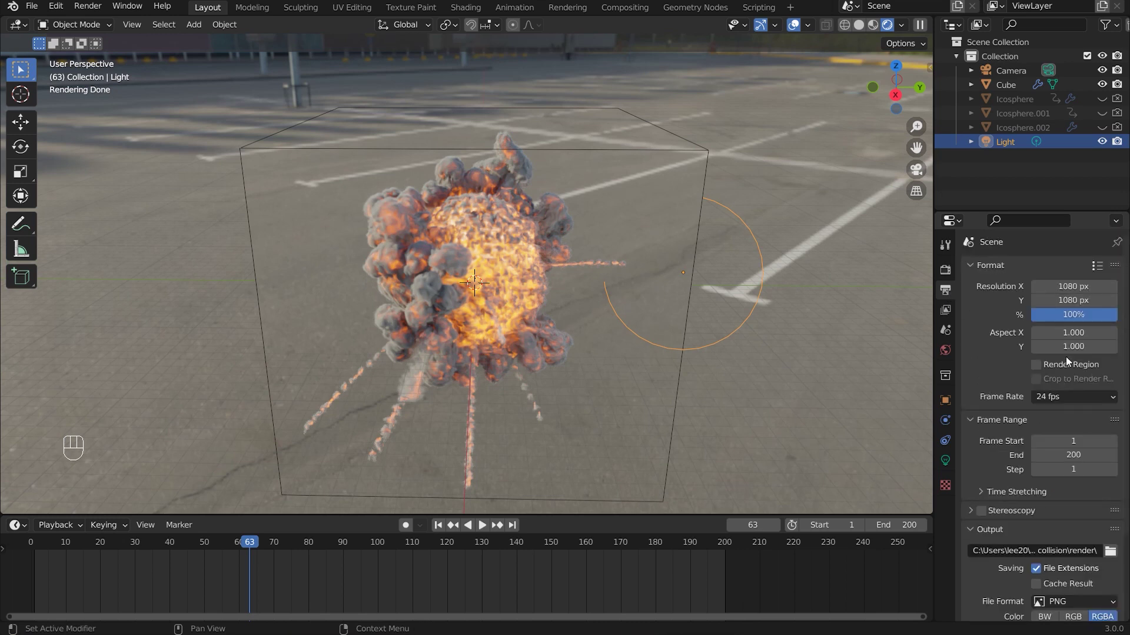
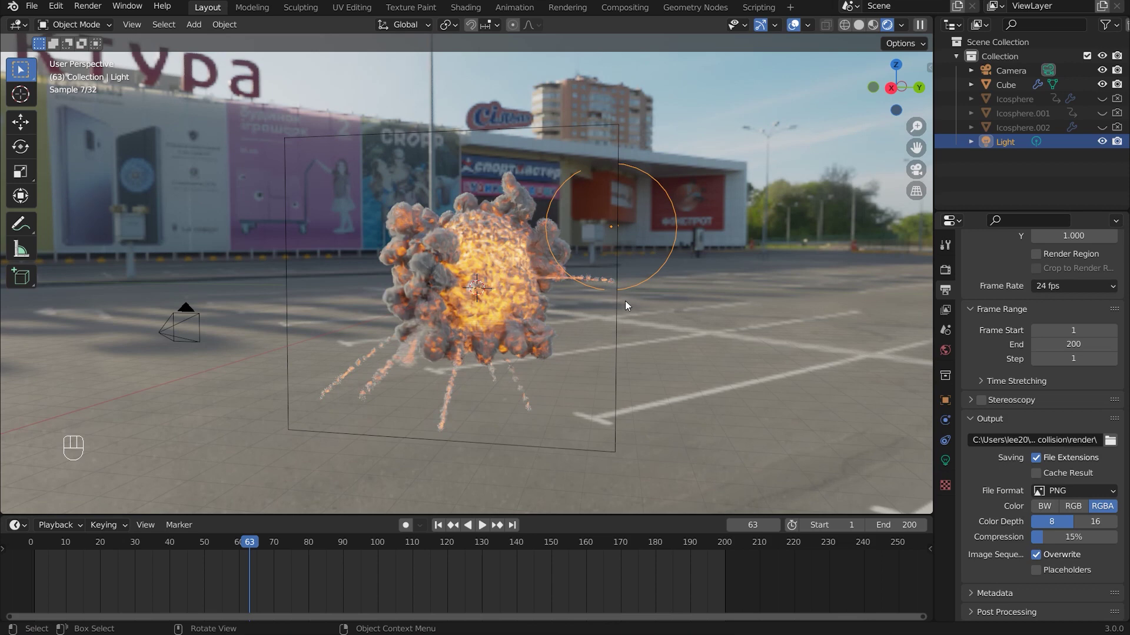
# - Orbit the explosion from several angles and deselect the Light in empty space
pyautogui.moveTo(635, 323); pyautogui.dragTo(590, 329)
pyautogui.middleClick(590, 330)
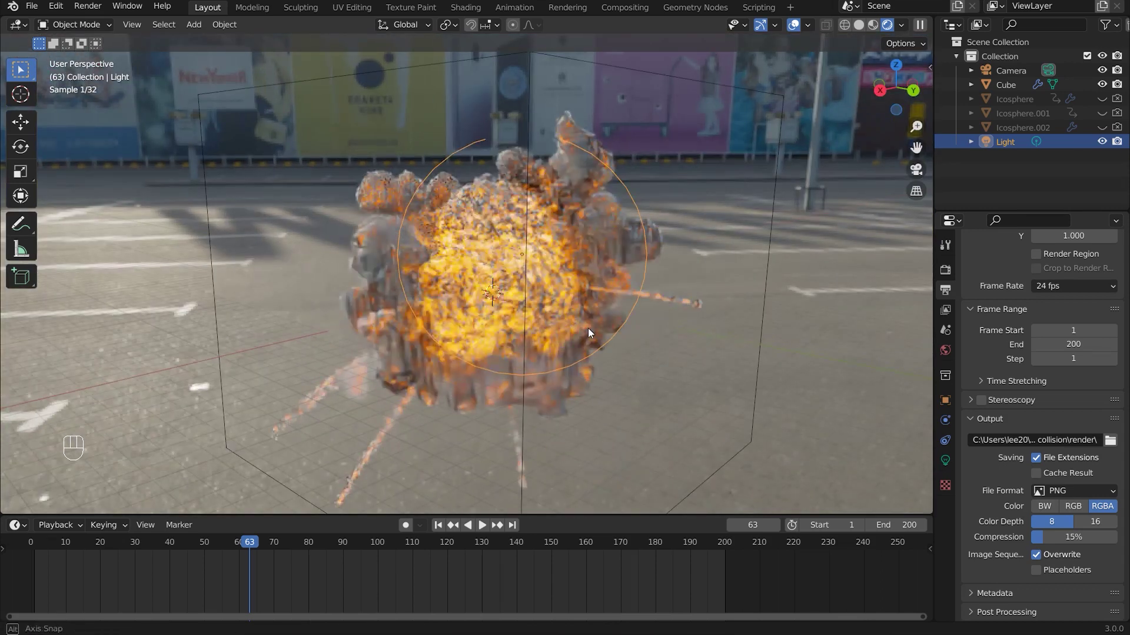
pyautogui.moveTo(647, 338); pyautogui.dragTo(679, 339)
pyautogui.click(680, 340)
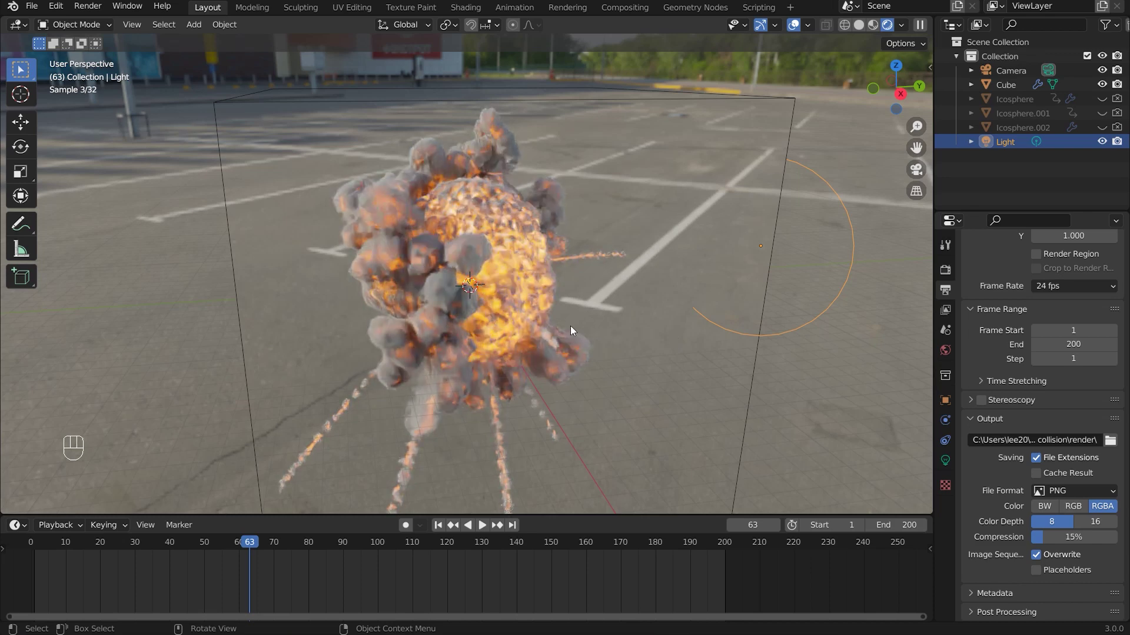
pyautogui.middleClick(533, 318)
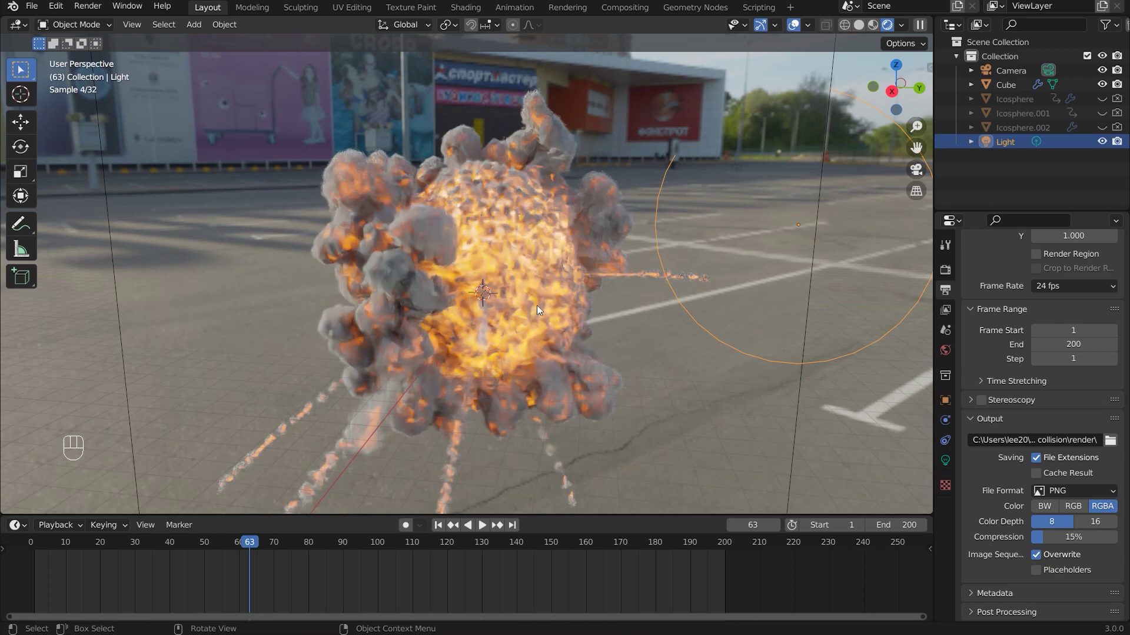
pyautogui.moveTo(517, 309); pyautogui.dragTo(498, 309)
pyautogui.click(498, 309)
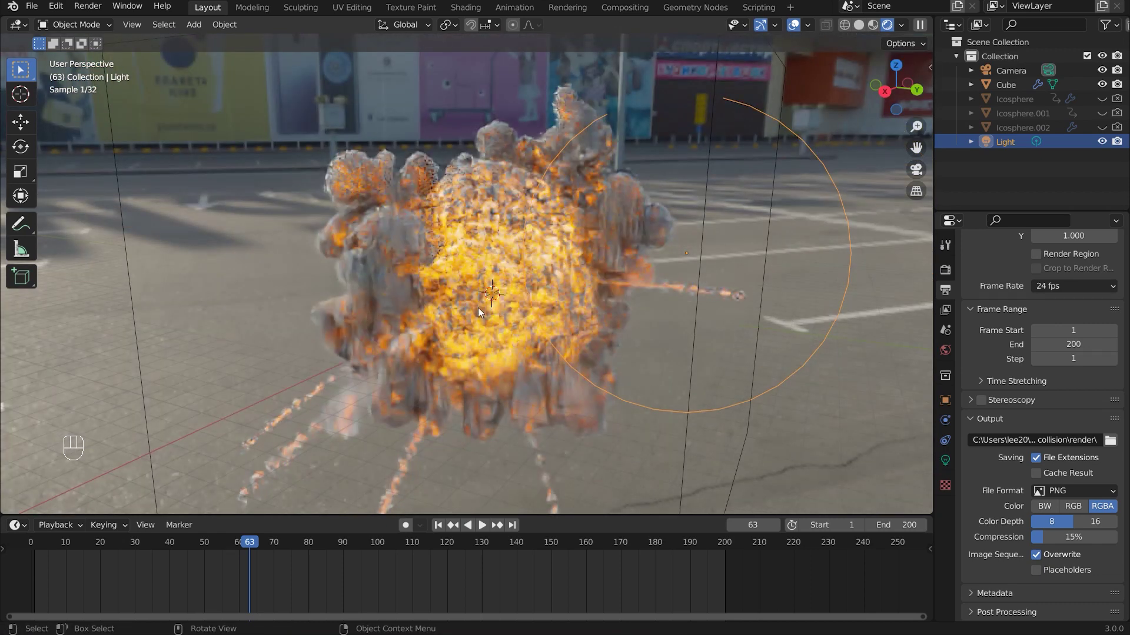
pyautogui.click(443, 312)
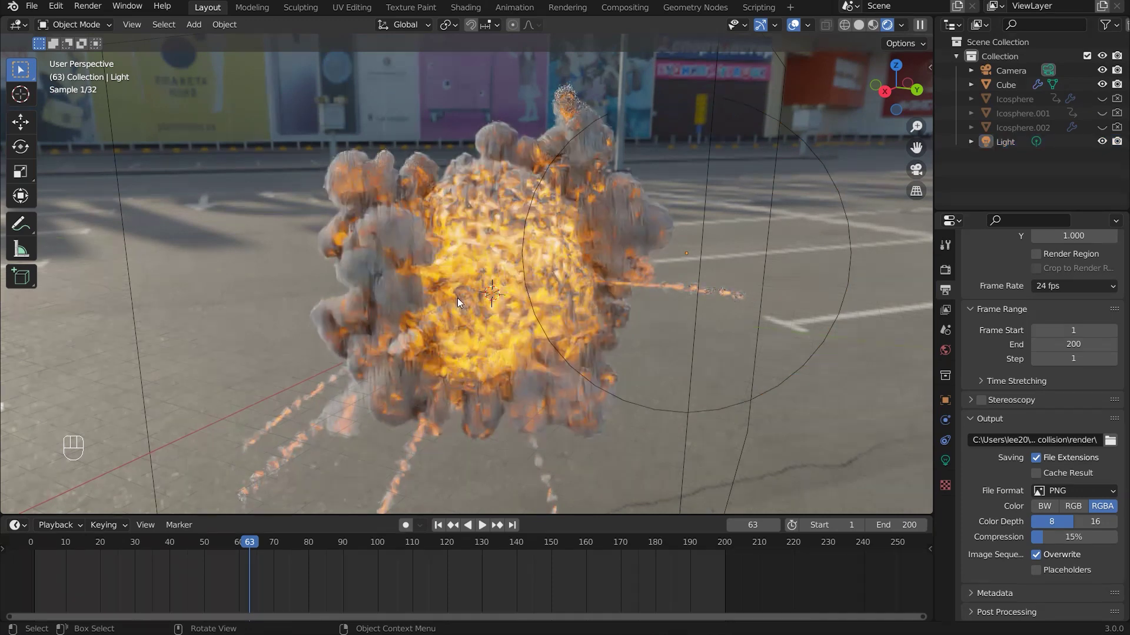
pyautogui.middleClick(490, 327)
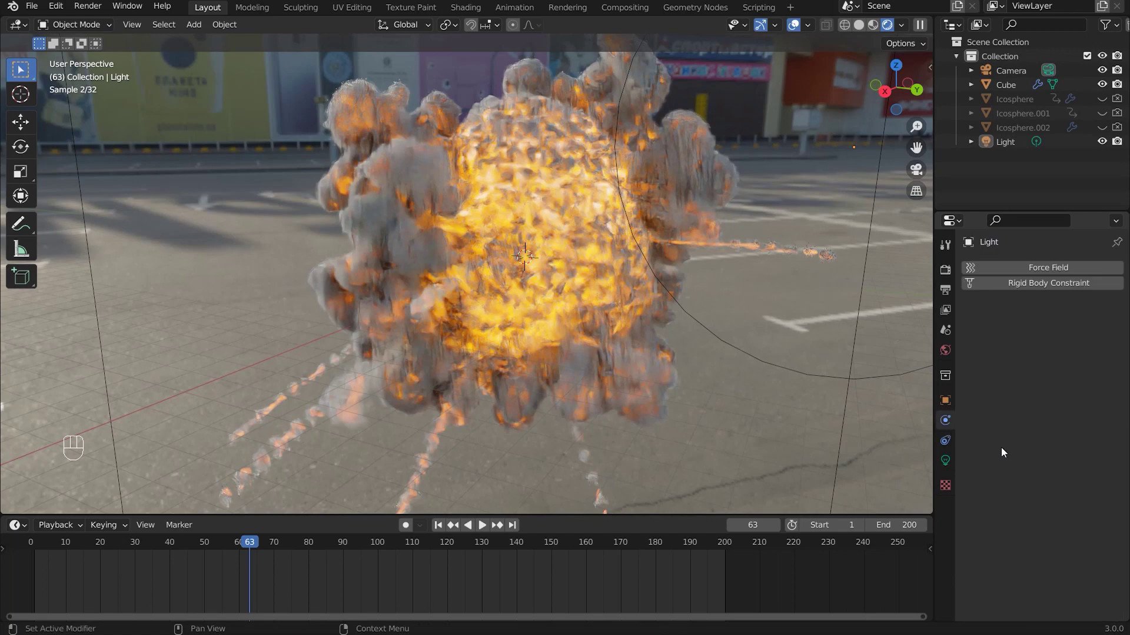
# - Select the Cube domain and show its Fluid settings: gas domain, resolution 128
pyautogui.click(948, 343)
pyautogui.click(947, 323)
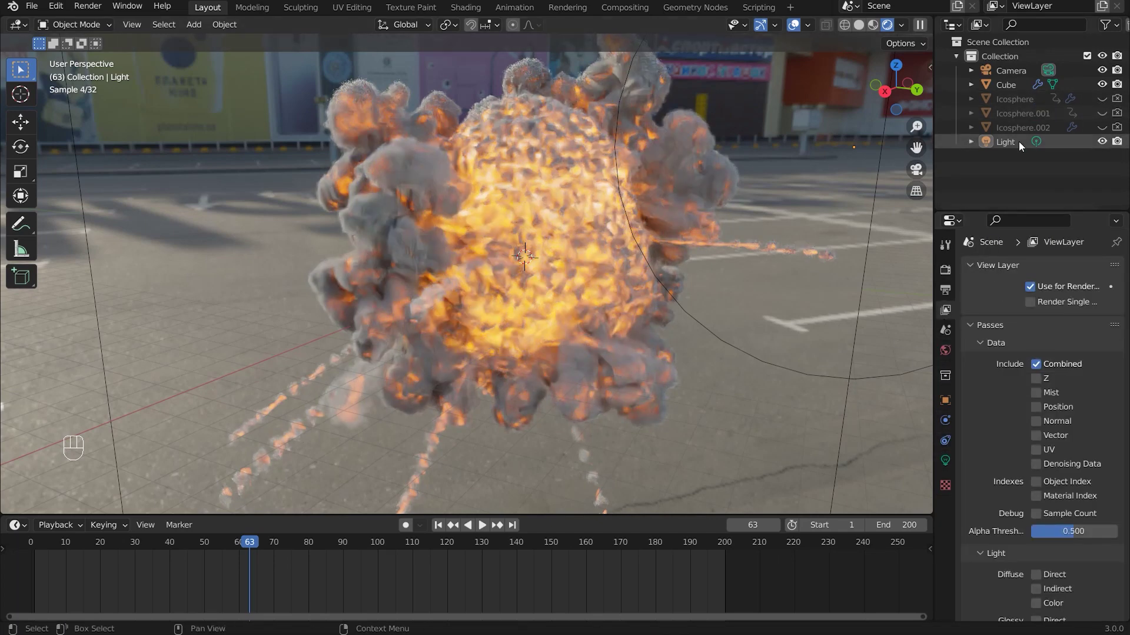
pyautogui.moveTo(1017, 90); pyautogui.dragTo(1044, 179)
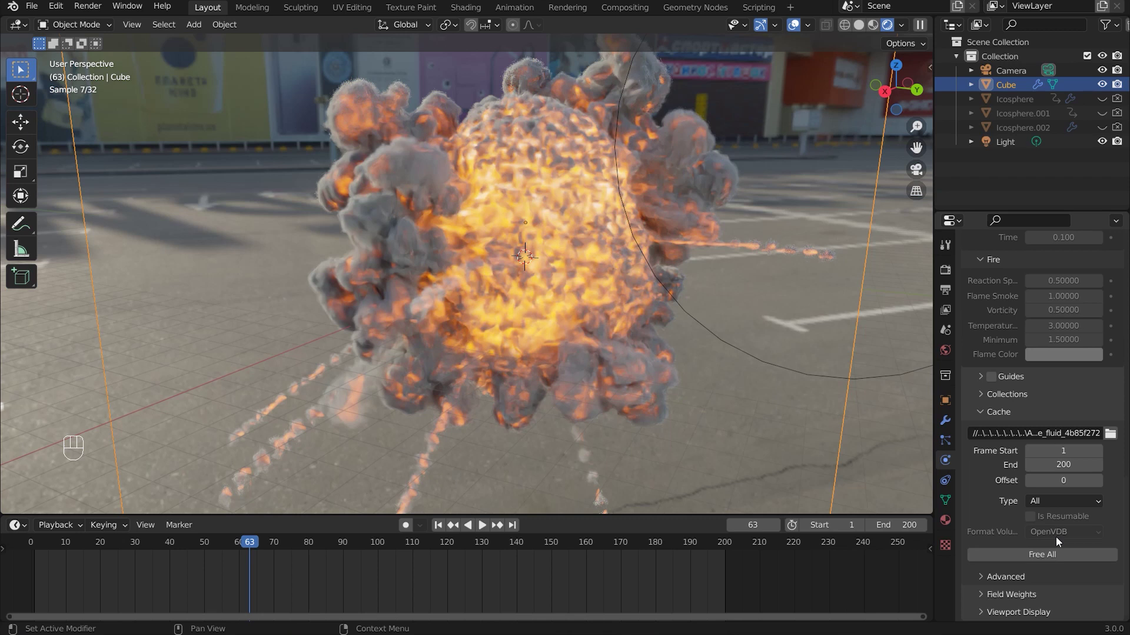
pyautogui.click(1067, 500)
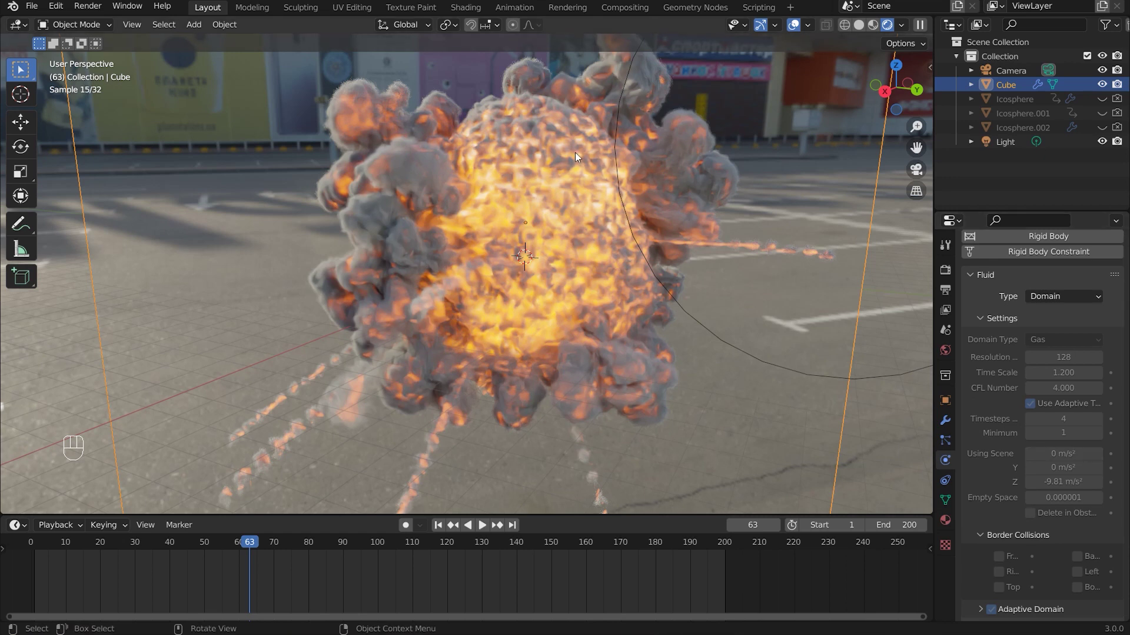
pyautogui.moveTo(613, 270); pyautogui.dragTo(597, 275)
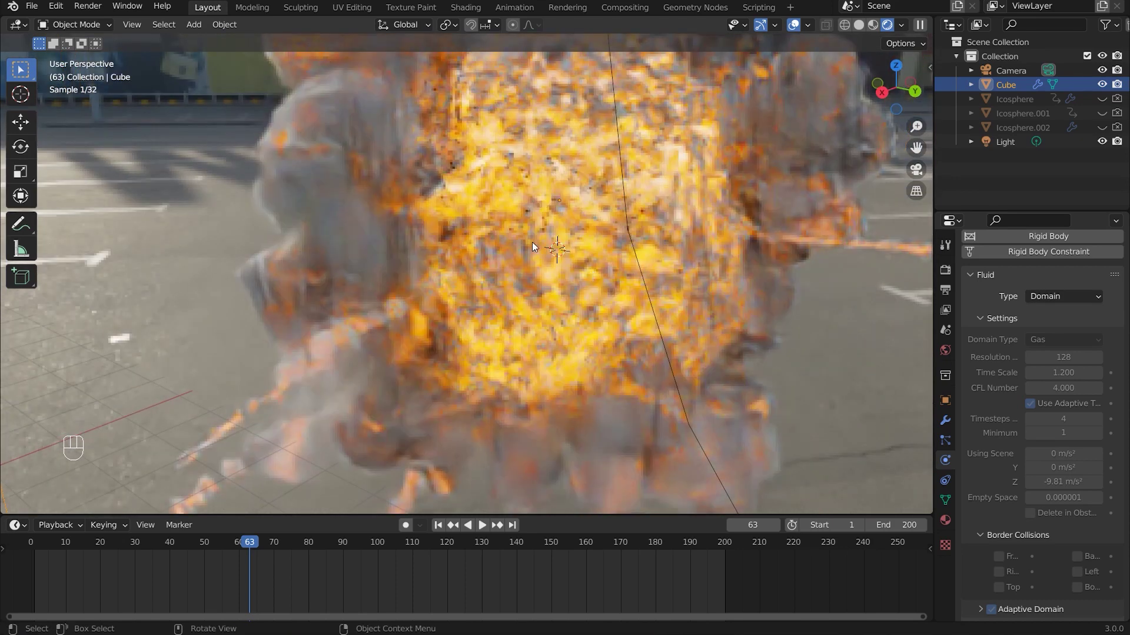
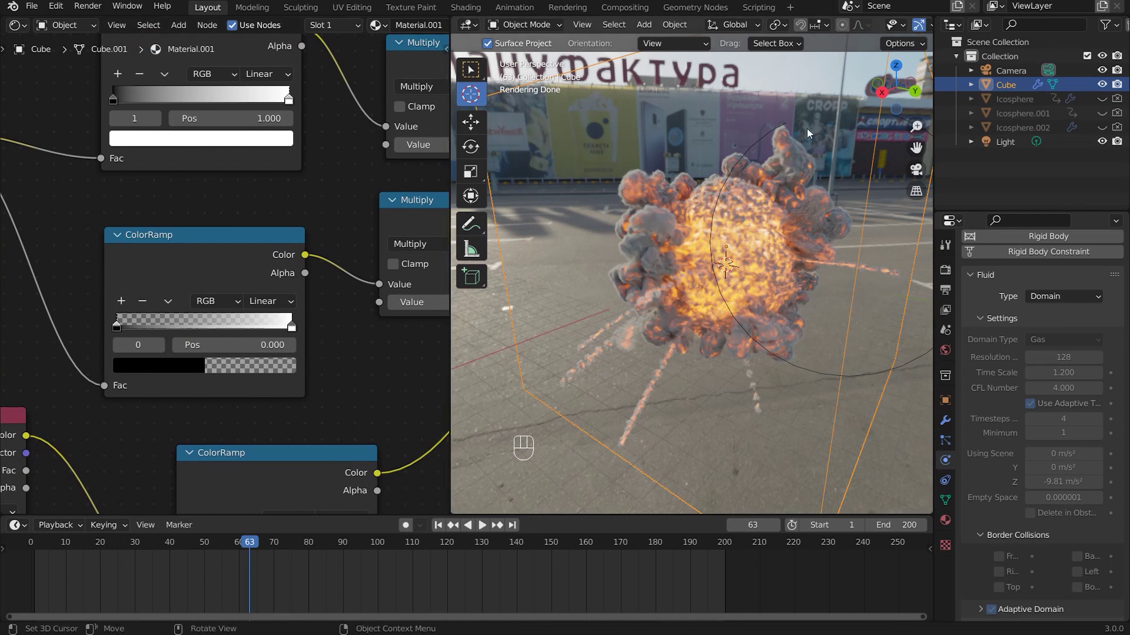
# - Switch to camera view and show the render sampling settings
pyautogui.press('KP_0')
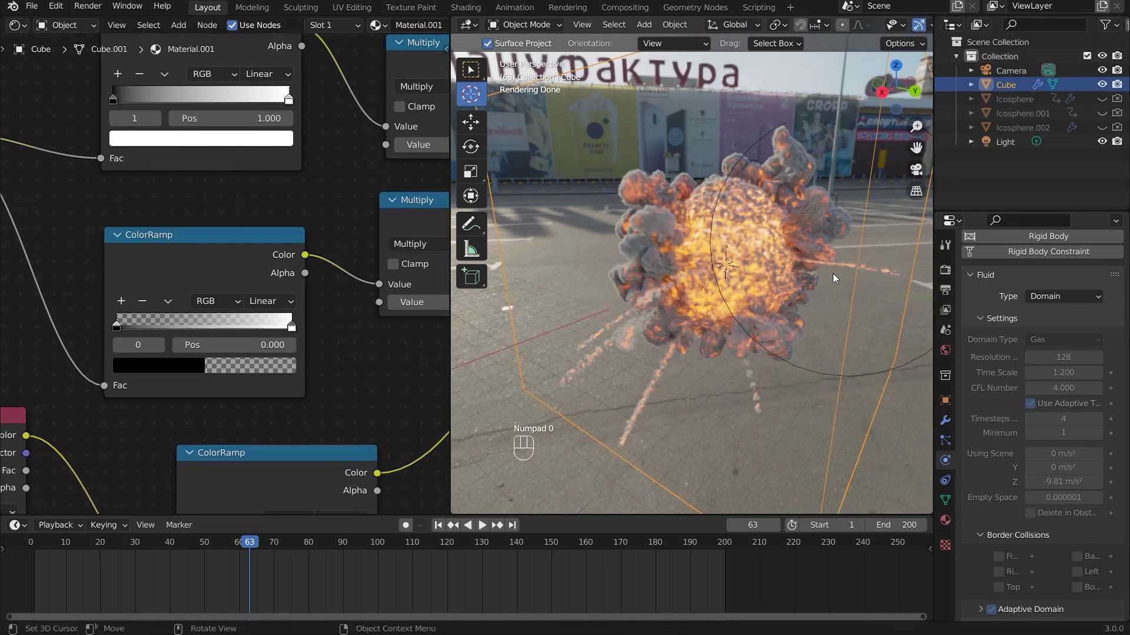
pyautogui.click(950, 273)
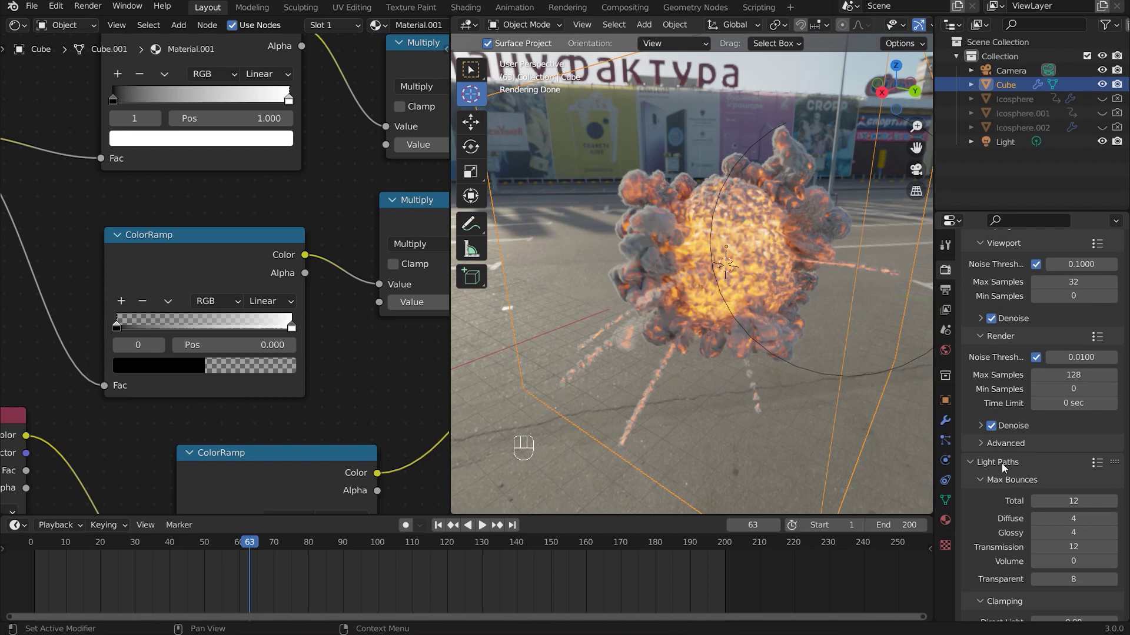
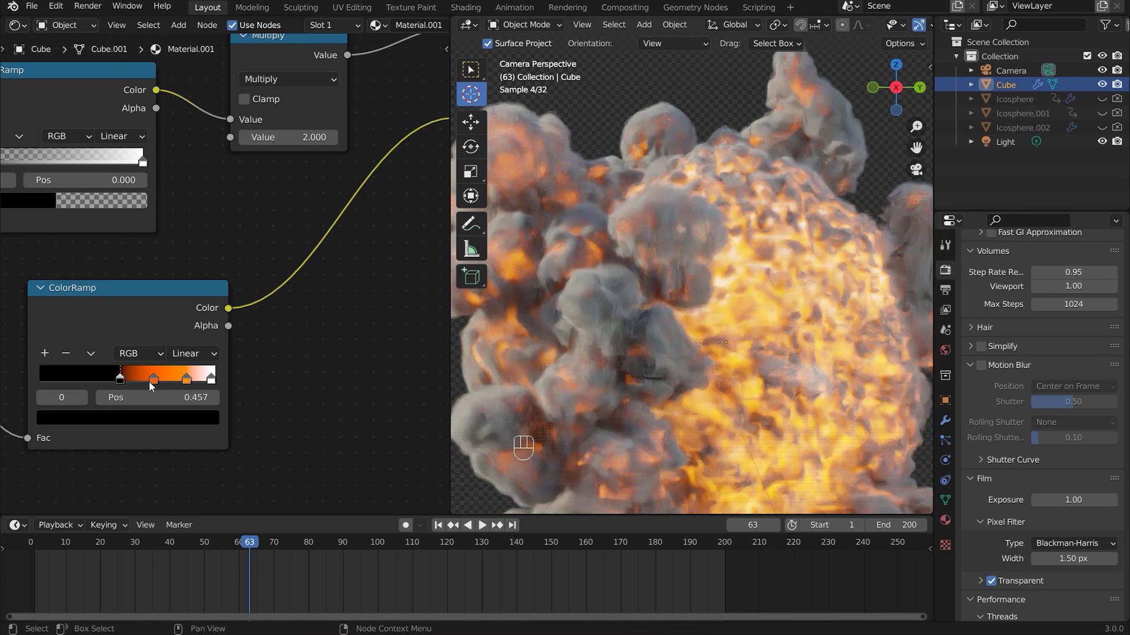
# - Check the orange and brightest ColorRamp stops, then bring Principled Volume into view
pyautogui.click(154, 386)
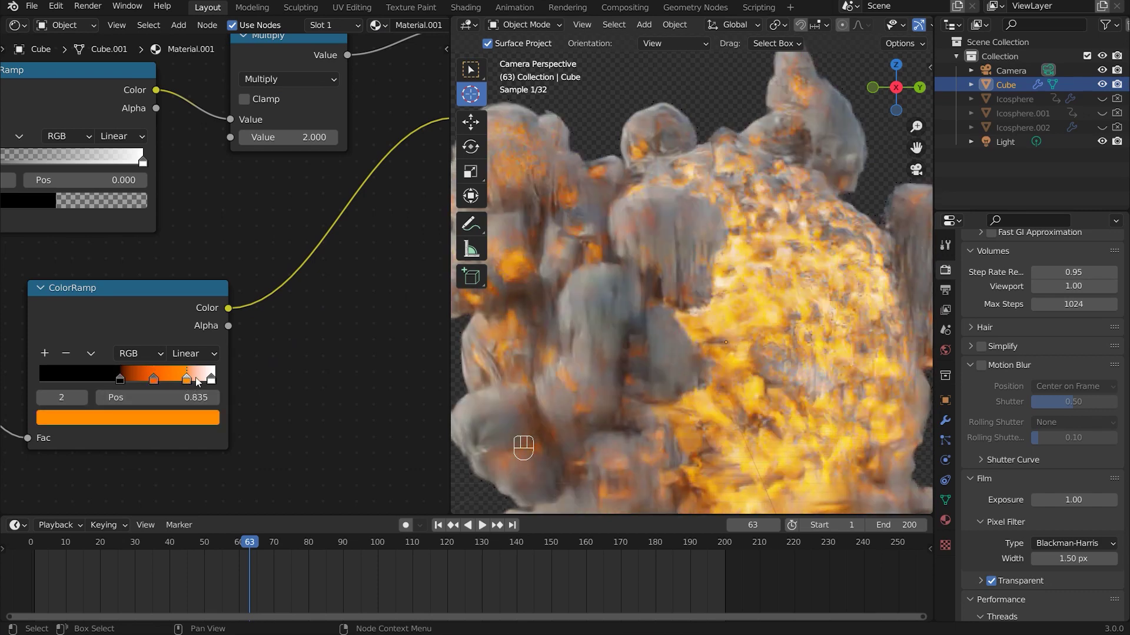
pyautogui.click(206, 382)
pyautogui.moveTo(214, 385); pyautogui.dragTo(252, 376)
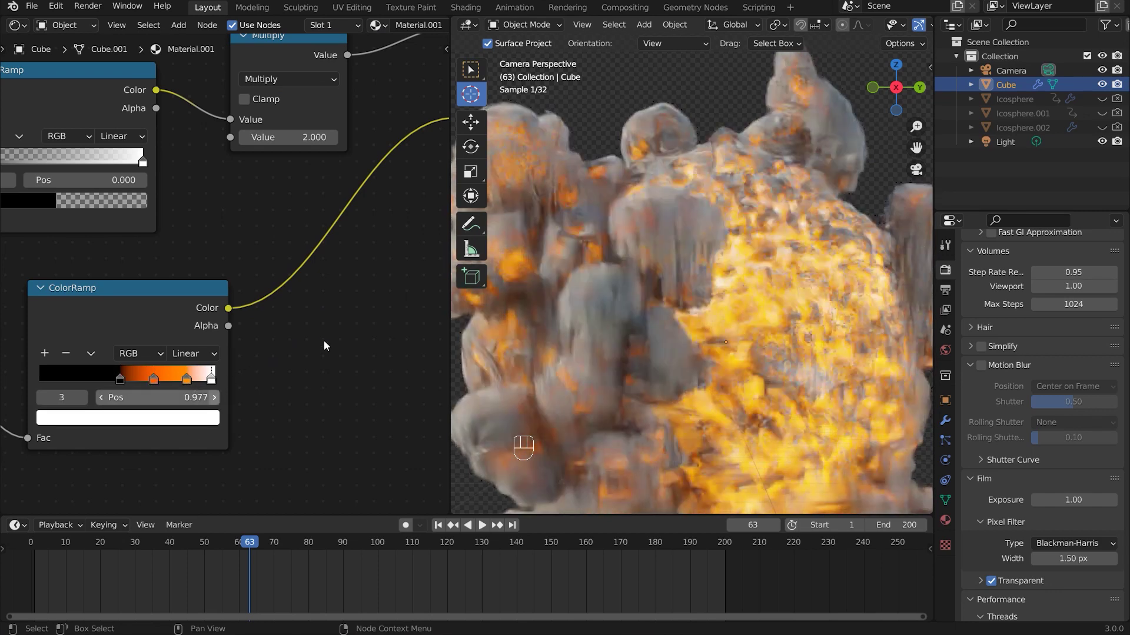
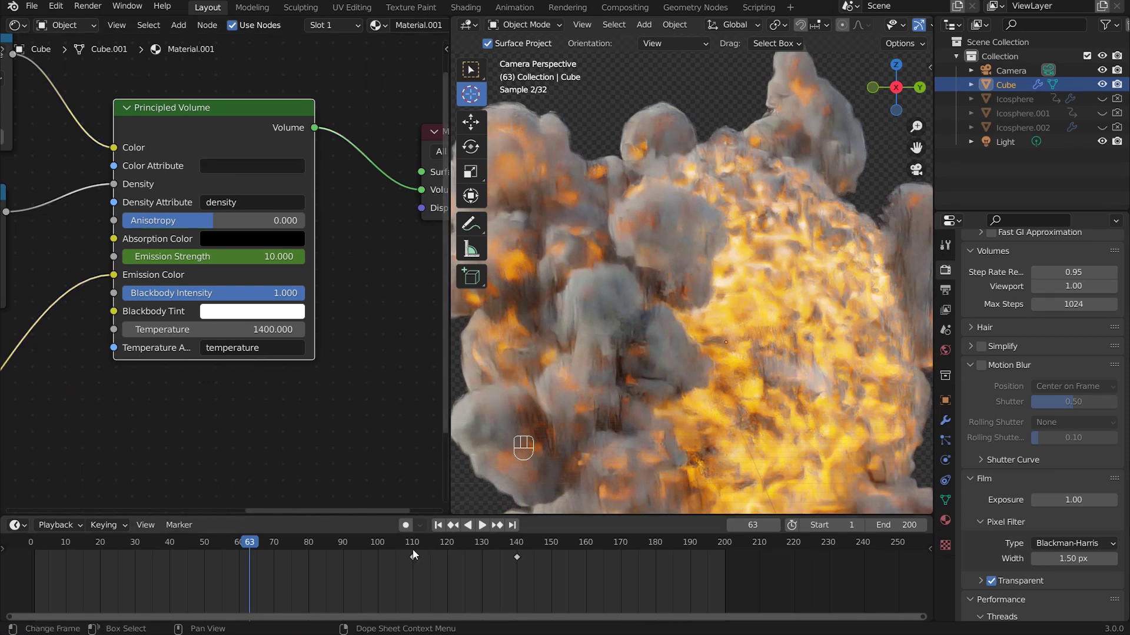
# - Scrub to frames 110 and 139 to confirm Emission Strength drops to 0.033 leaving grey smoke
pyautogui.moveTo(417, 548); pyautogui.dragTo(610, 388)
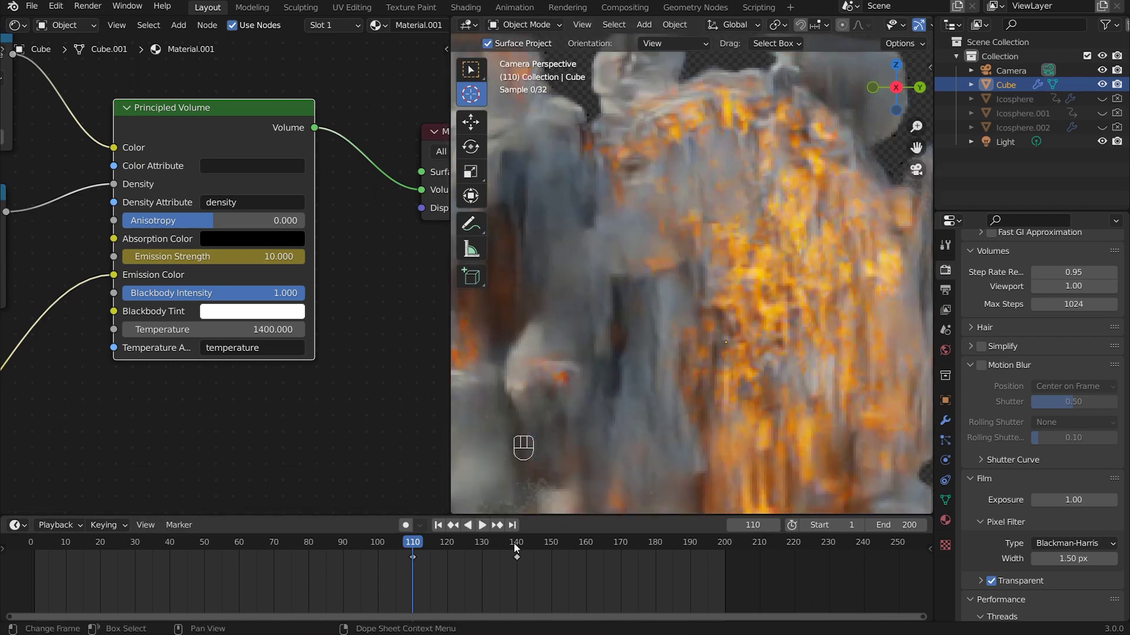
pyautogui.moveTo(525, 539); pyautogui.dragTo(607, 294)
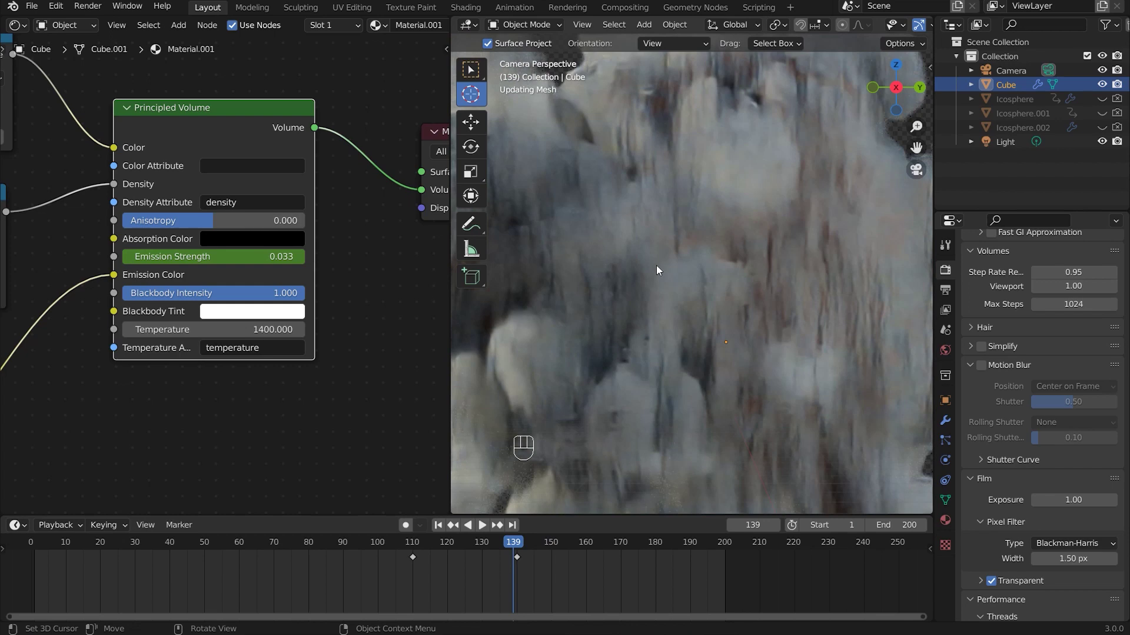
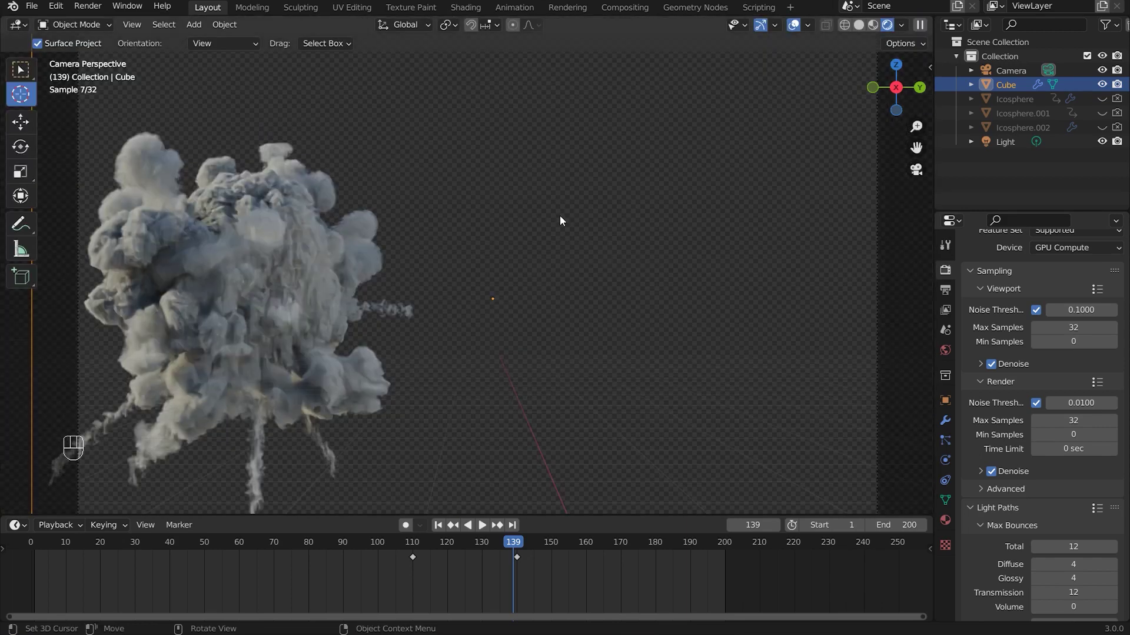
# - Orbit and zoom the viewport to face the whole smoke domain from the front
pyautogui.moveTo(637, 264); pyautogui.dragTo(596, 273)
pyautogui.middleClick(595, 273)
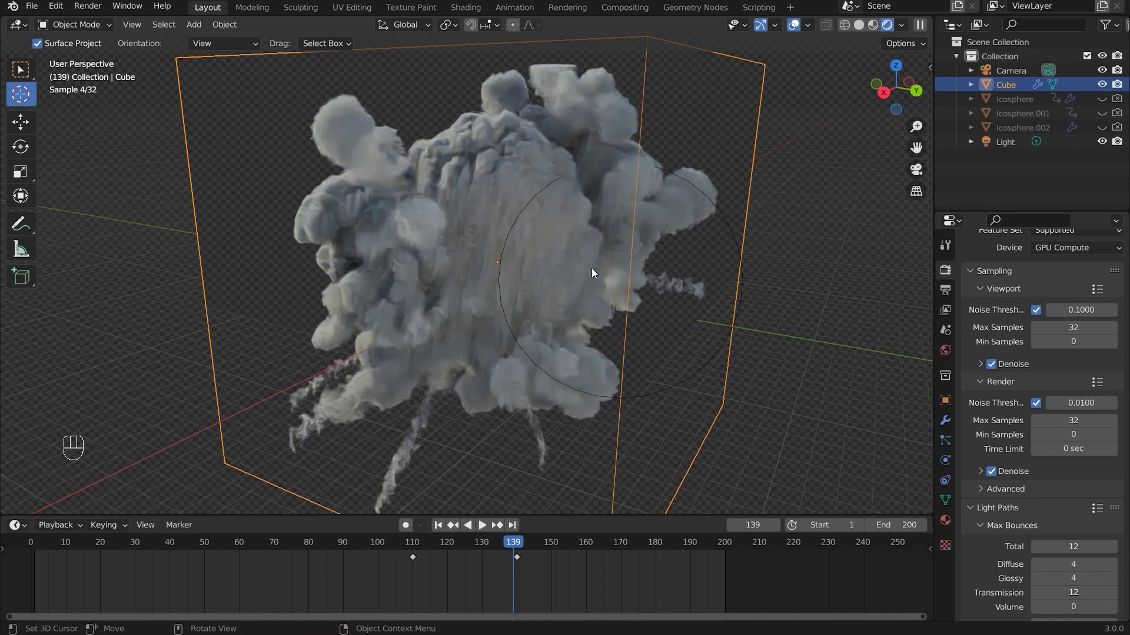
pyautogui.moveTo(472, 297); pyautogui.dragTo(504, 305)
pyautogui.moveTo(567, 314); pyautogui.dragTo(515, 293)
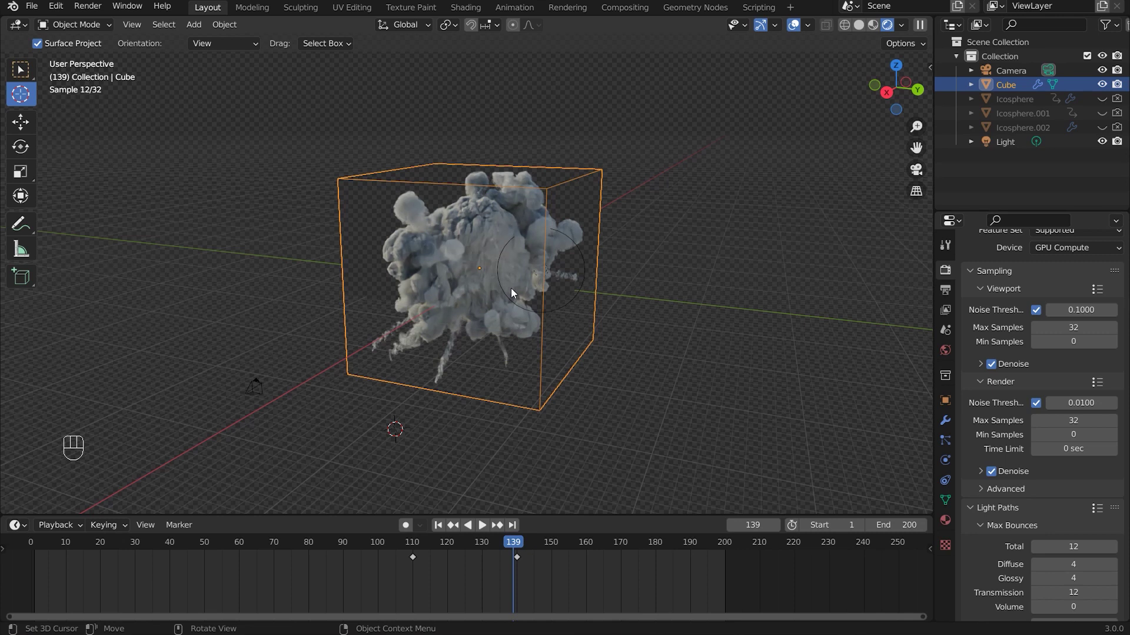
pyautogui.moveTo(358, 279); pyautogui.dragTo(617, 277)
pyautogui.moveTo(561, 301); pyautogui.dragTo(264, 560)
# - Scrub the timeline back to frame 52 where the fire glows again
pyautogui.click(216, 556)
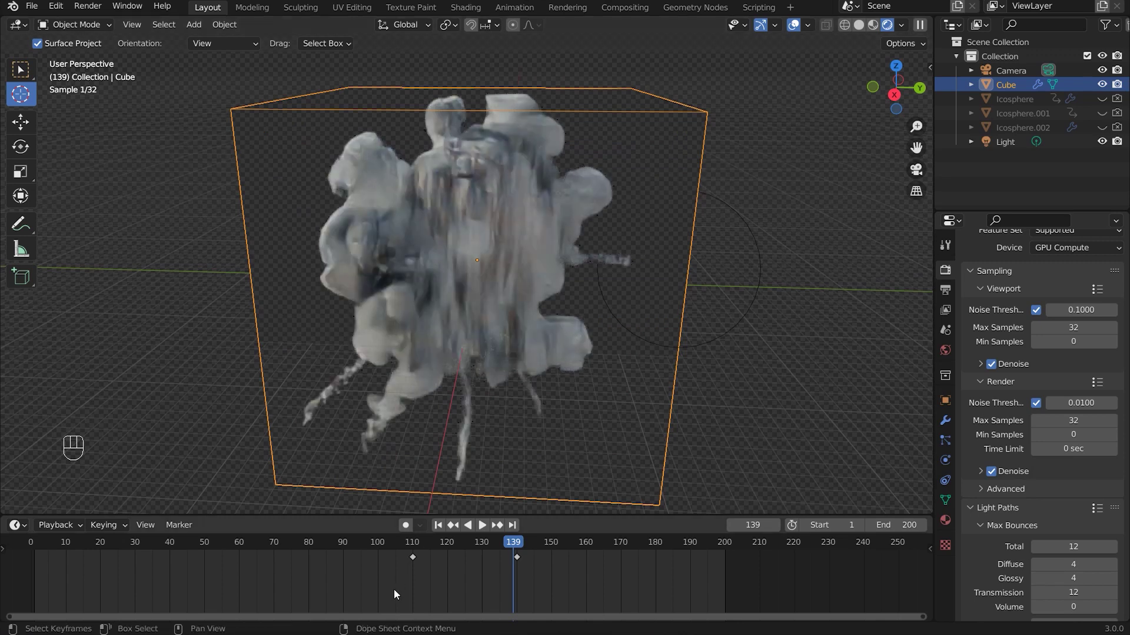
pyautogui.moveTo(237, 552); pyautogui.dragTo(291, 545)
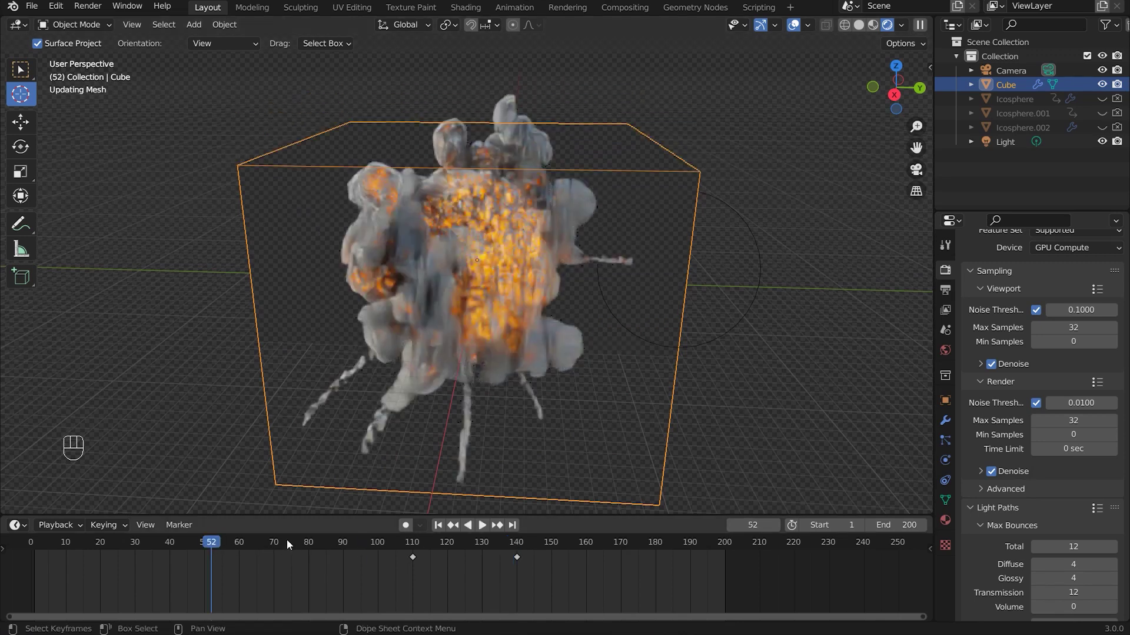